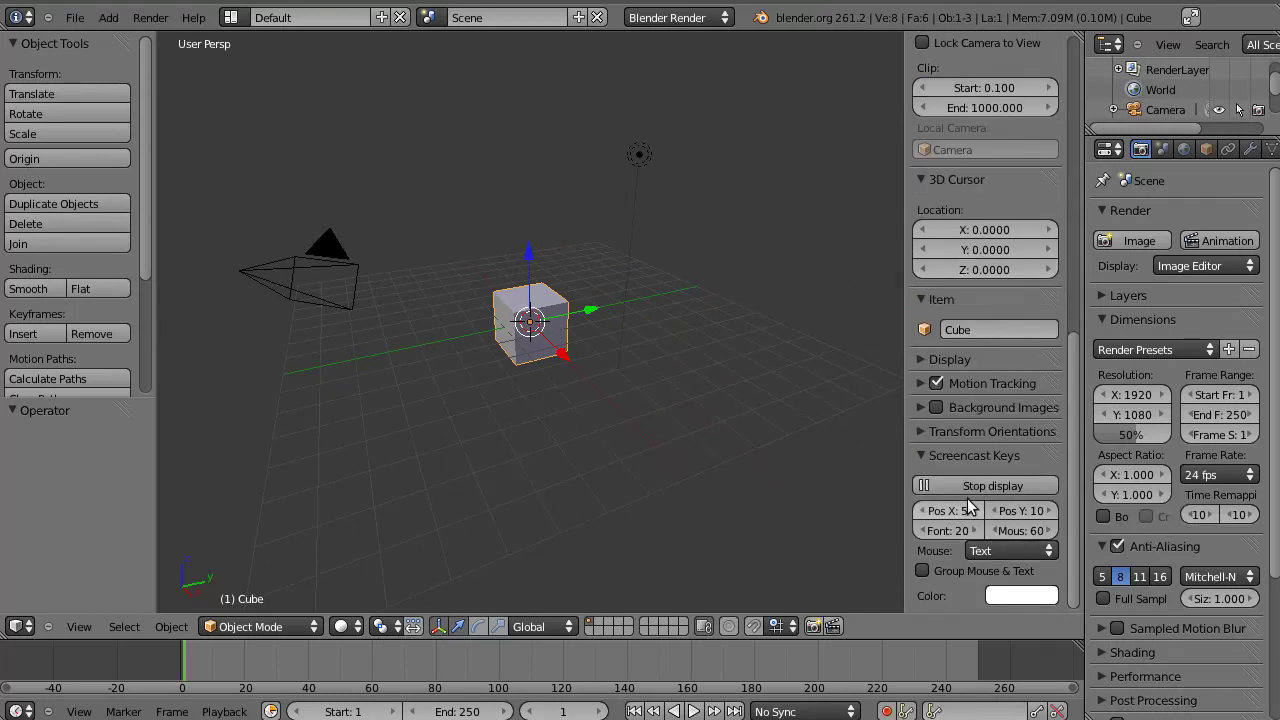
- Delete the default cube and add a mesh plane at the scene origin
{"action": "left_click", "coordinate": [934, 578]}
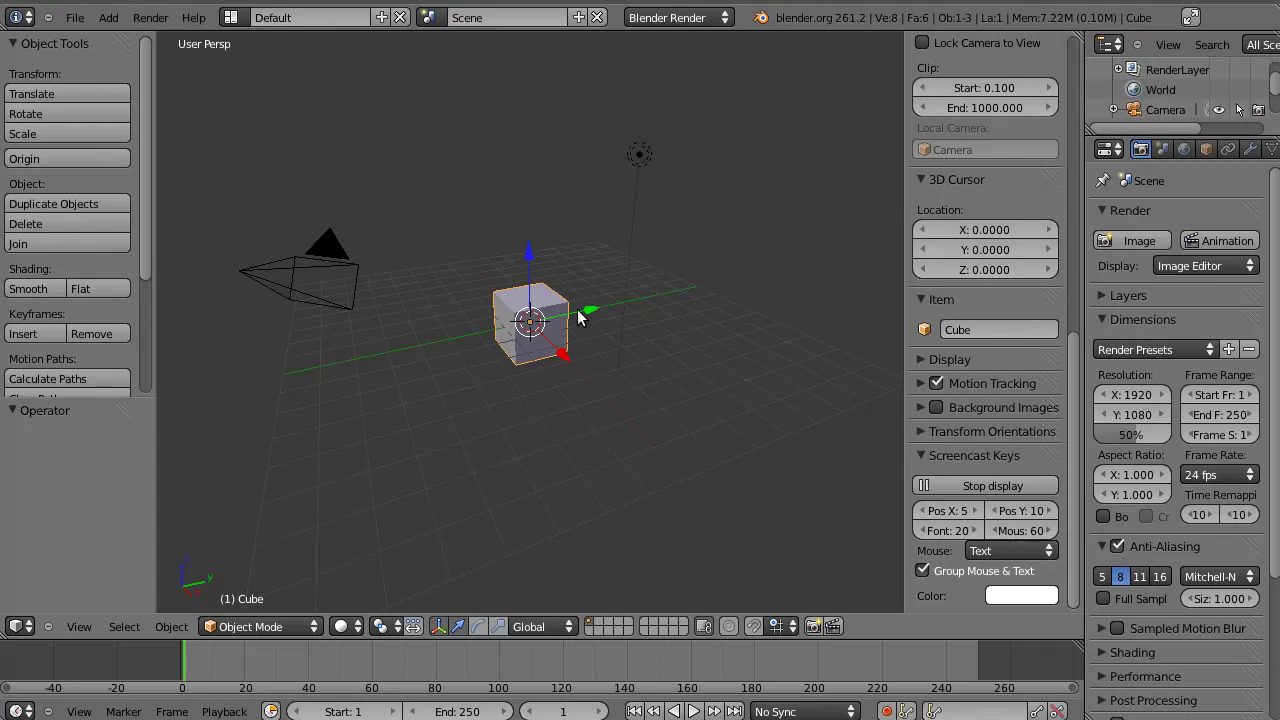
{"action": "key", "text": "Delete"}
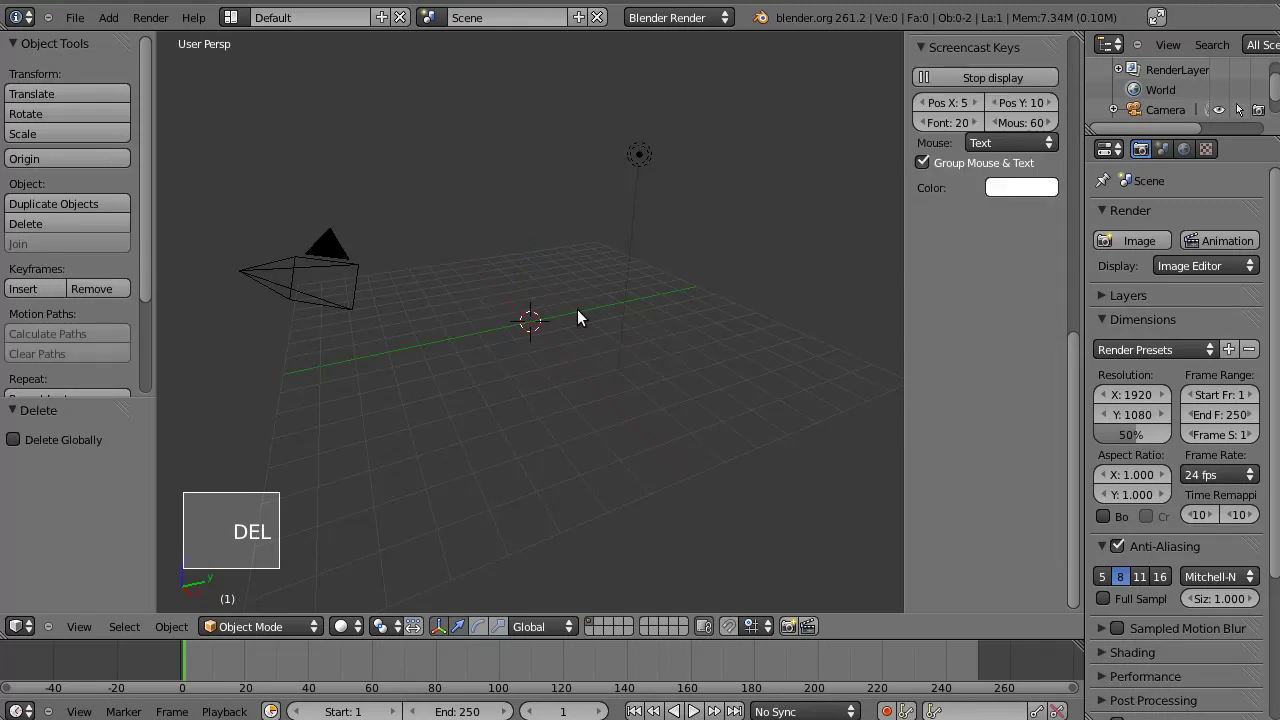
{"action": "left_click", "coordinate": [121, 36]}
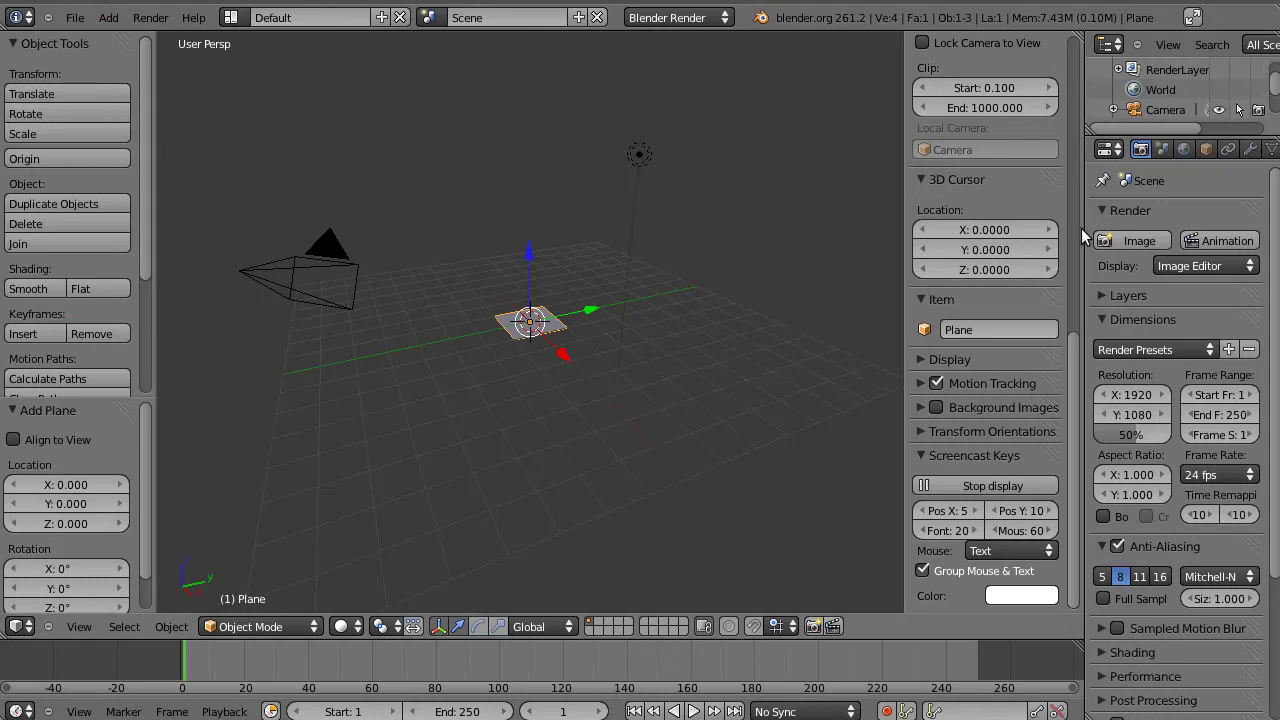
- Create a new material on the plane with an Image texture loading the smiley-face picture
{"action": "left_click", "coordinate": [521, 325]}
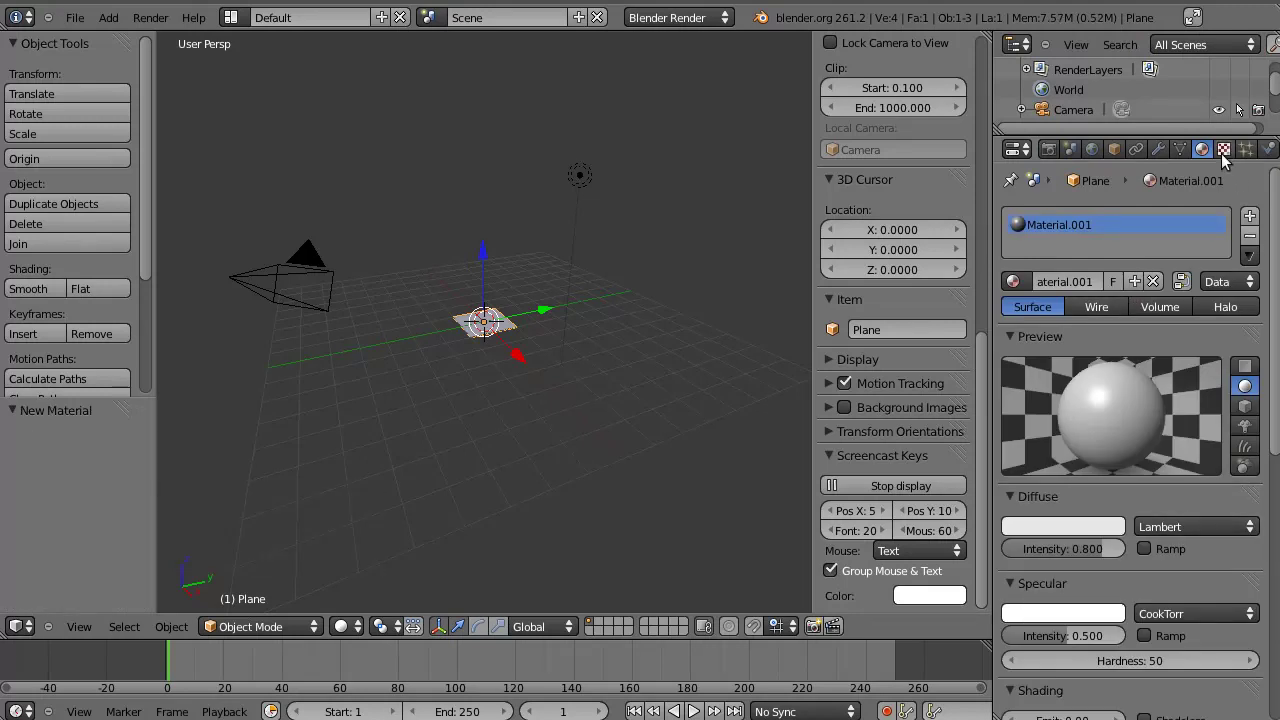
{"action": "left_click", "coordinate": [1230, 165]}
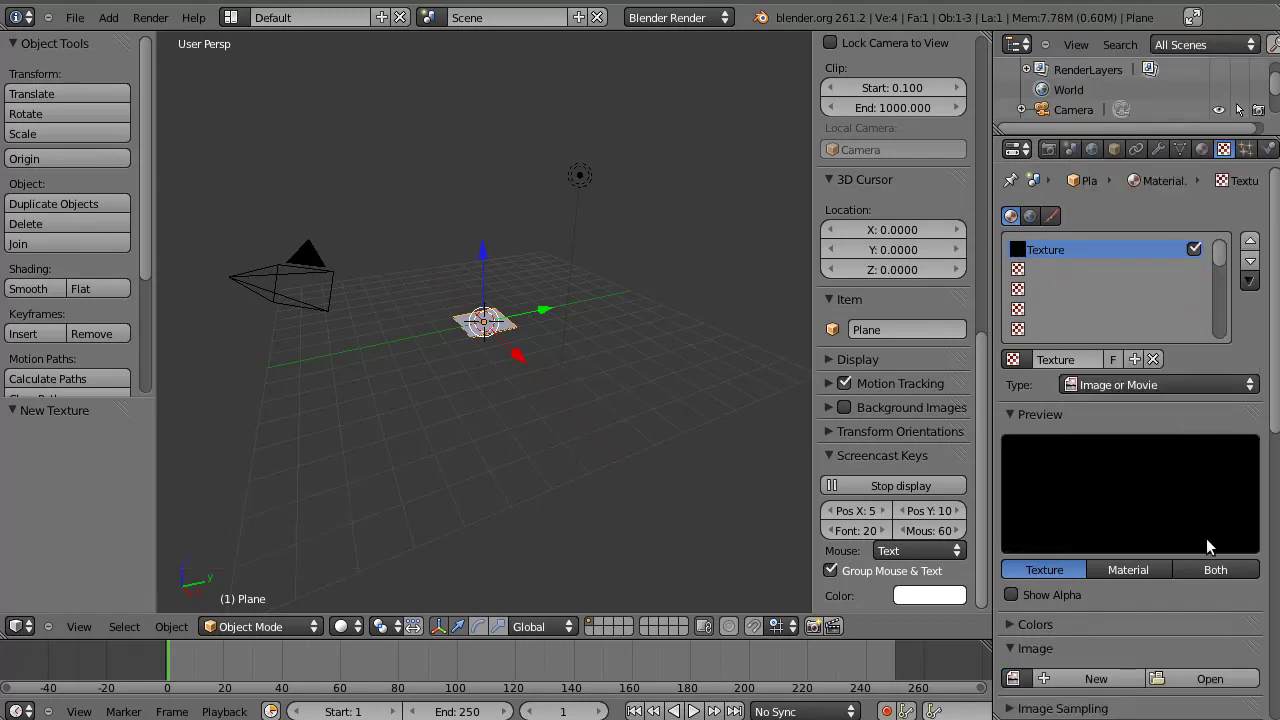
{"action": "left_click", "coordinate": [1222, 583]}
{"action": "left_click", "coordinate": [1210, 691]}
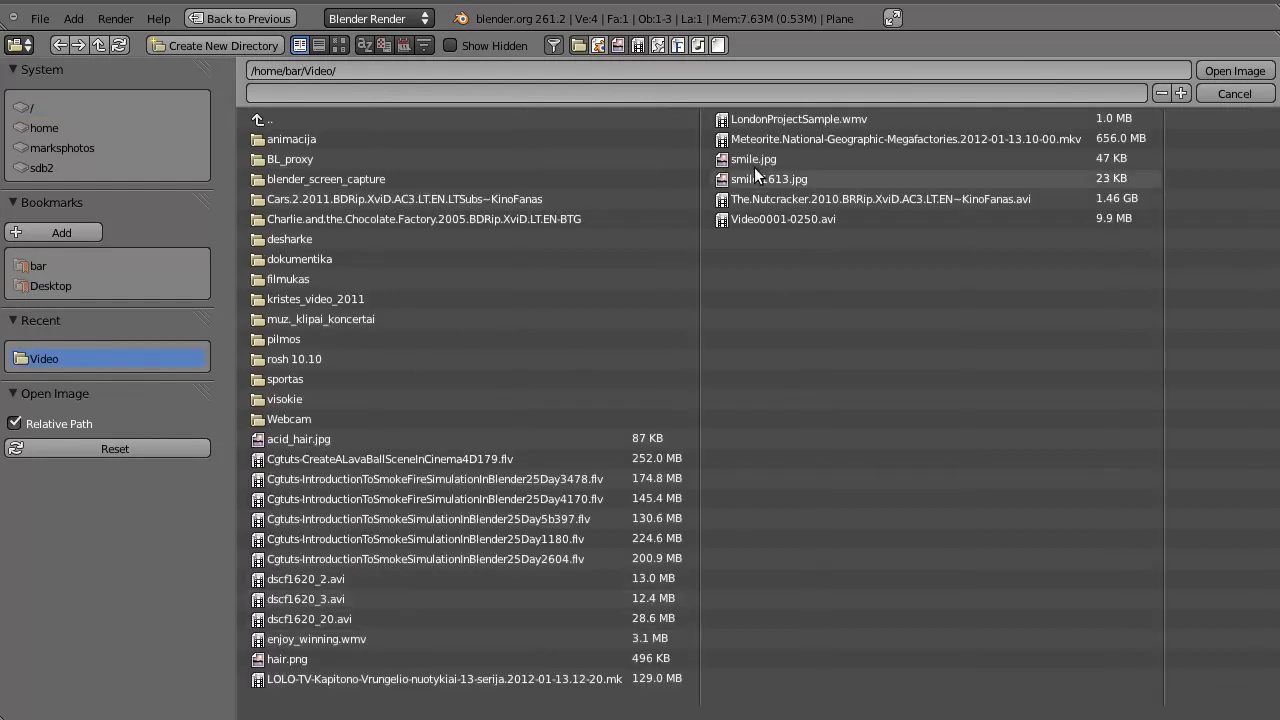
{"action": "left_click", "coordinate": [1223, 83]}
{"action": "scroll", "scroll_direction": "down", "scroll_amount": 3}
{"action": "scroll", "scroll_direction": "down", "scroll_amount": 3}
{"action": "scroll", "scroll_direction": "down", "scroll_amount": 3}
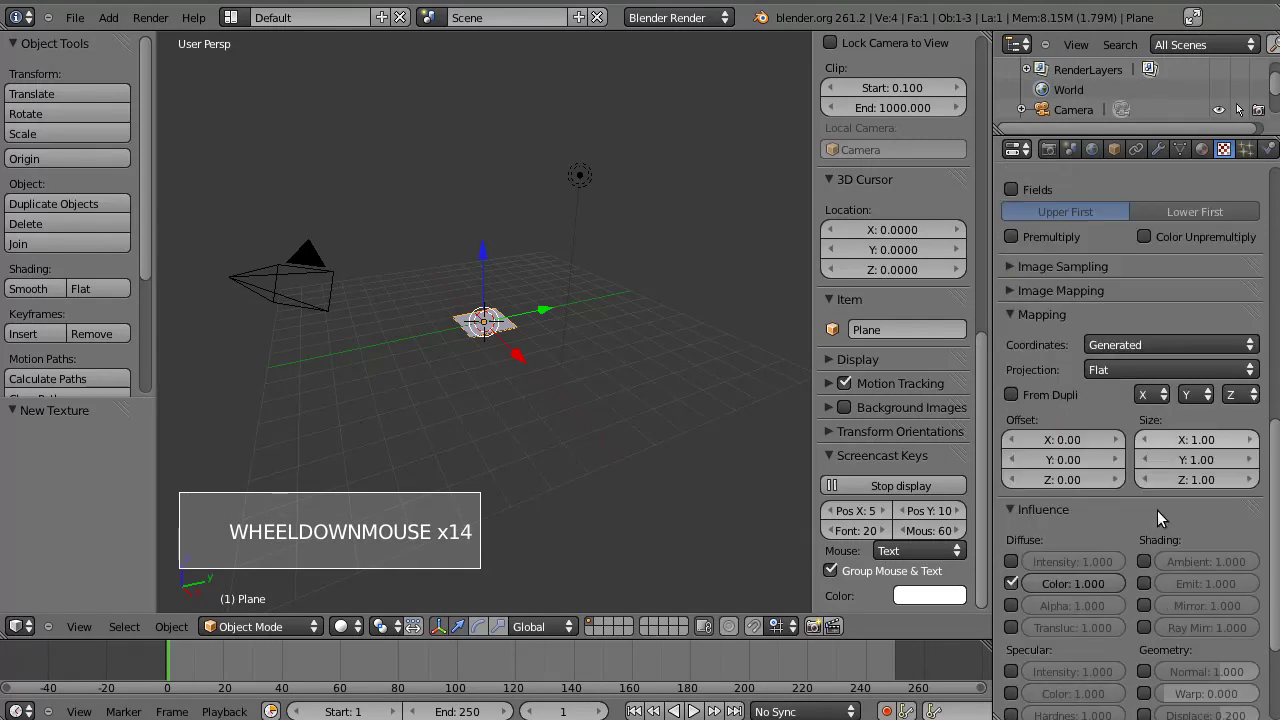
{"action": "scroll", "scroll_direction": "down", "scroll_amount": 3}
- Enable the texture's Alpha influence and set the material's Specular Intensity to 0
{"action": "left_click", "coordinate": [1194, 411]}
{"action": "scroll", "scroll_direction": "down", "scroll_amount": 3}
{"action": "scroll", "scroll_direction": "down", "scroll_amount": 3}
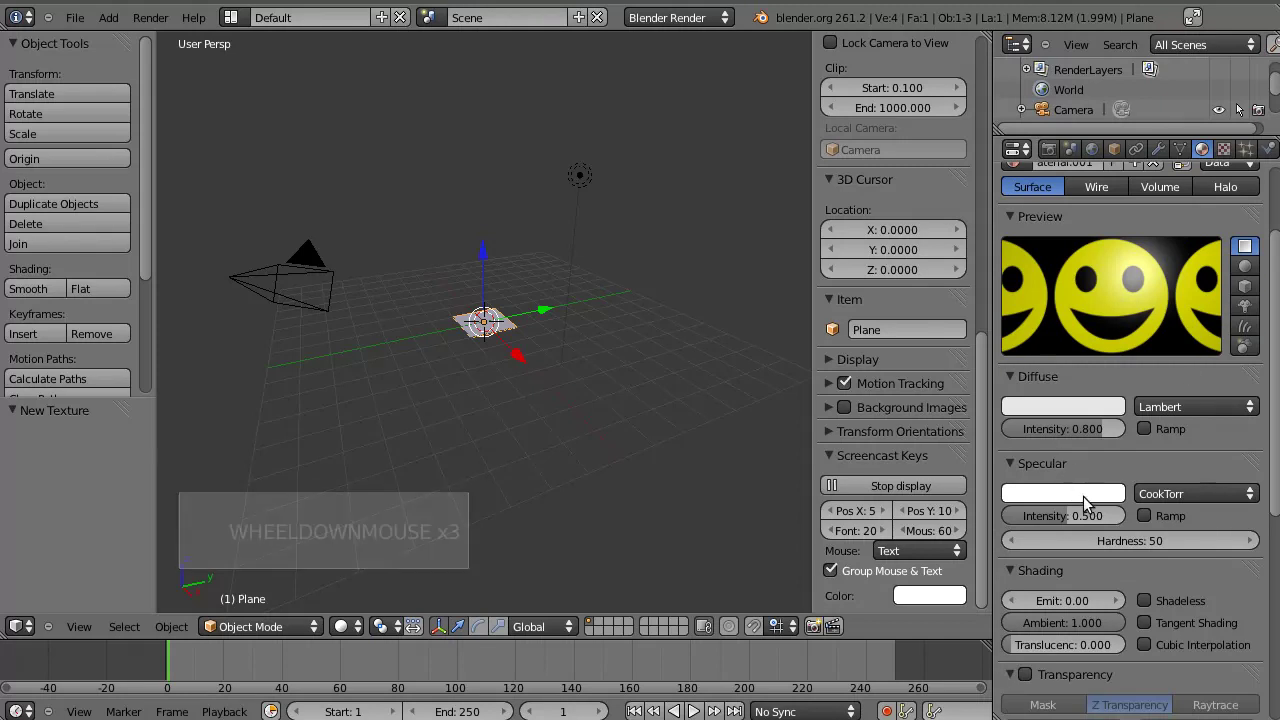
{"action": "left_click", "coordinate": [1103, 503]}
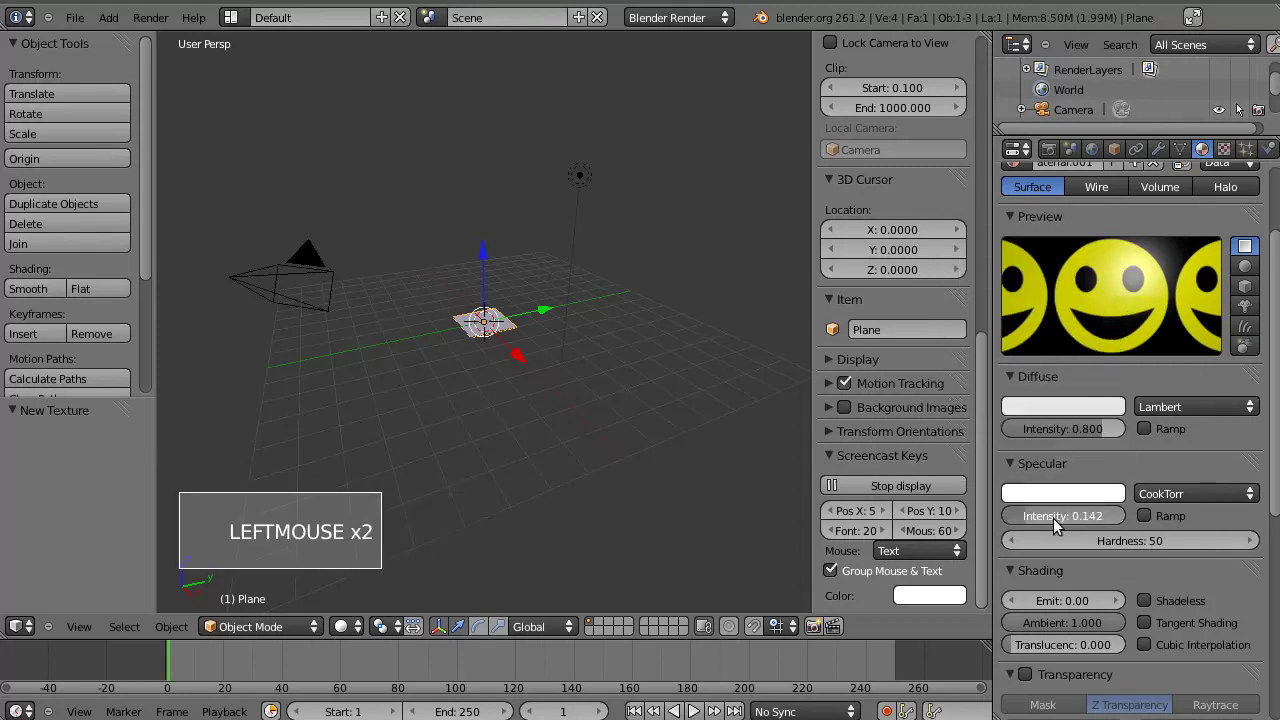
- Enable Z Transparency with Alpha 0, test render the smiley and close the render
{"action": "scroll", "scroll_direction": "down", "scroll_amount": 3}
{"action": "scroll", "scroll_direction": "down", "scroll_amount": 3}
{"action": "left_click", "coordinate": [959, 504]}
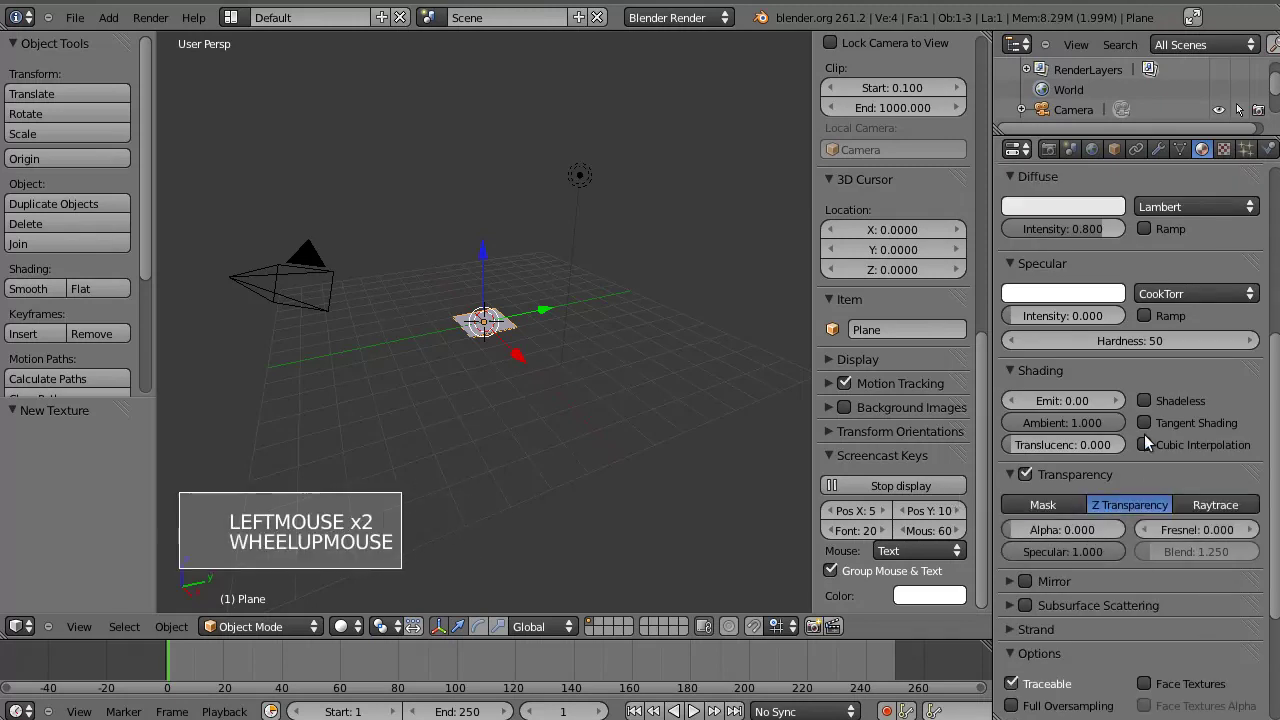
{"action": "scroll", "scroll_direction": "up", "scroll_amount": 3}
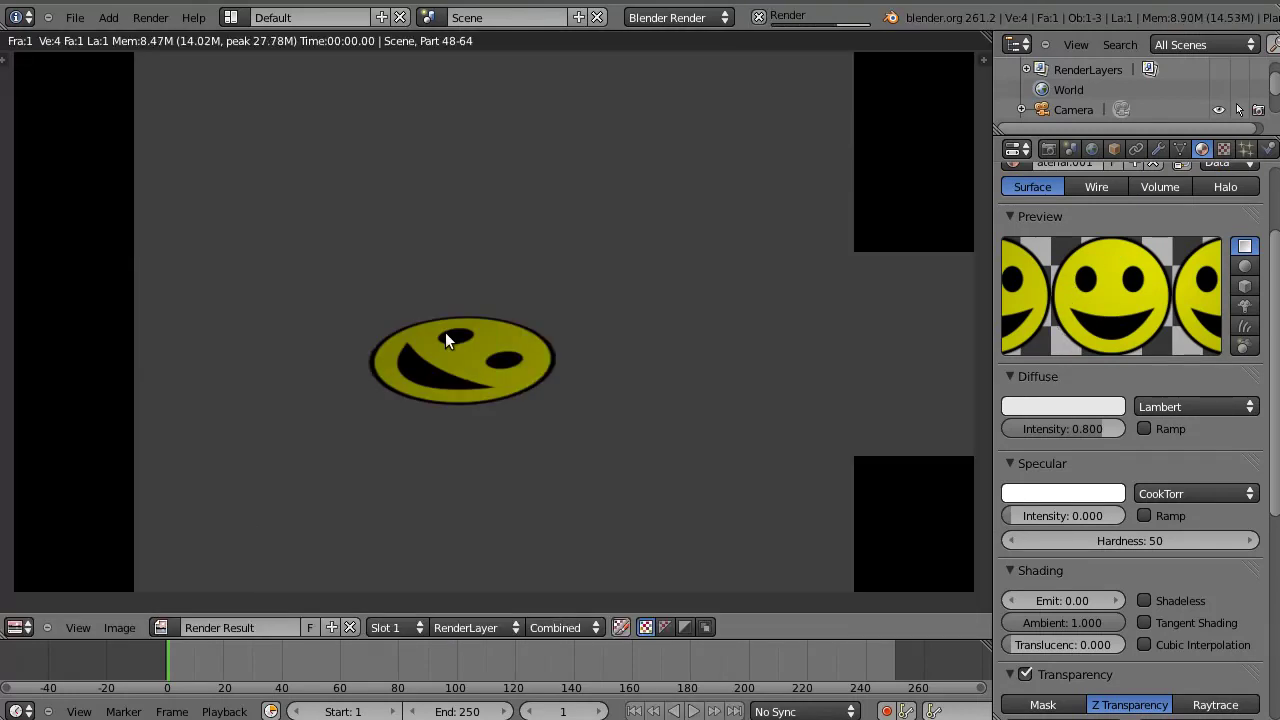
{"action": "key", "text": "Escape"}
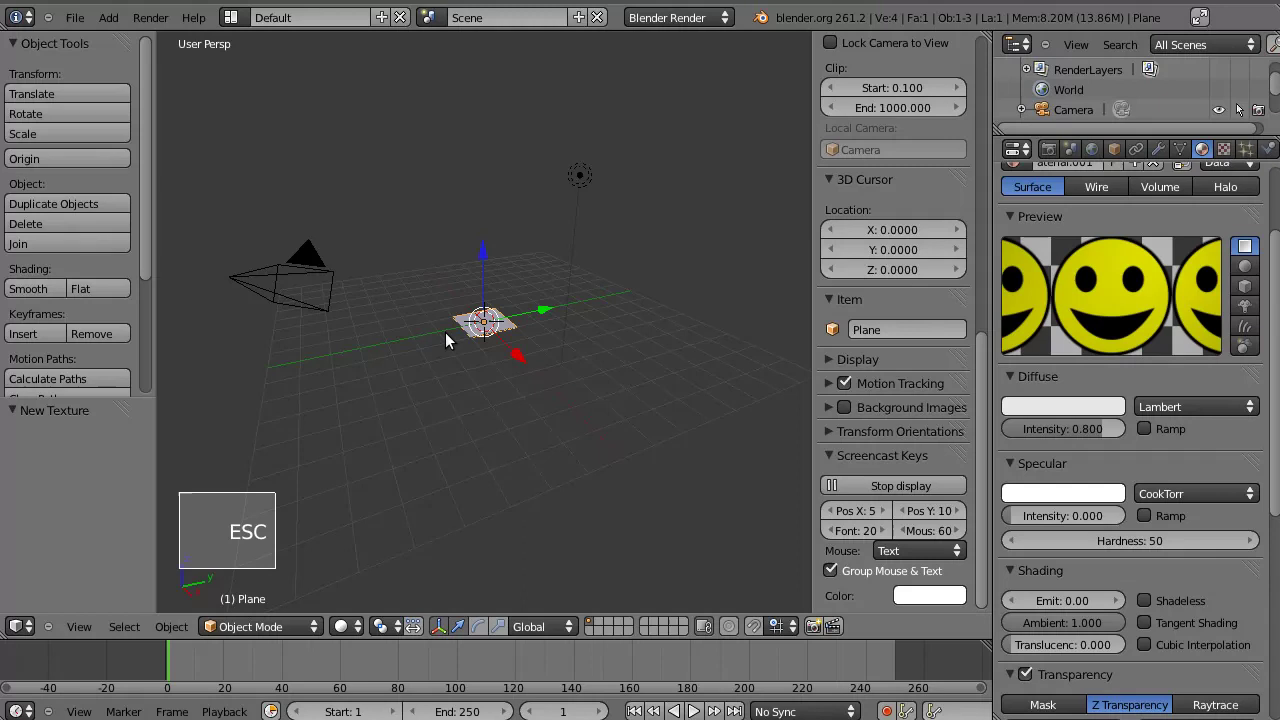
- Select the camera, clear its location and rotation, and raise it along Z above the plane
{"action": "right_click", "coordinate": [277, 294]}
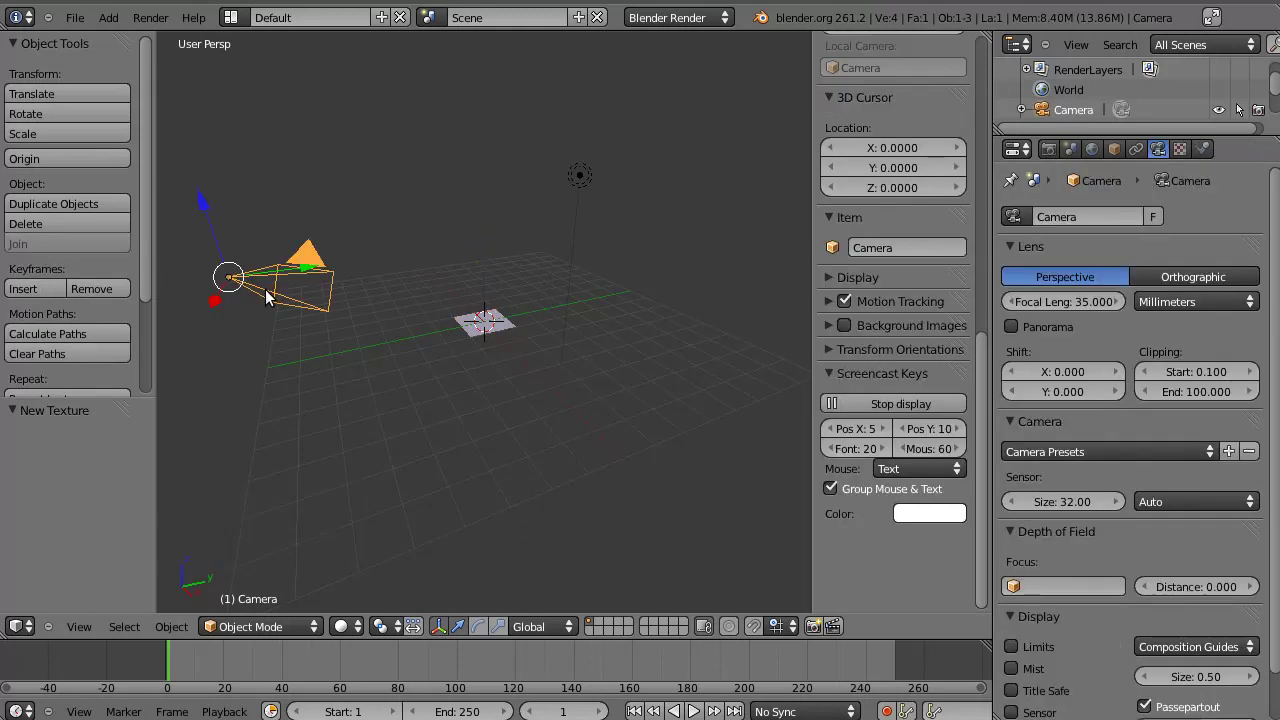
{"action": "key", "text": "alt+g"}
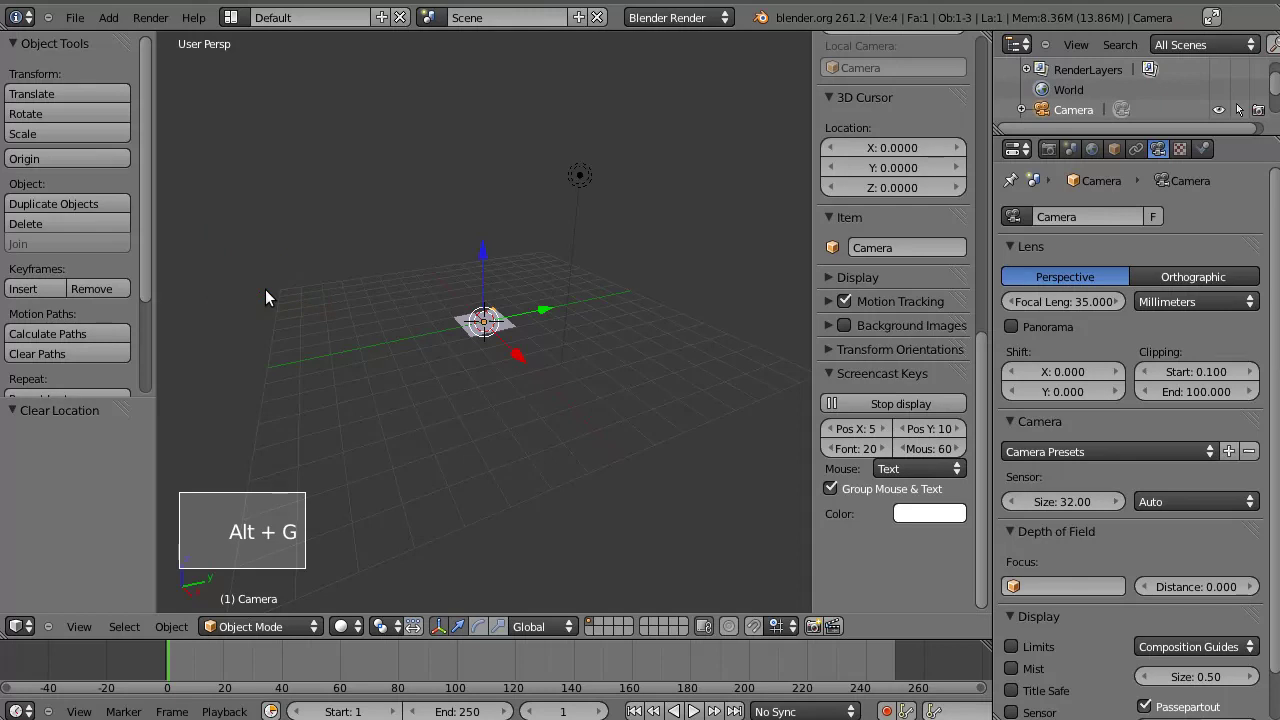
{"action": "key", "text": "alt+r"}
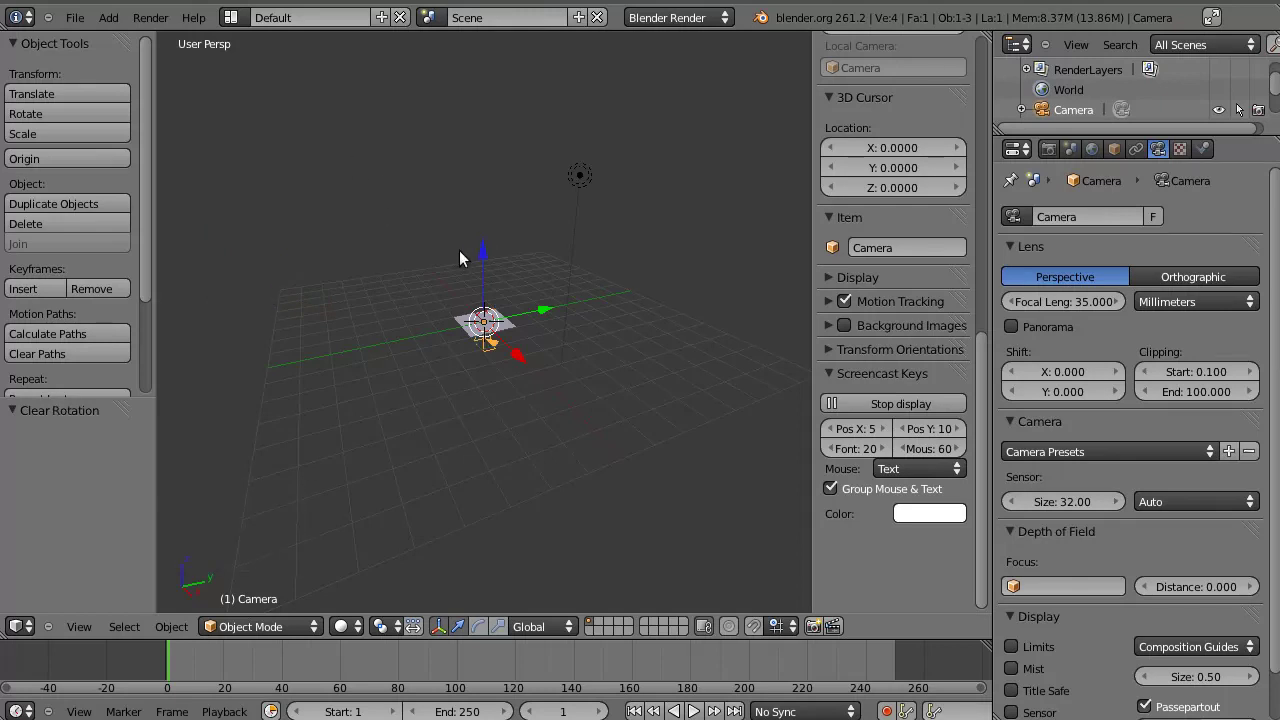
{"action": "left_click", "coordinate": [483, 266]}
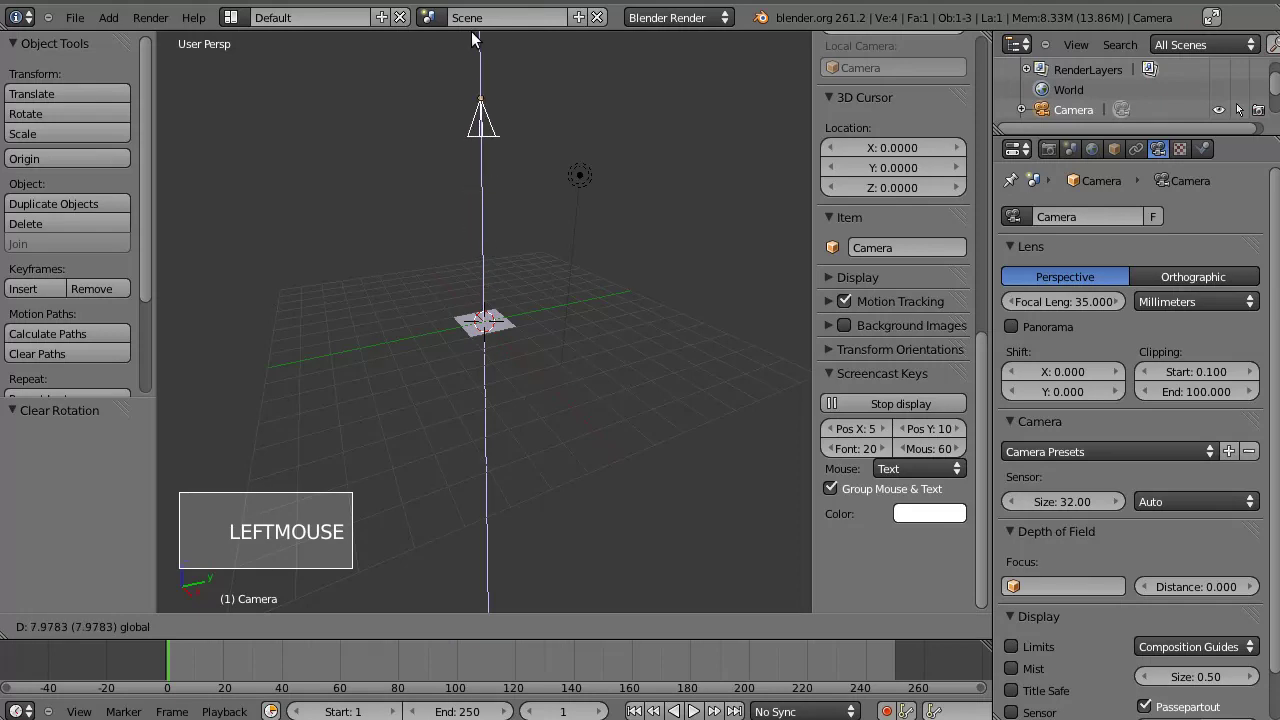
- From camera view, raise the camera higher to about 24 units looking straight down on the plane
{"action": "key", "text": "KP_0"}
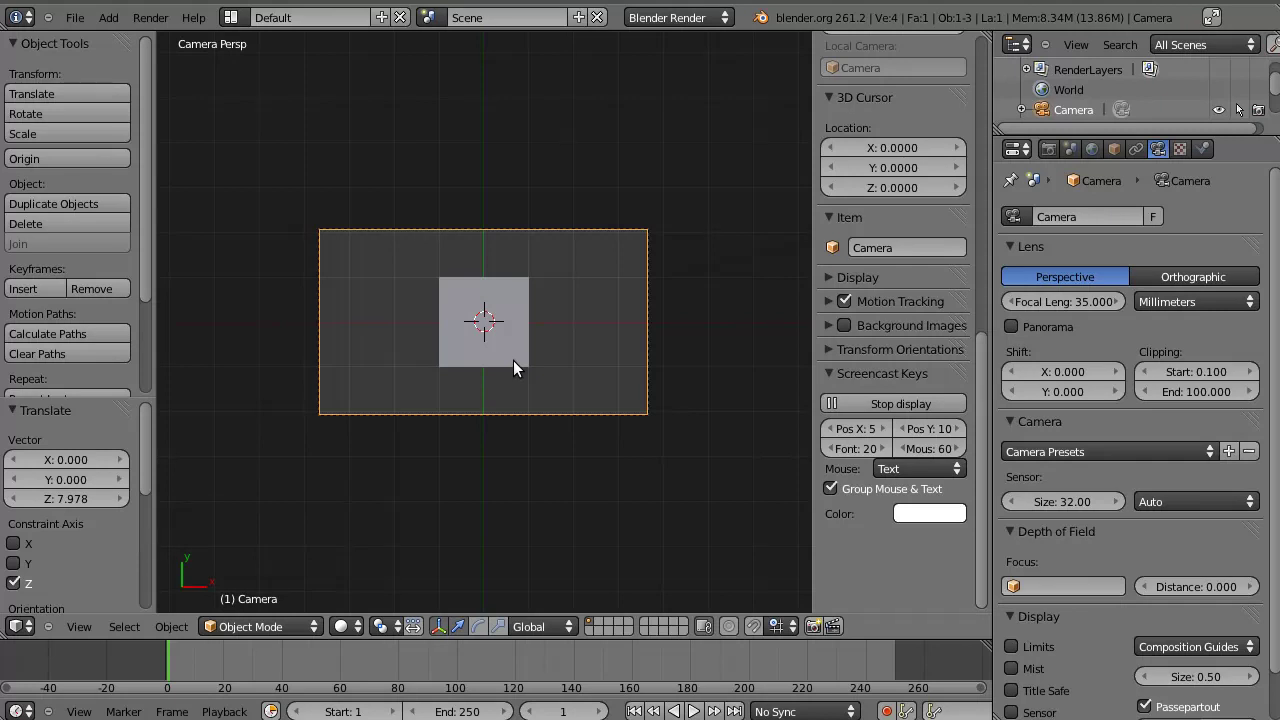
{"action": "key", "text": "g"}
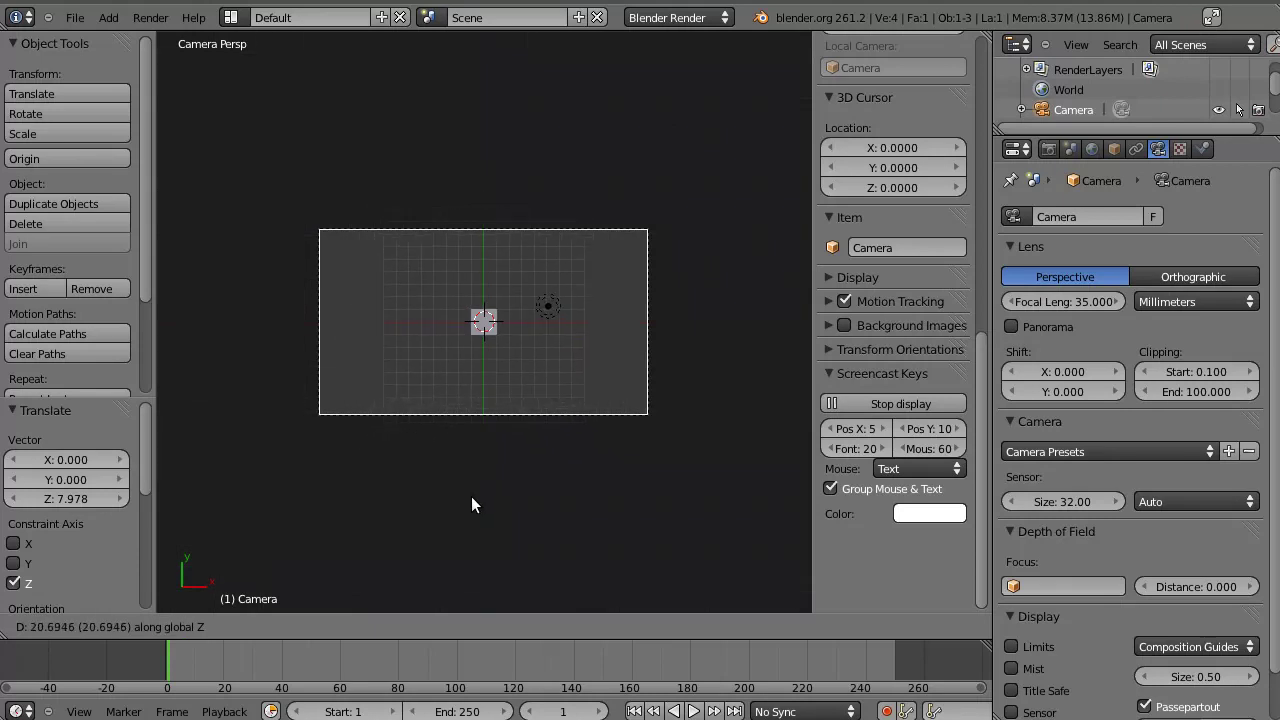
{"action": "left_click", "coordinate": [470, 518]}
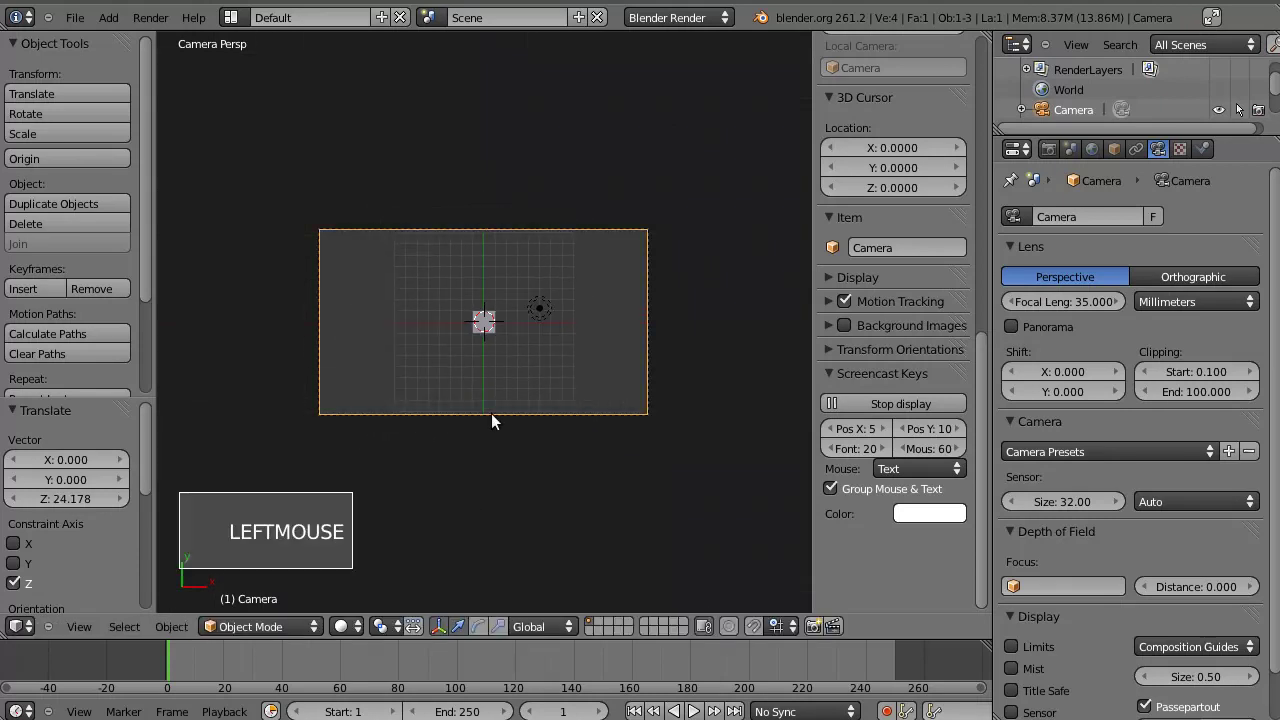
{"action": "scroll", "scroll_direction": "up", "scroll_amount": 3}
{"action": "scroll", "scroll_direction": "down", "scroll_amount": 3}
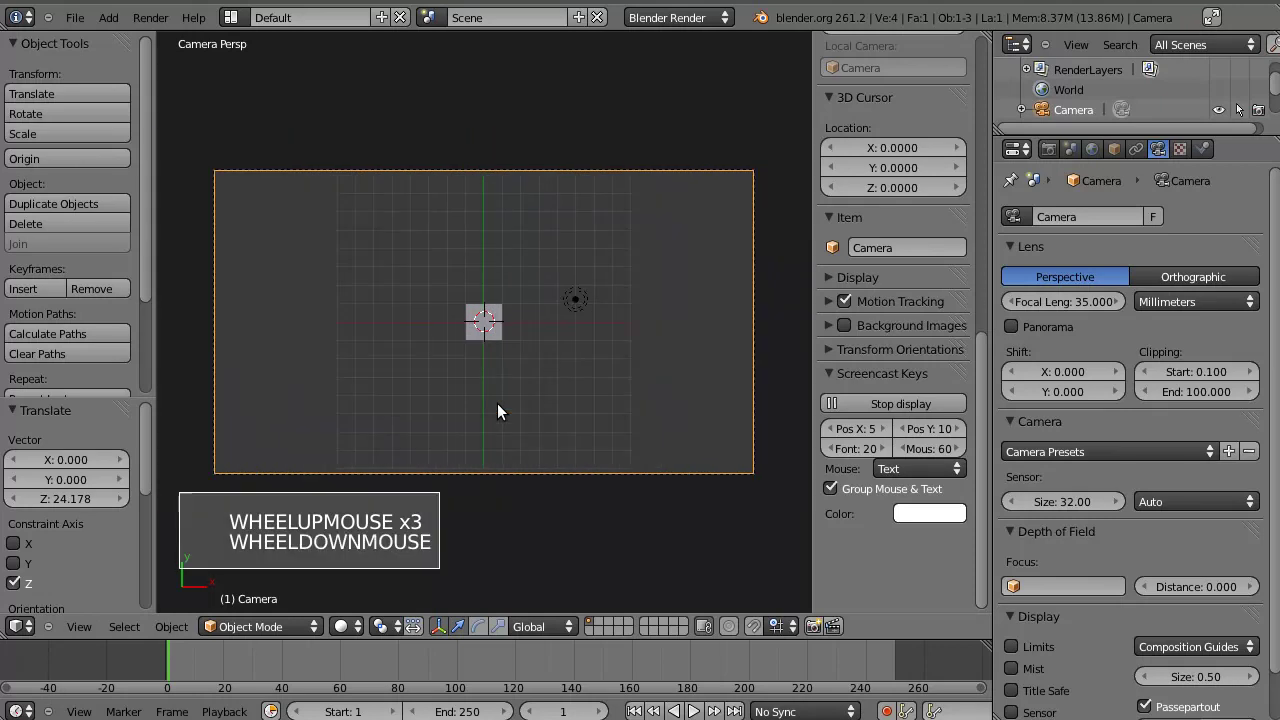
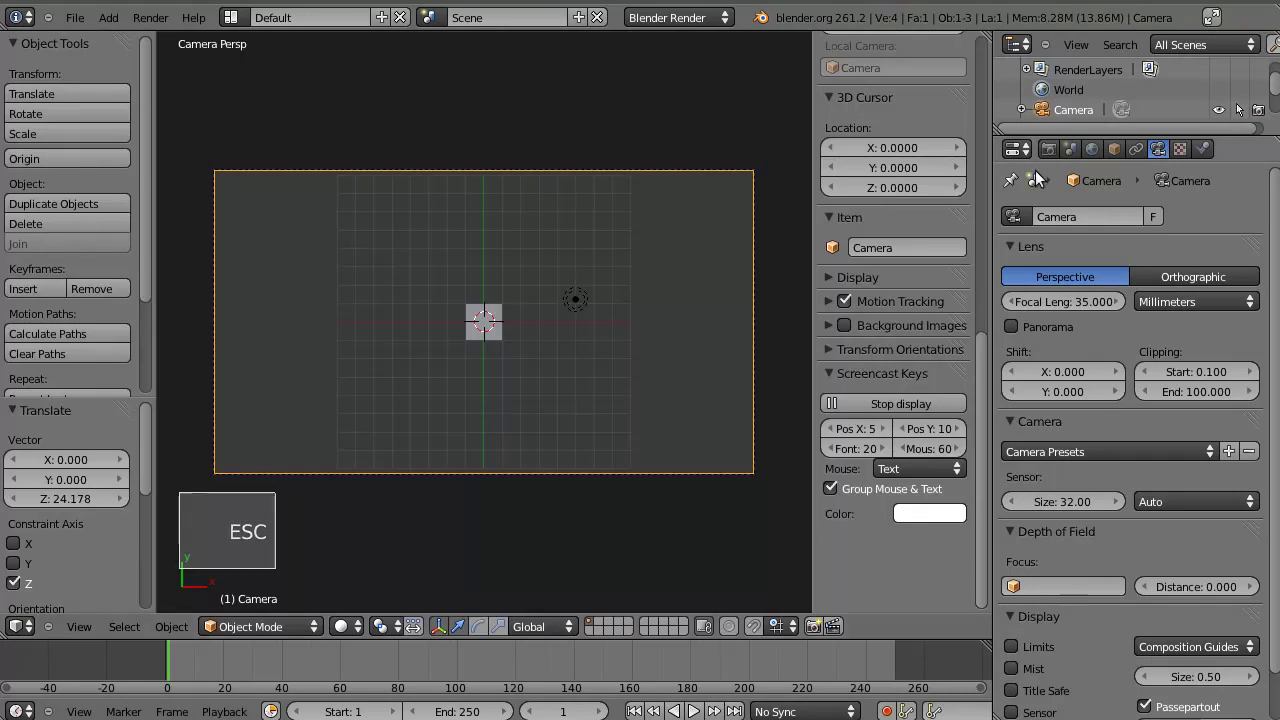
{"action": "scroll", "scroll_direction": "down", "scroll_amount": 3}
{"action": "scroll", "scroll_direction": "down", "scroll_amount": 3}
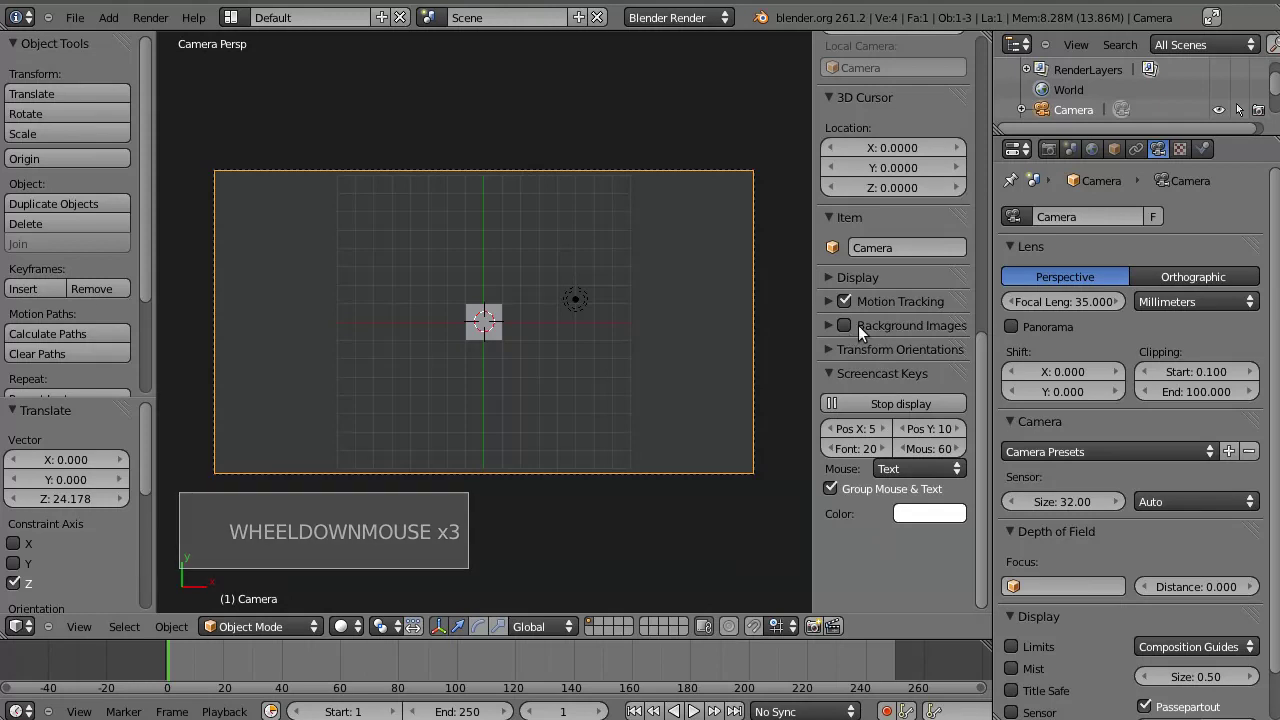
- Load a video clip as the camera background image and jump back to an early frame
{"action": "left_click", "coordinate": [850, 335]}
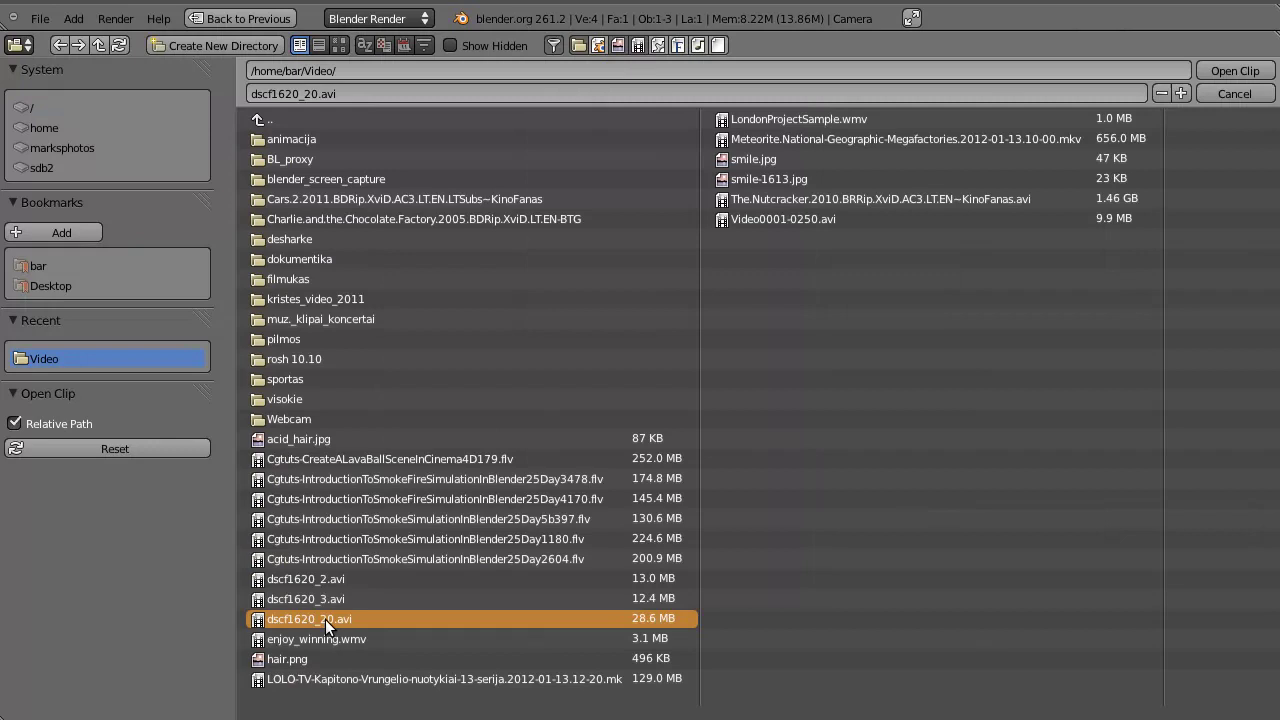
{"action": "left_click", "coordinate": [1242, 89]}
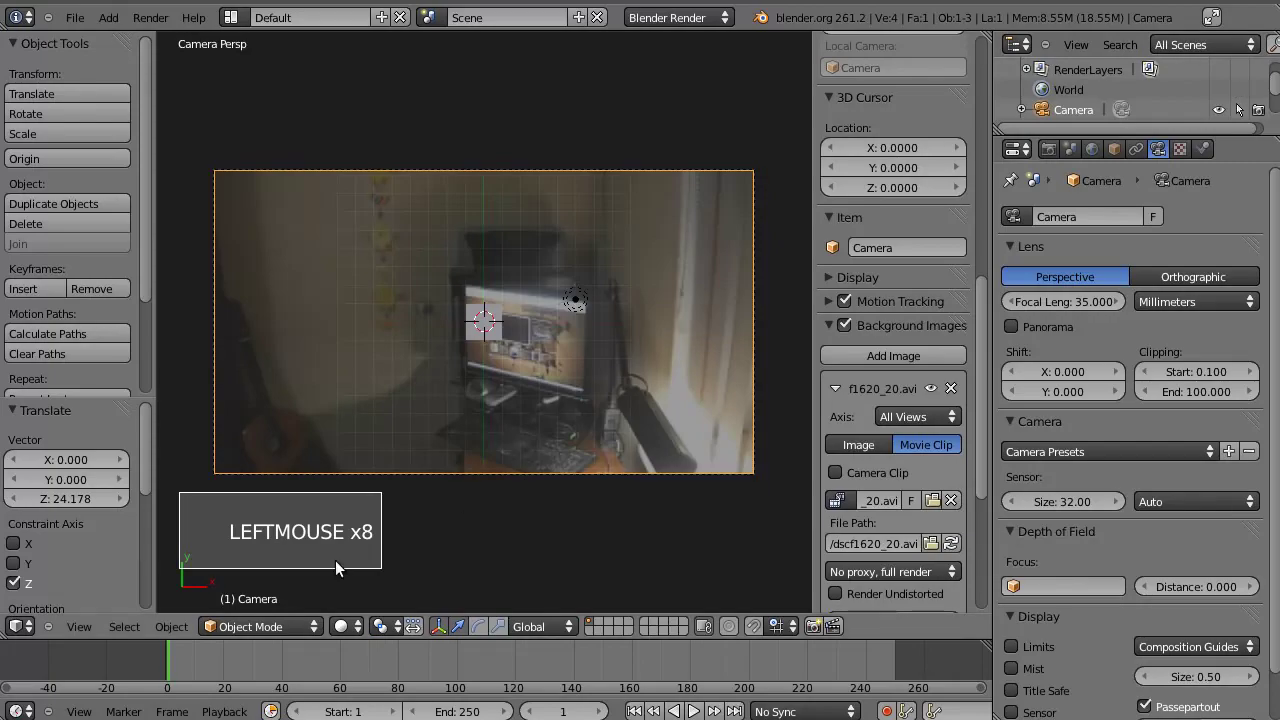
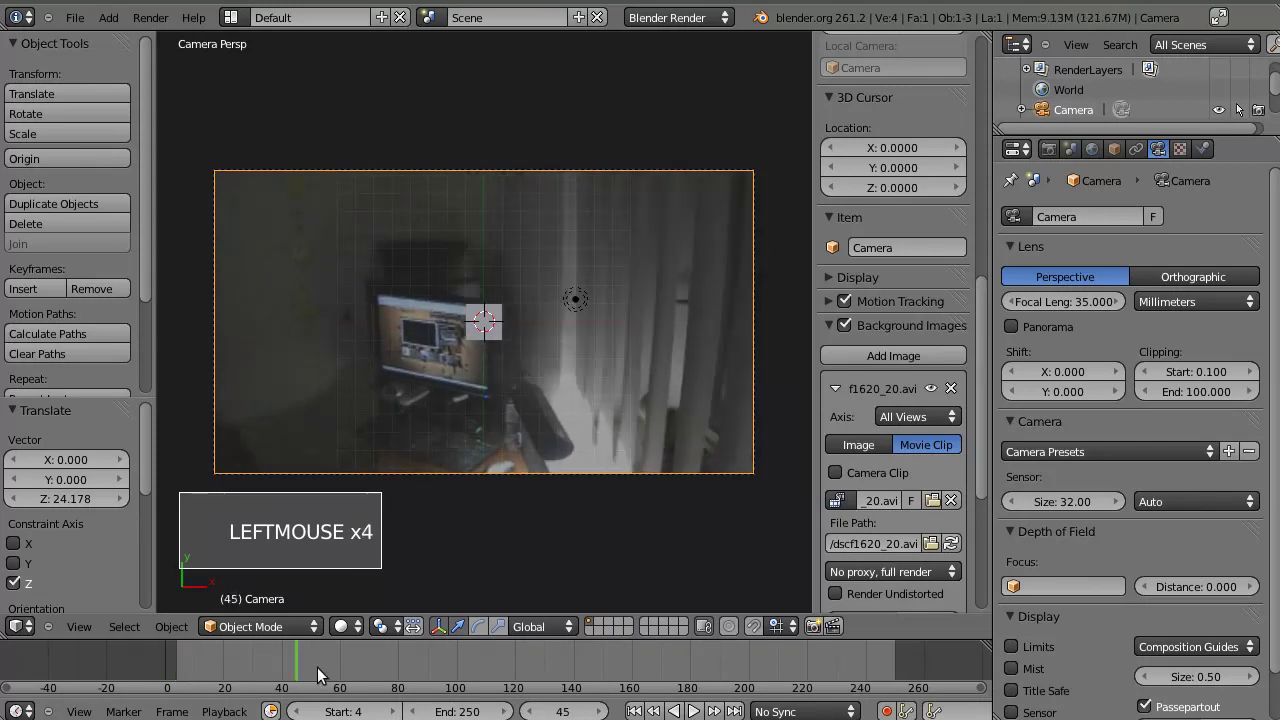
{"action": "left_click", "coordinate": [195, 683]}
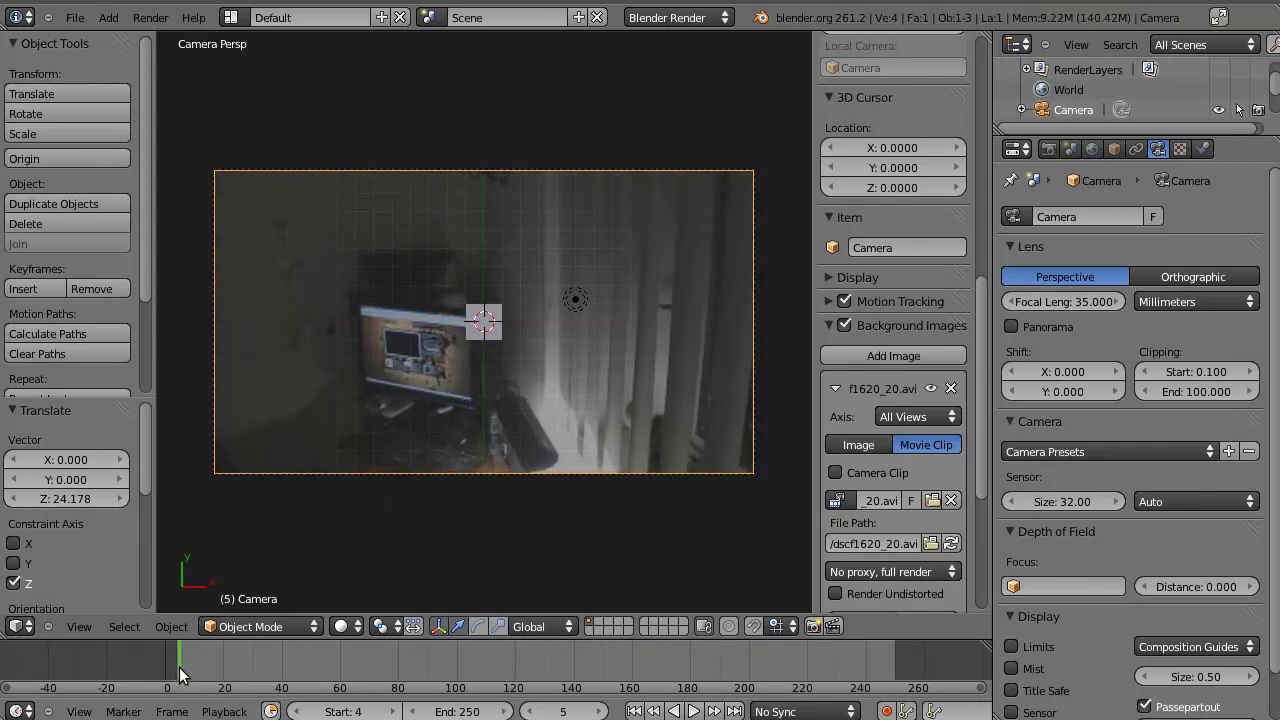
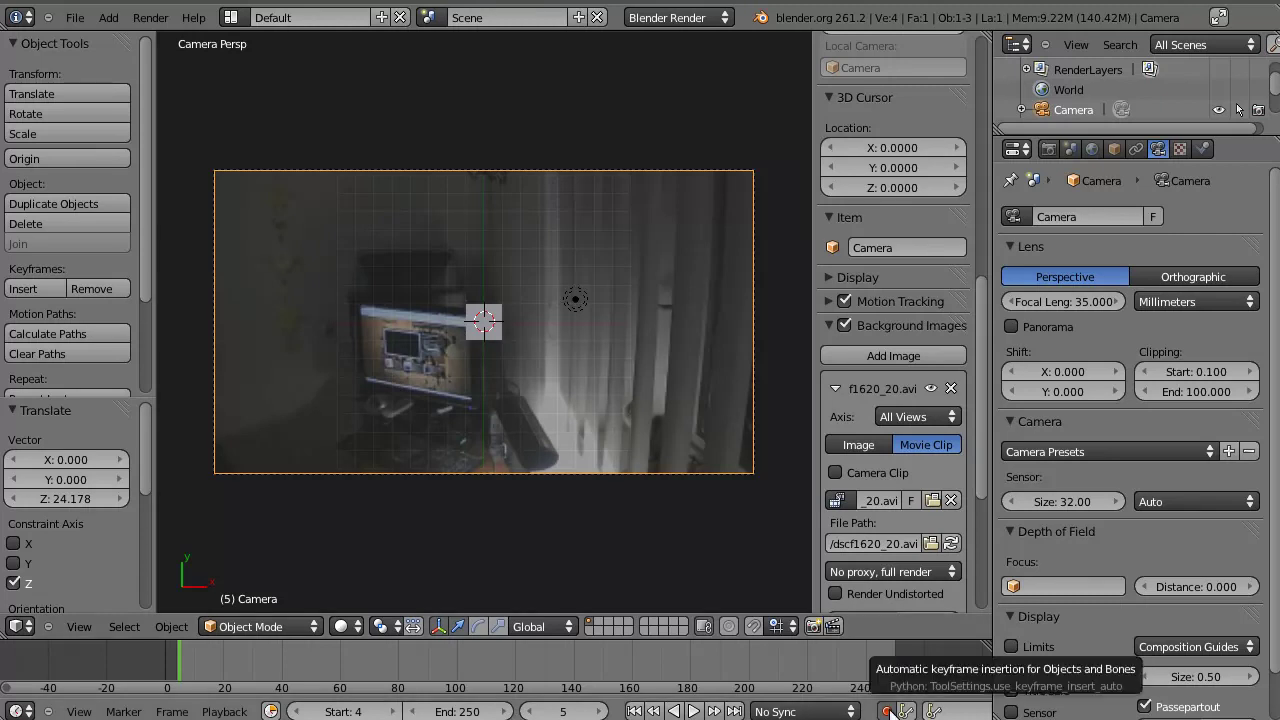
- Select the smiley plane and position it over the boxy device at the start and at frame 20
{"action": "right_click", "coordinate": [486, 342]}
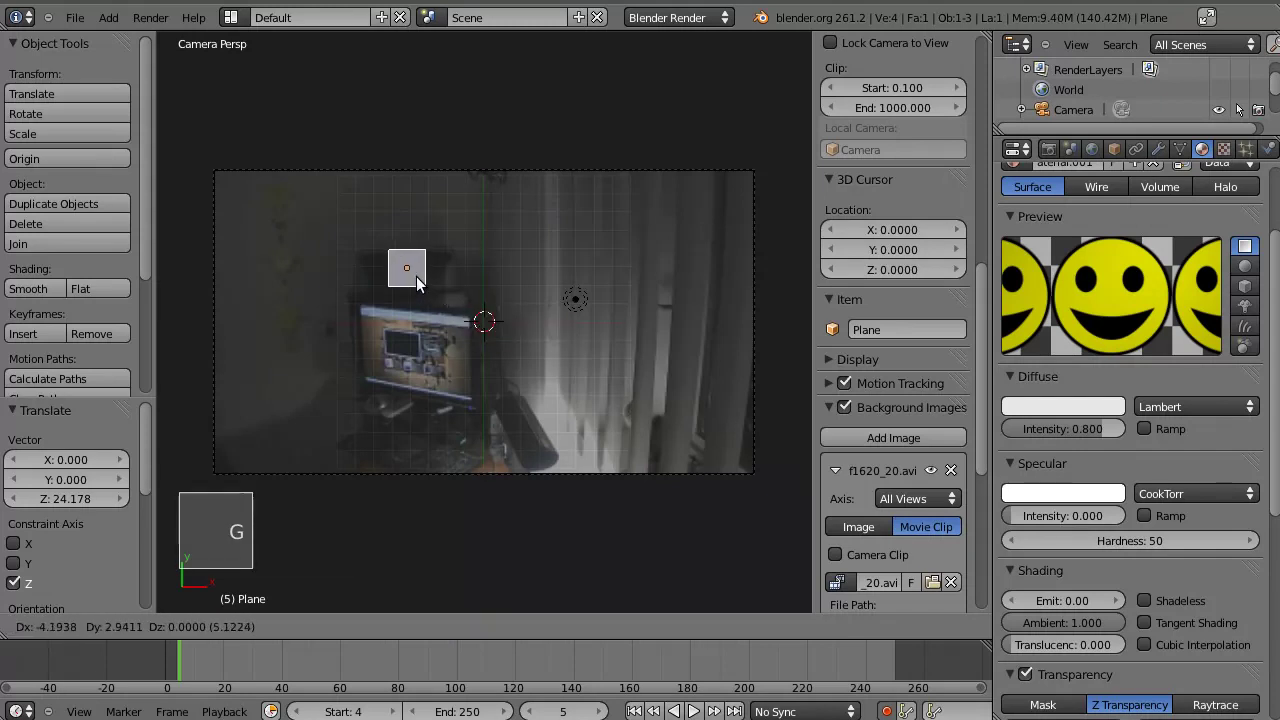
{"action": "left_click", "coordinate": [421, 286]}
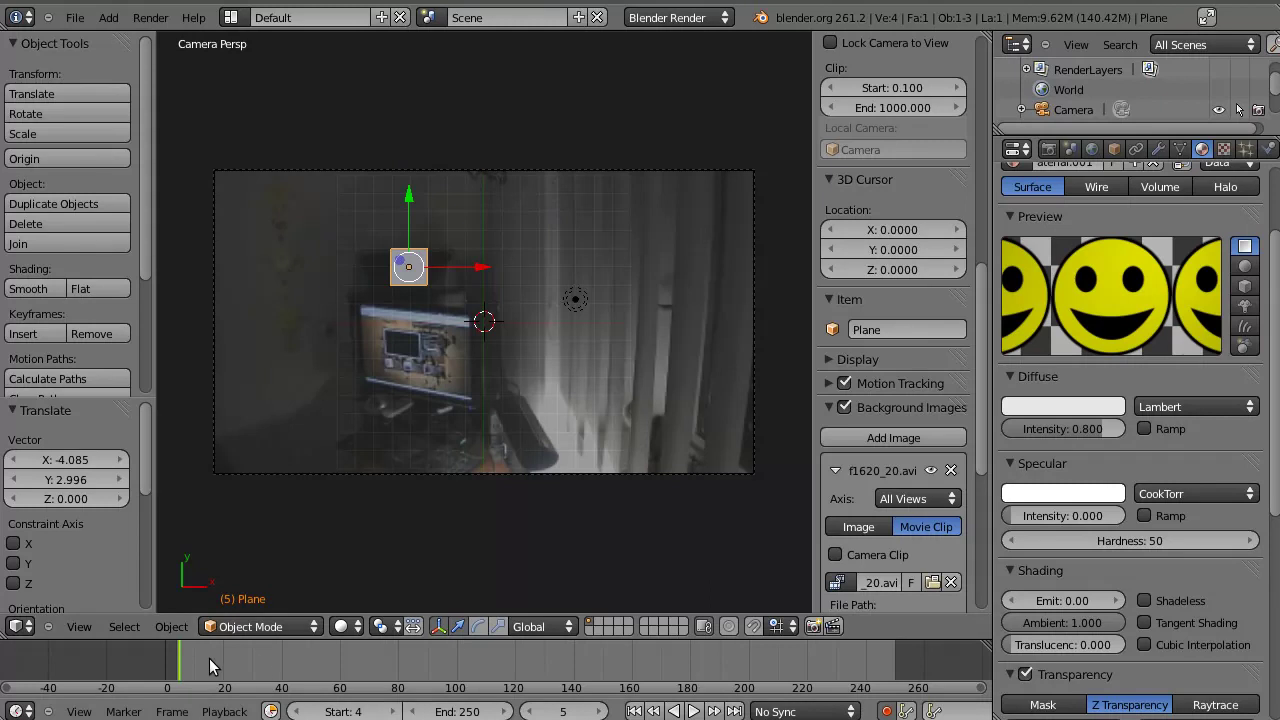
{"action": "left_click", "coordinate": [212, 671]}
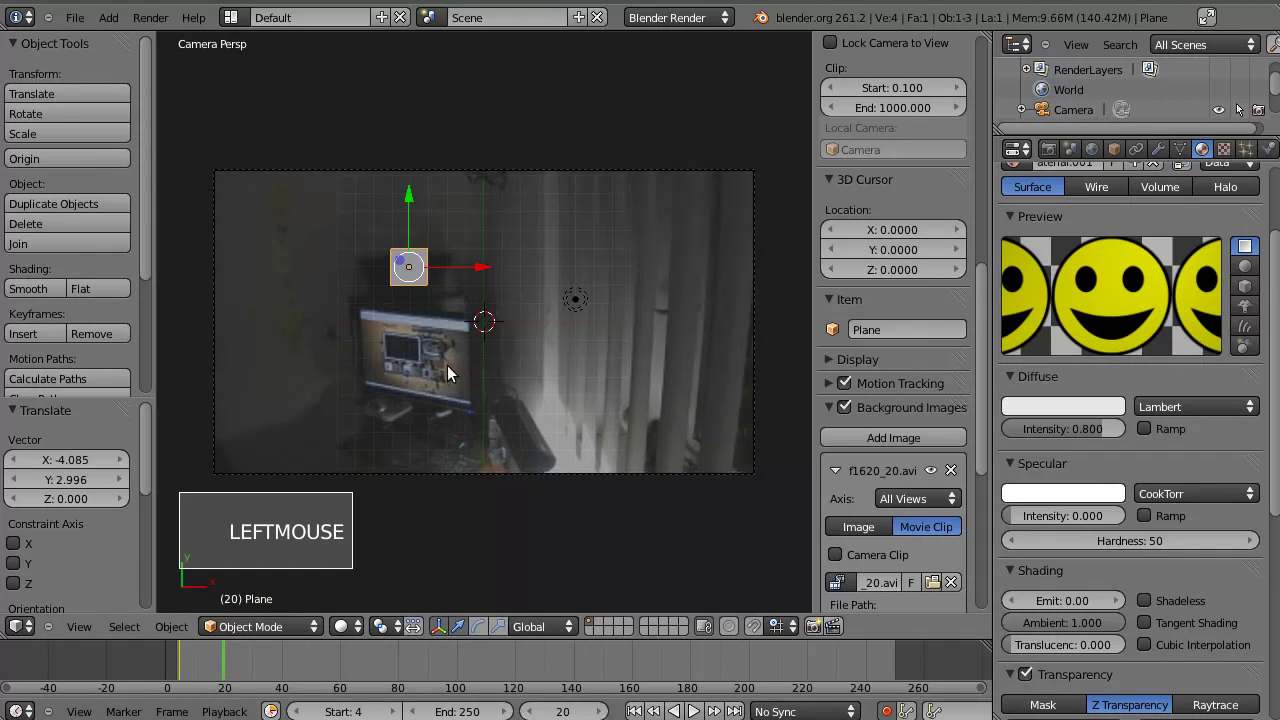
{"action": "key", "text": "g"}
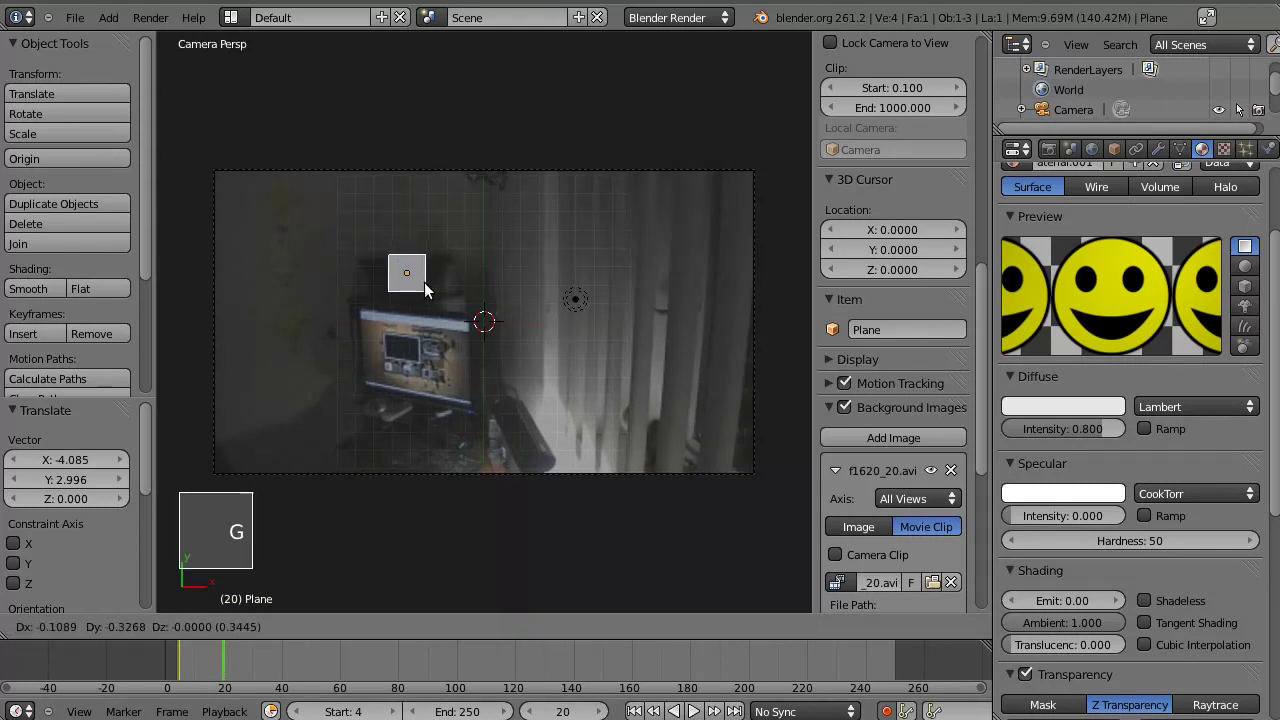
{"action": "left_click", "coordinate": [432, 290]}
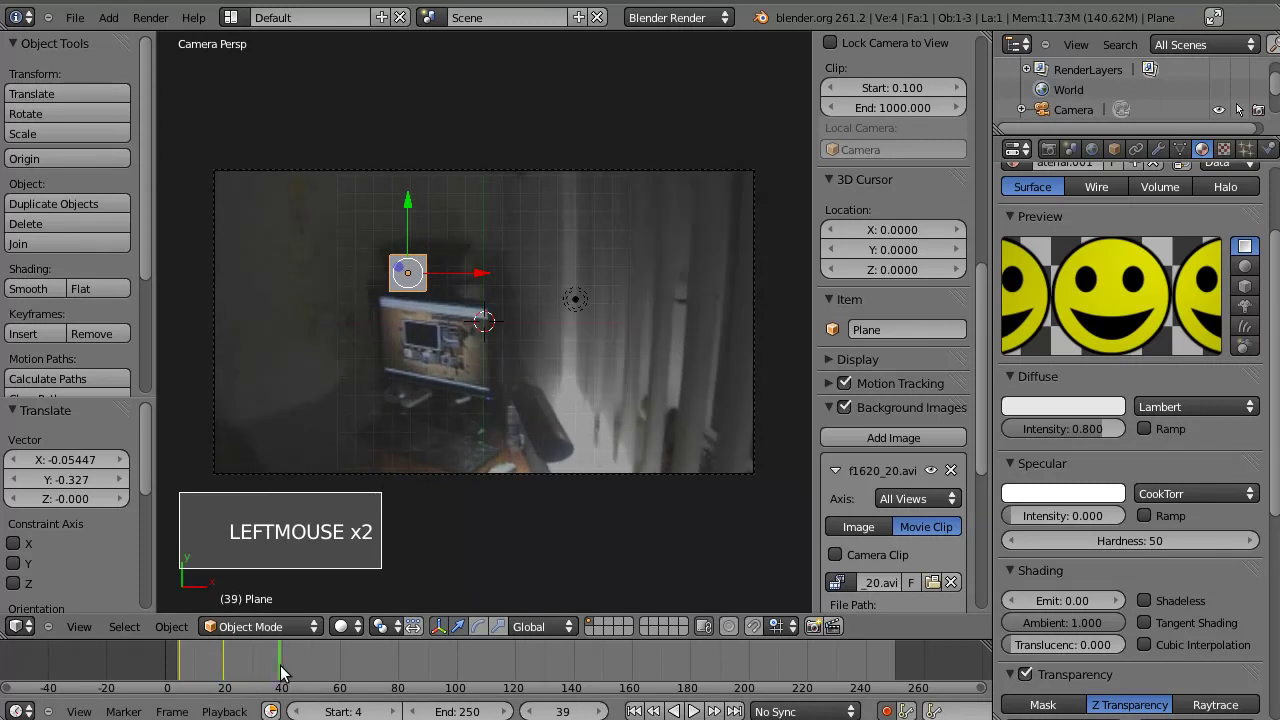
{"action": "key", "text": "g"}
{"action": "left_click", "coordinate": [443, 282]}
- Keyframe the plane above the device at the next two 20-frame jumps along the timeline
{"action": "left_click", "coordinate": [329, 684]}
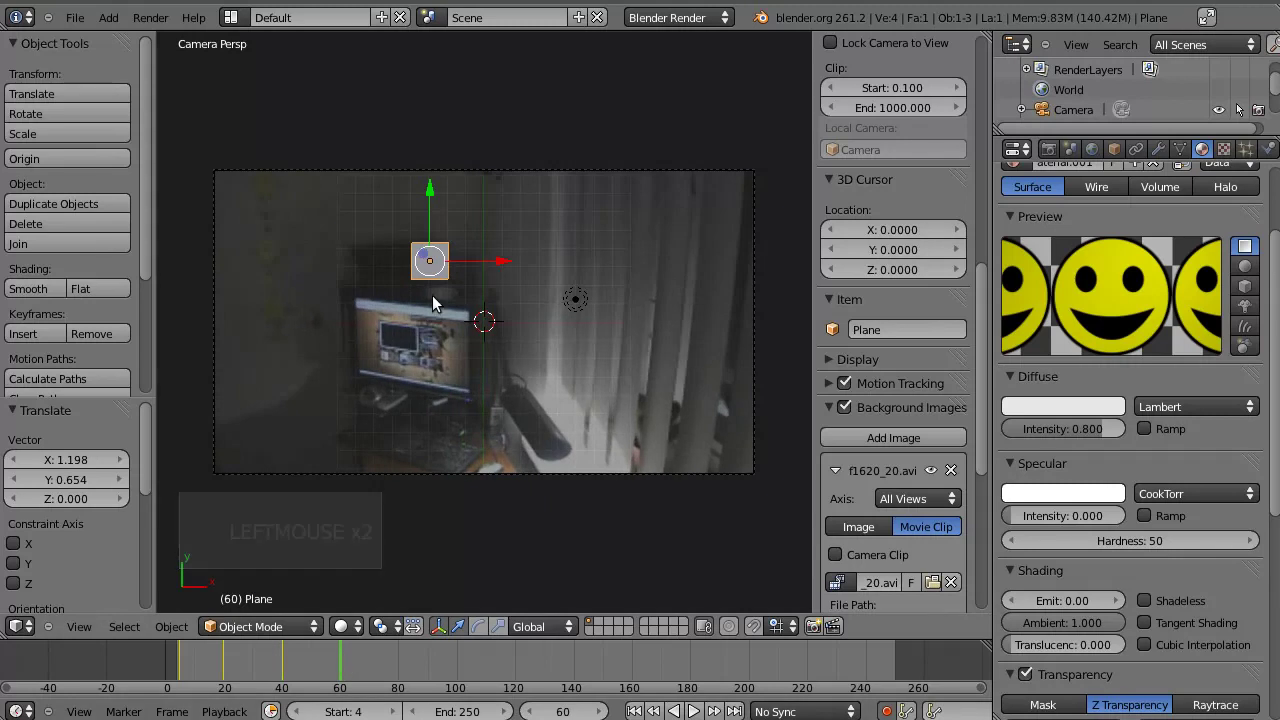
{"action": "key", "text": "g"}
{"action": "left_click", "coordinate": [413, 303]}
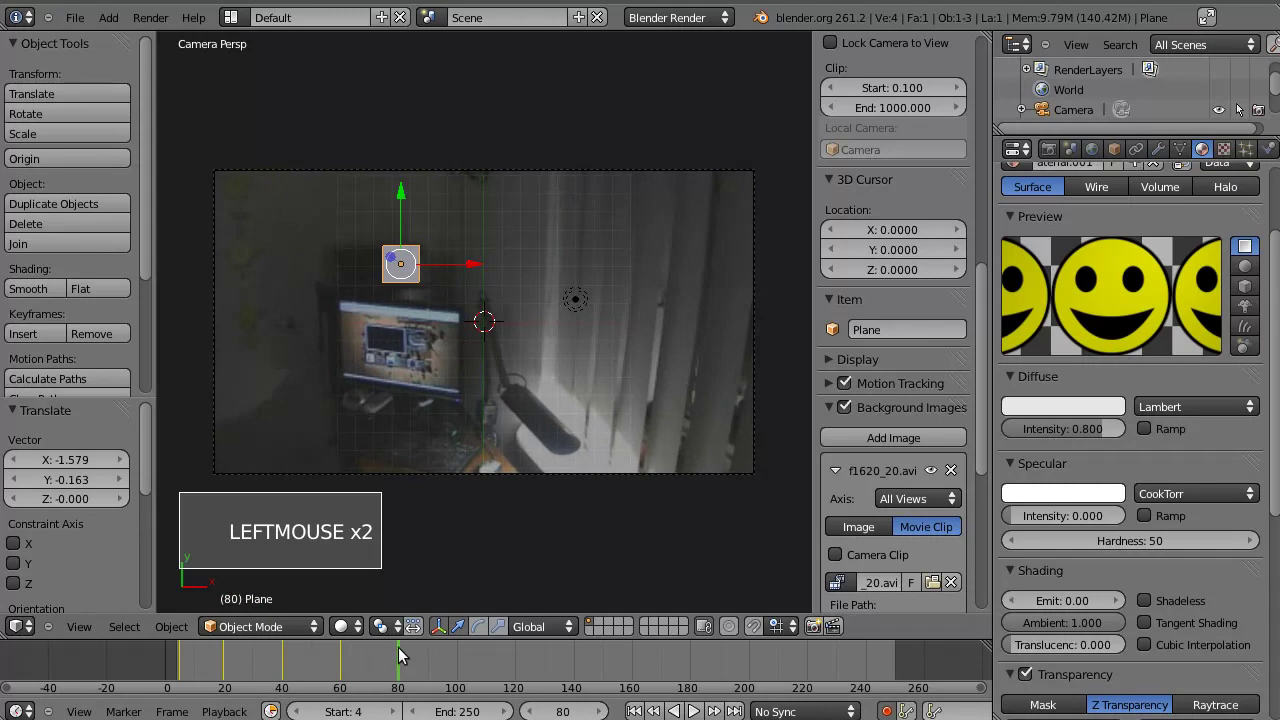
{"action": "key", "text": "g"}
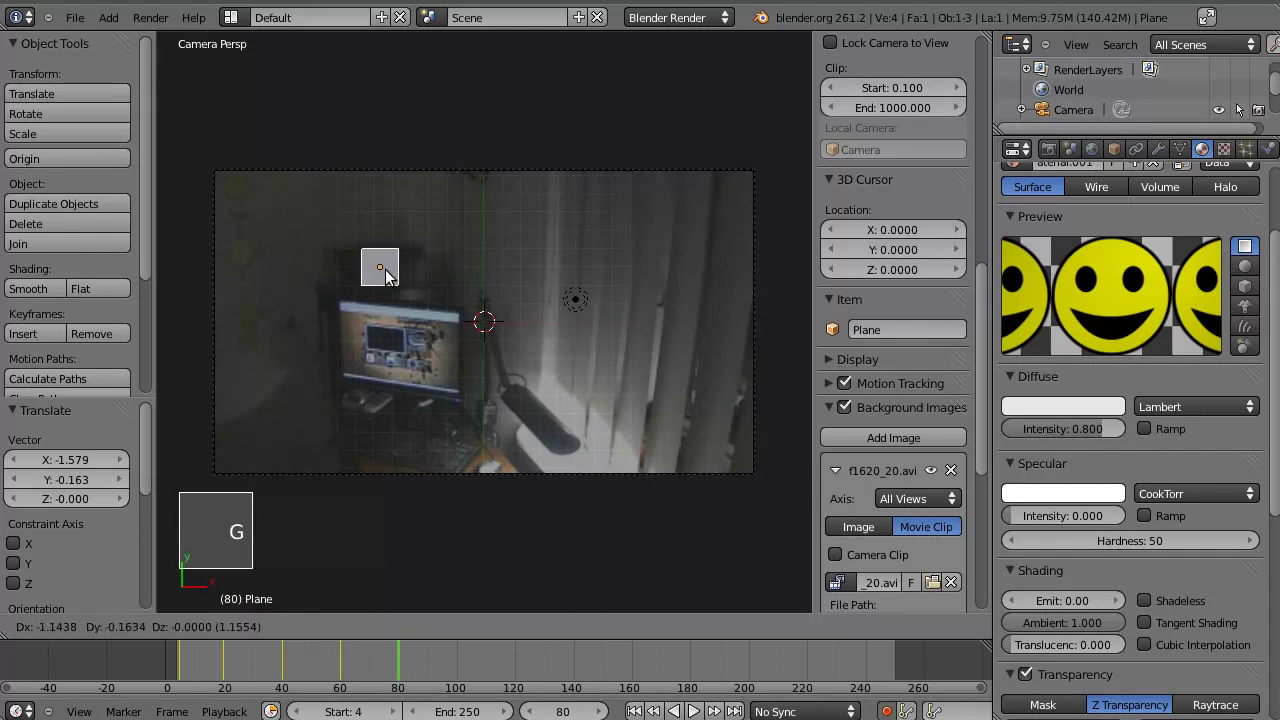
{"action": "left_click", "coordinate": [388, 280]}
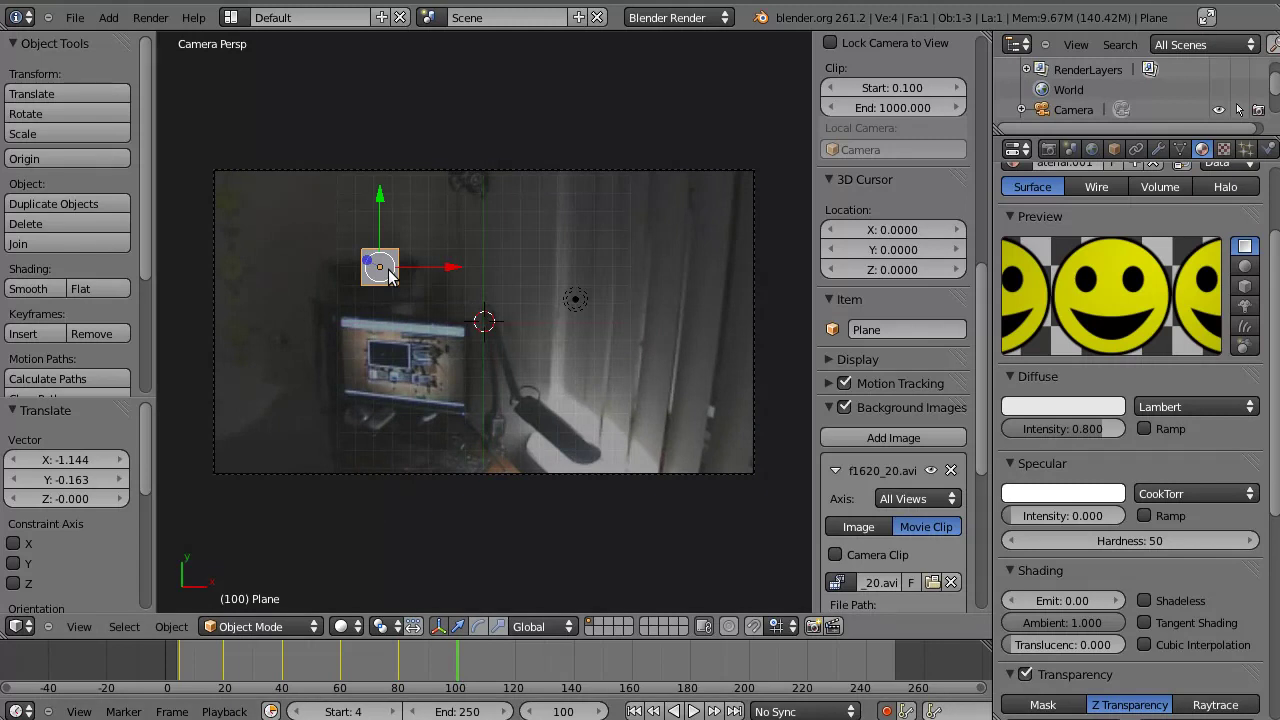
{"action": "key", "text": "g"}
{"action": "left_click", "coordinate": [387, 298]}
{"action": "left_click", "coordinate": [503, 665]}
{"action": "key", "text": "g"}
{"action": "left_click", "coordinate": [361, 341]}
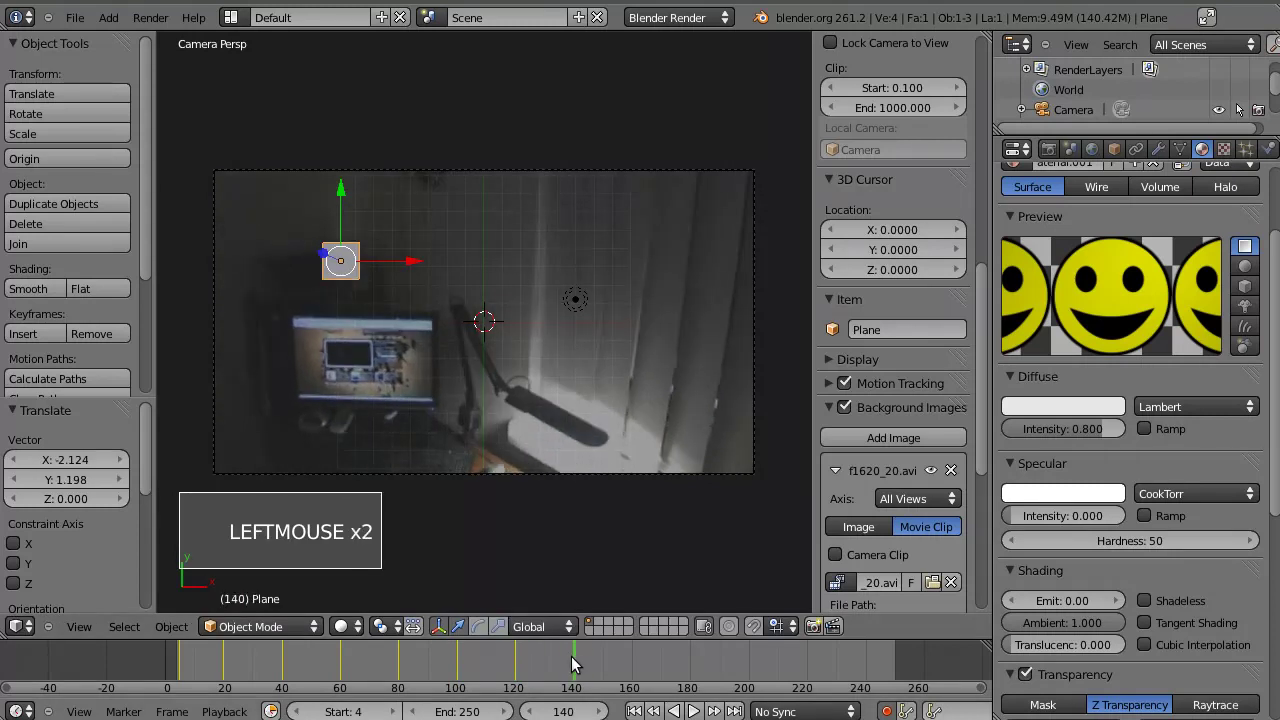
{"action": "key", "text": "g"}
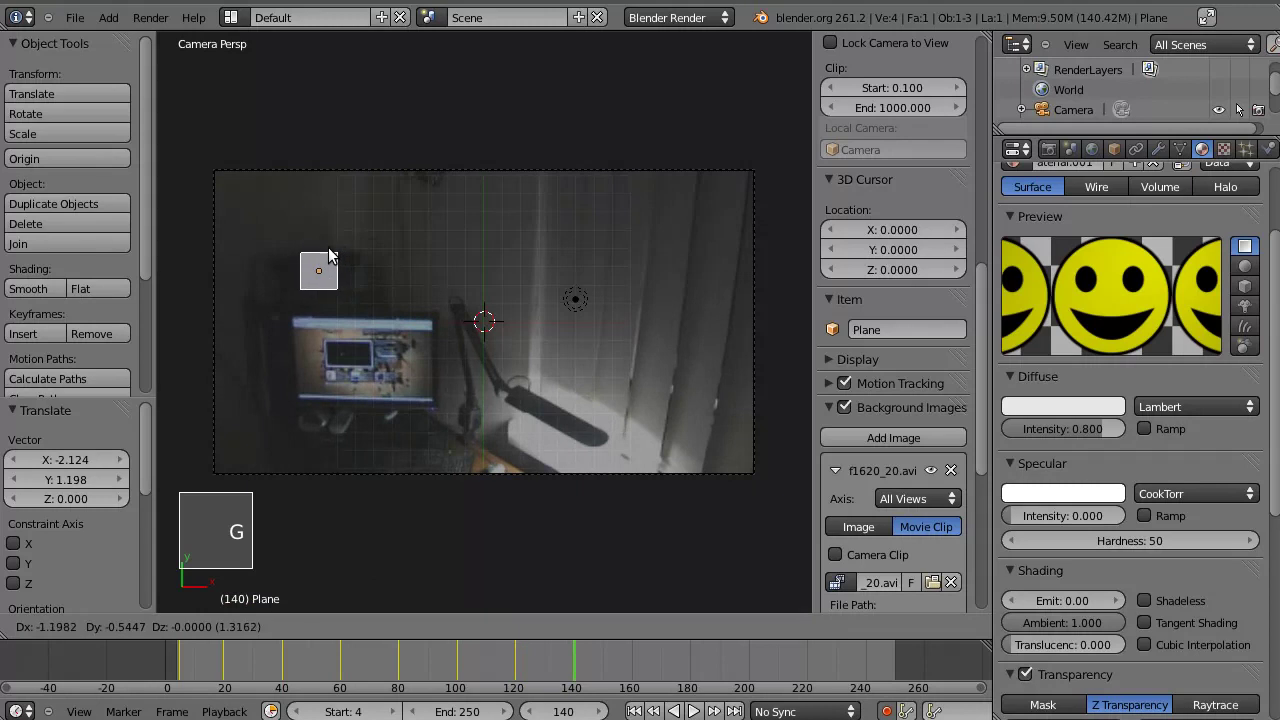
{"action": "left_click", "coordinate": [337, 264]}
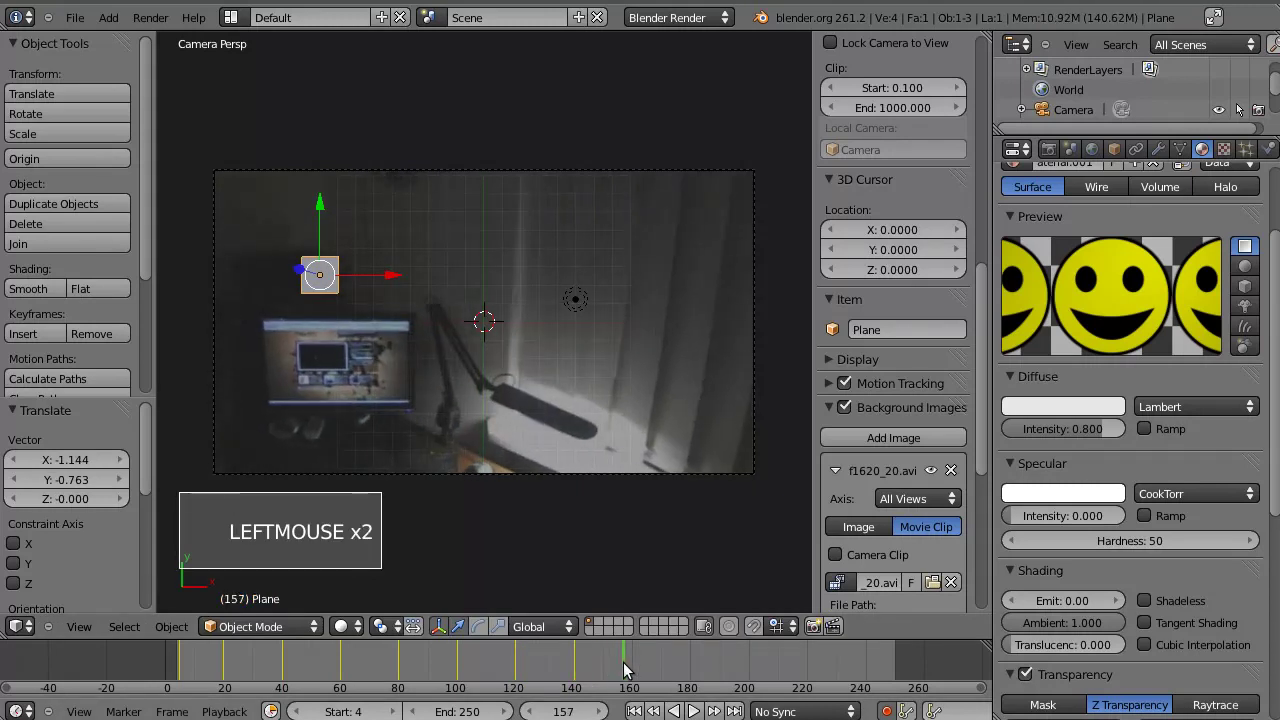
{"action": "key", "text": "g"}
{"action": "left_click", "coordinate": [350, 289]}
- Keyframe the plane above the device at two further 20-frame jumps
{"action": "left_click", "coordinate": [674, 678]}
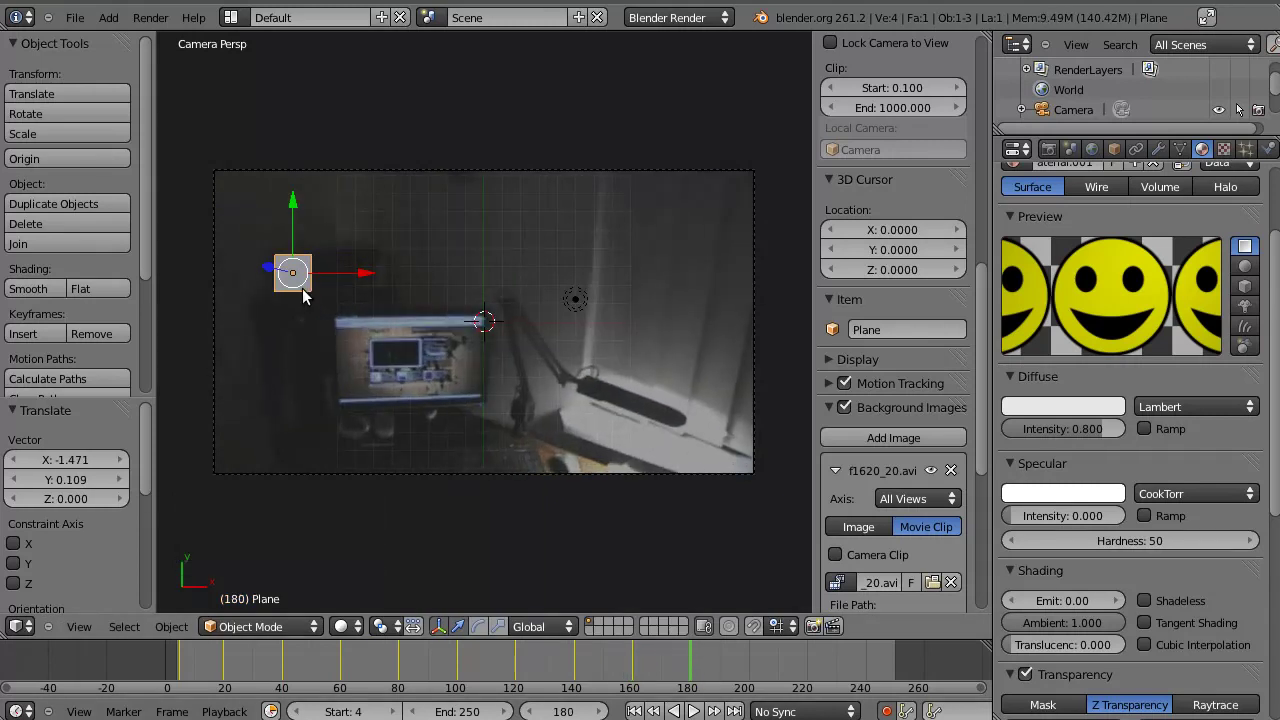
{"action": "key", "text": "g"}
{"action": "left_click", "coordinate": [360, 292]}
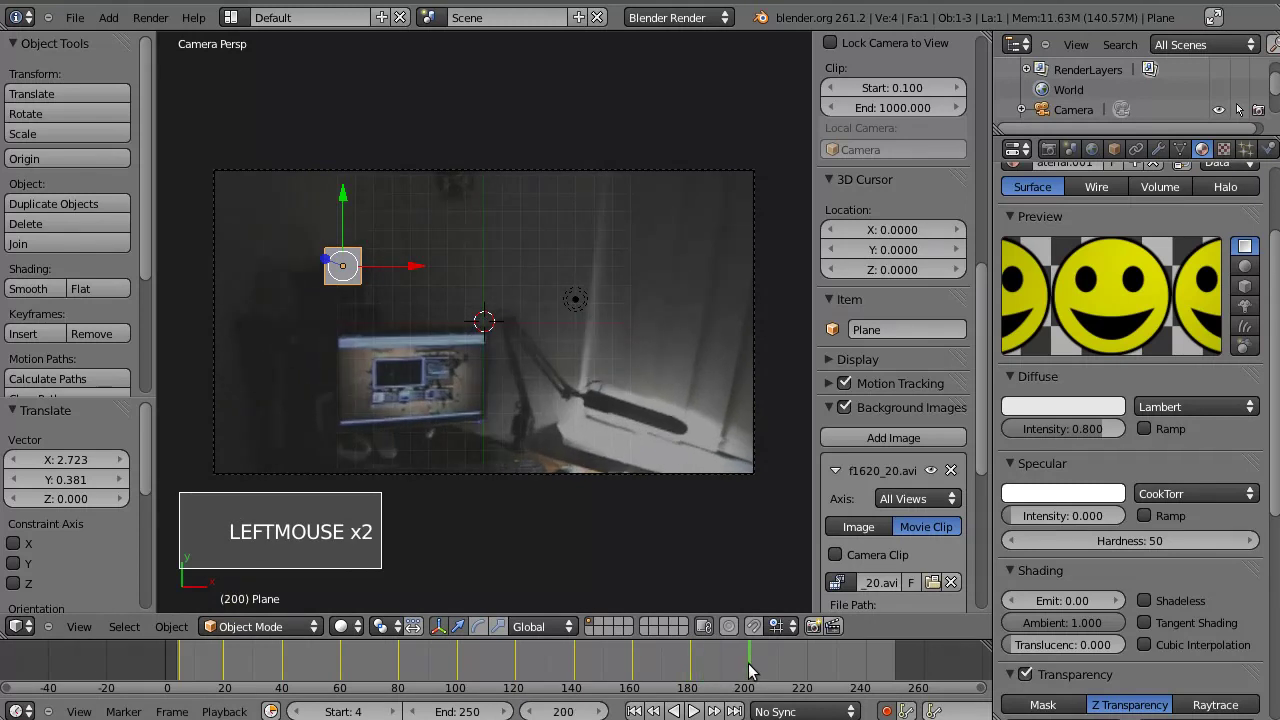
{"action": "key", "text": "g"}
{"action": "left_click", "coordinate": [329, 280]}
{"action": "left_click", "coordinate": [765, 677]}
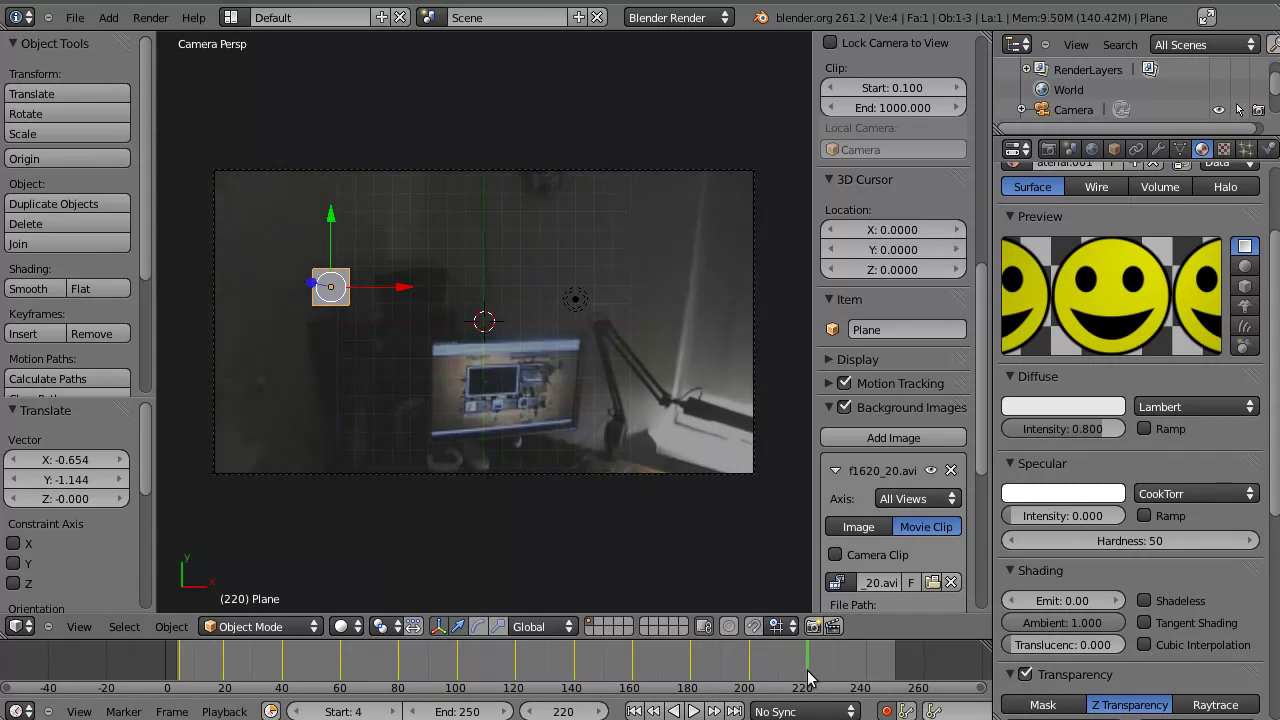
{"action": "key", "text": "g"}
{"action": "left_click", "coordinate": [432, 301]}
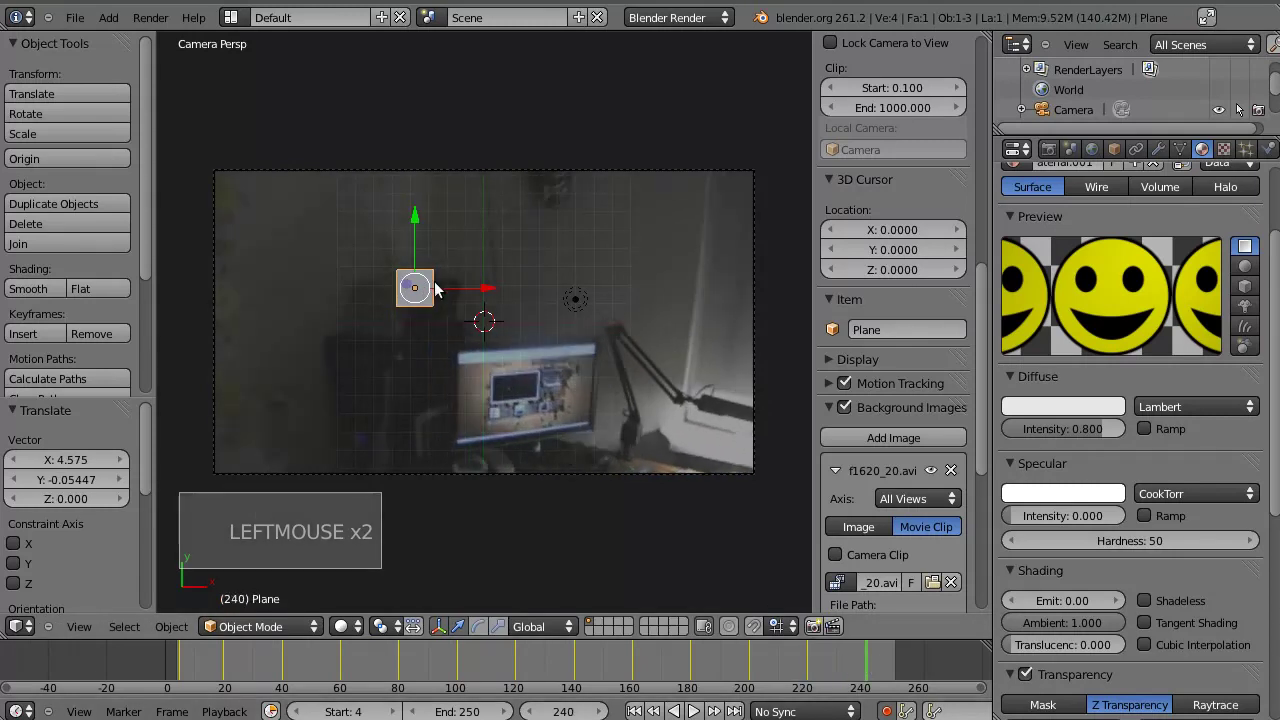
{"action": "key", "text": "g"}
{"action": "left_click", "coordinate": [456, 305]}
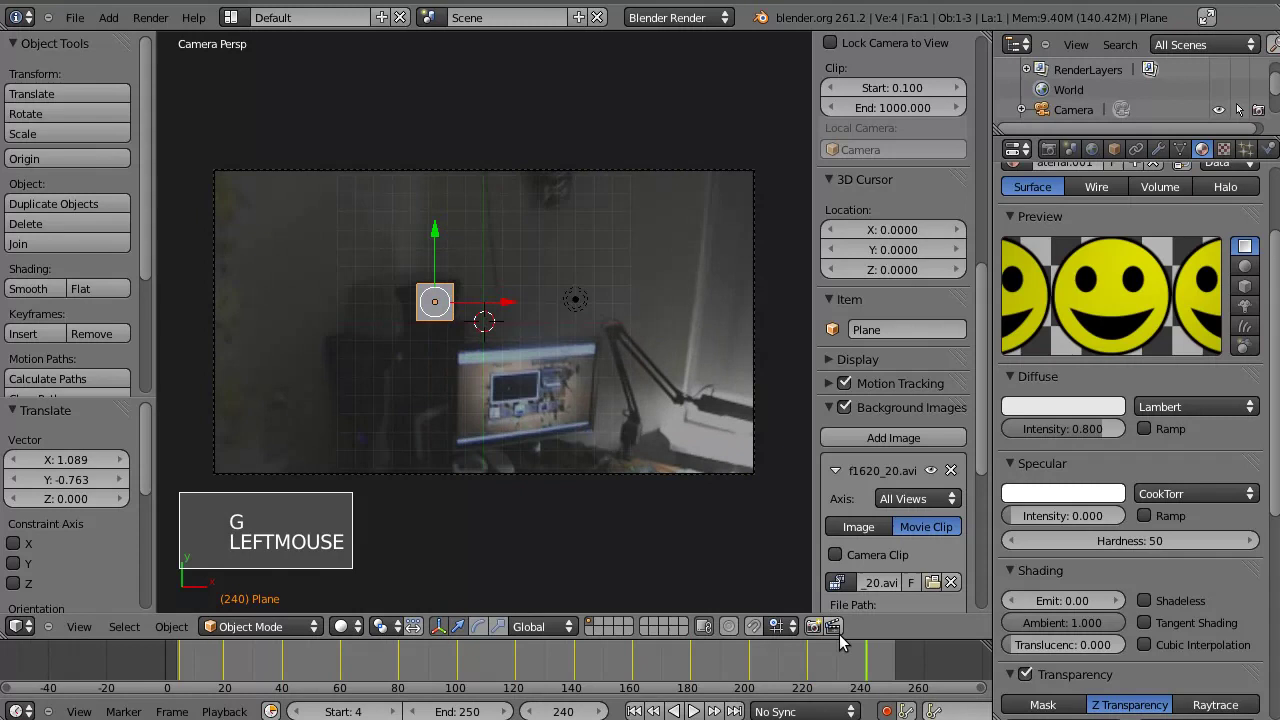
- Keyframe the plane above the device at frame 250
{"action": "left_click", "coordinate": [871, 662]}
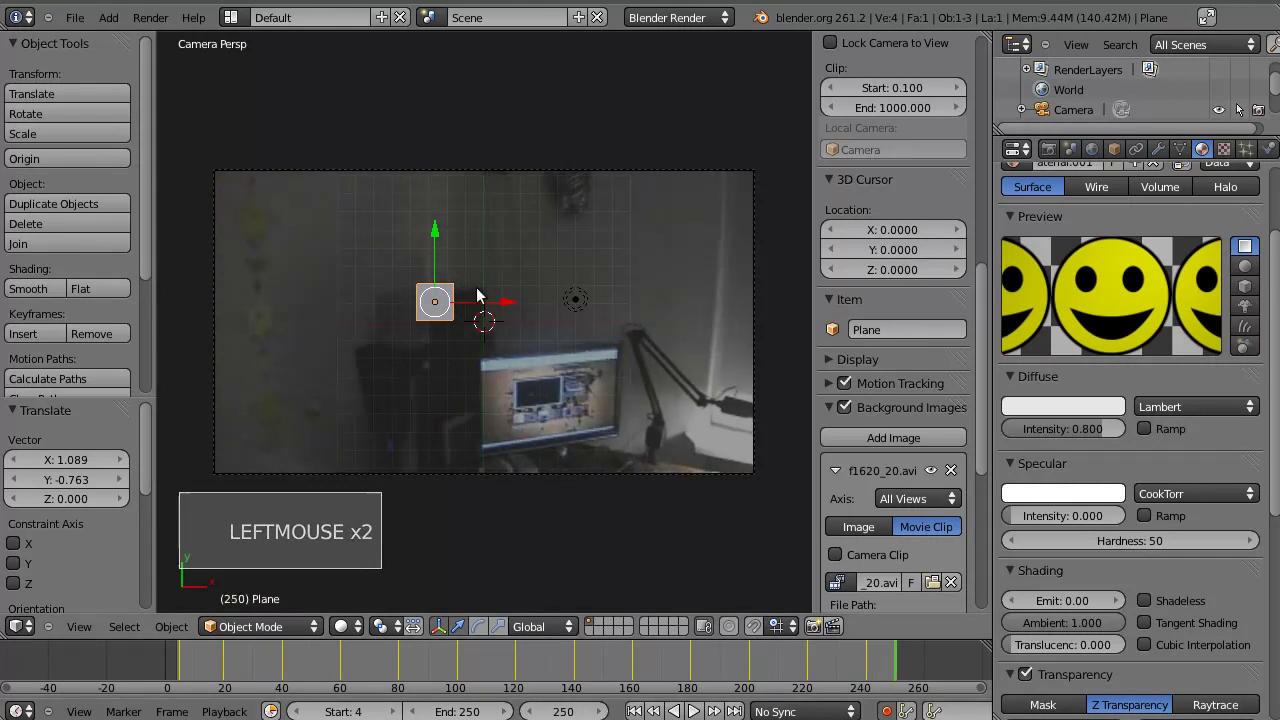
{"action": "key", "text": "g"}
{"action": "left_click", "coordinate": [453, 326]}
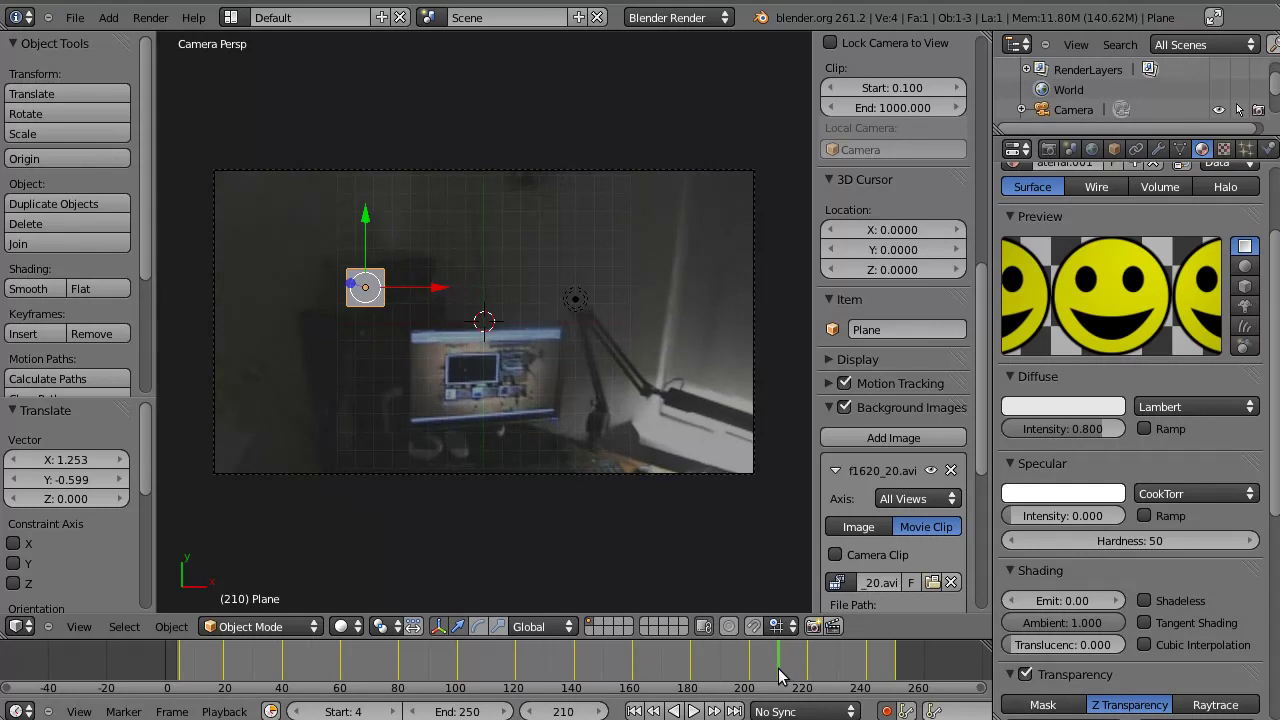
{"action": "key", "text": "g"}
{"action": "left_click", "coordinate": [406, 284]}
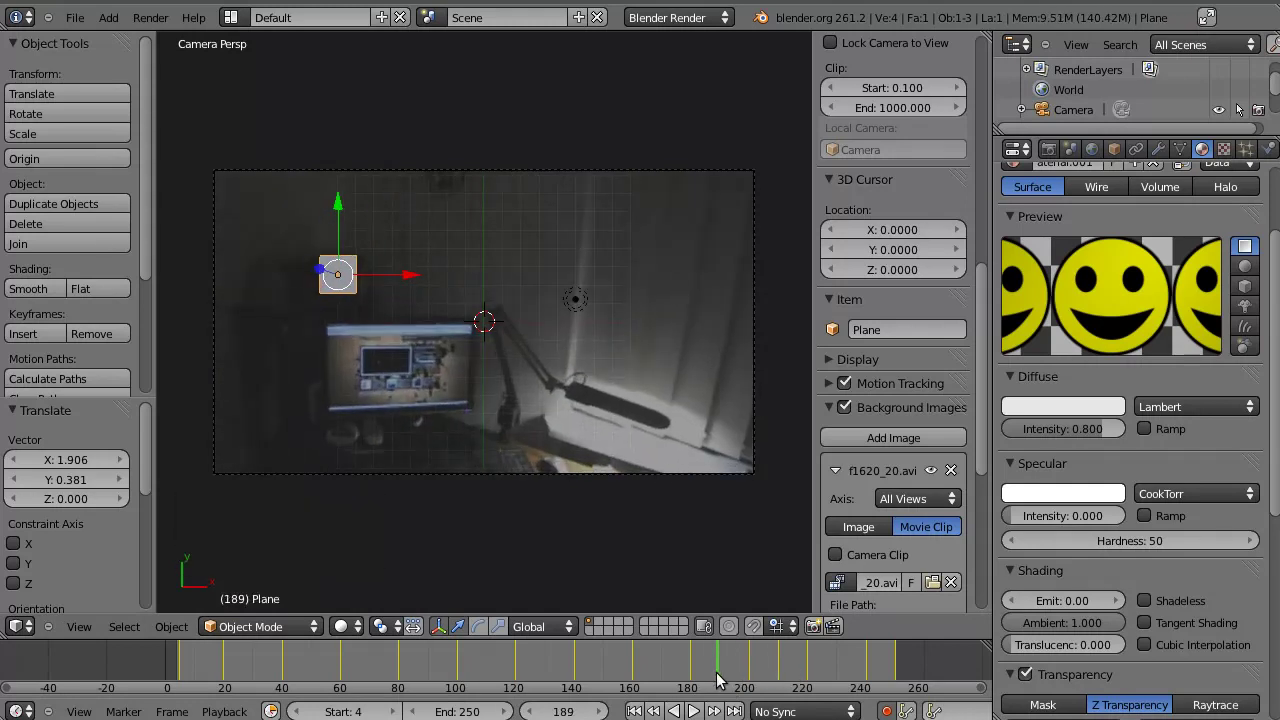
{"action": "key", "text": "g"}
{"action": "left_click", "coordinate": [398, 315]}
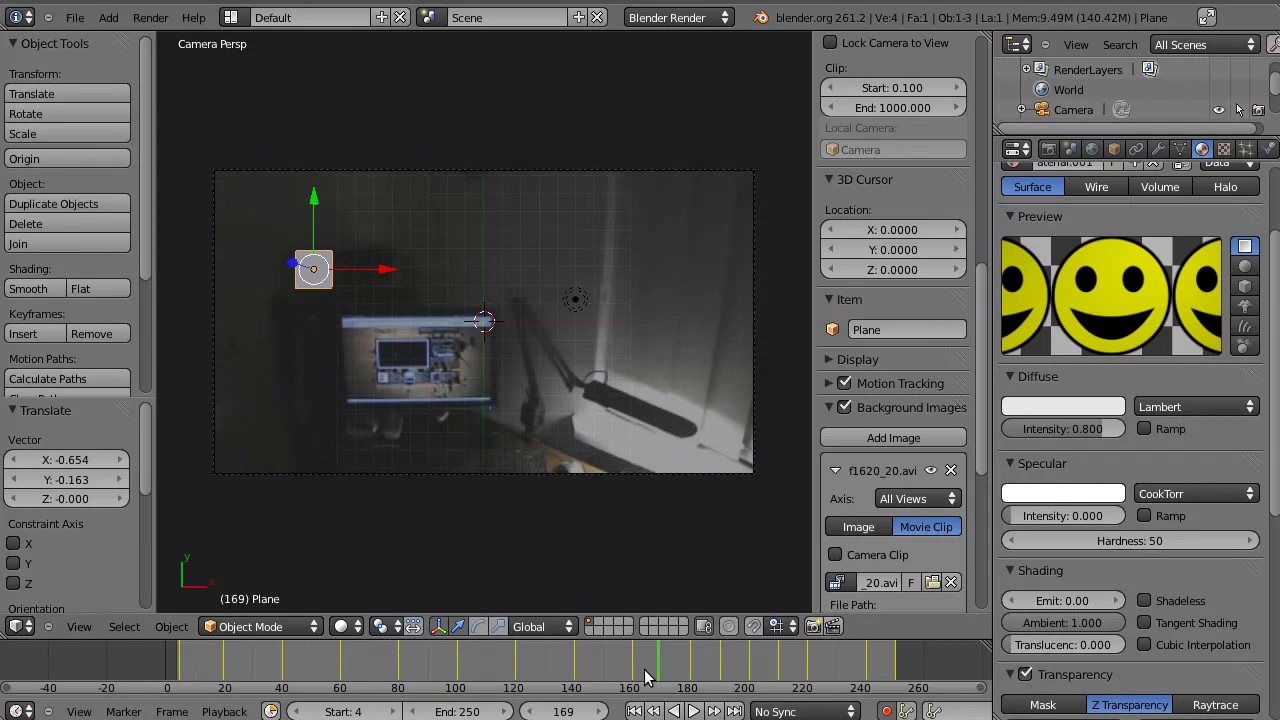
- Reposition and keyframe the plane onto the monitor at frames around 125 and 107
{"action": "key", "text": "g"}
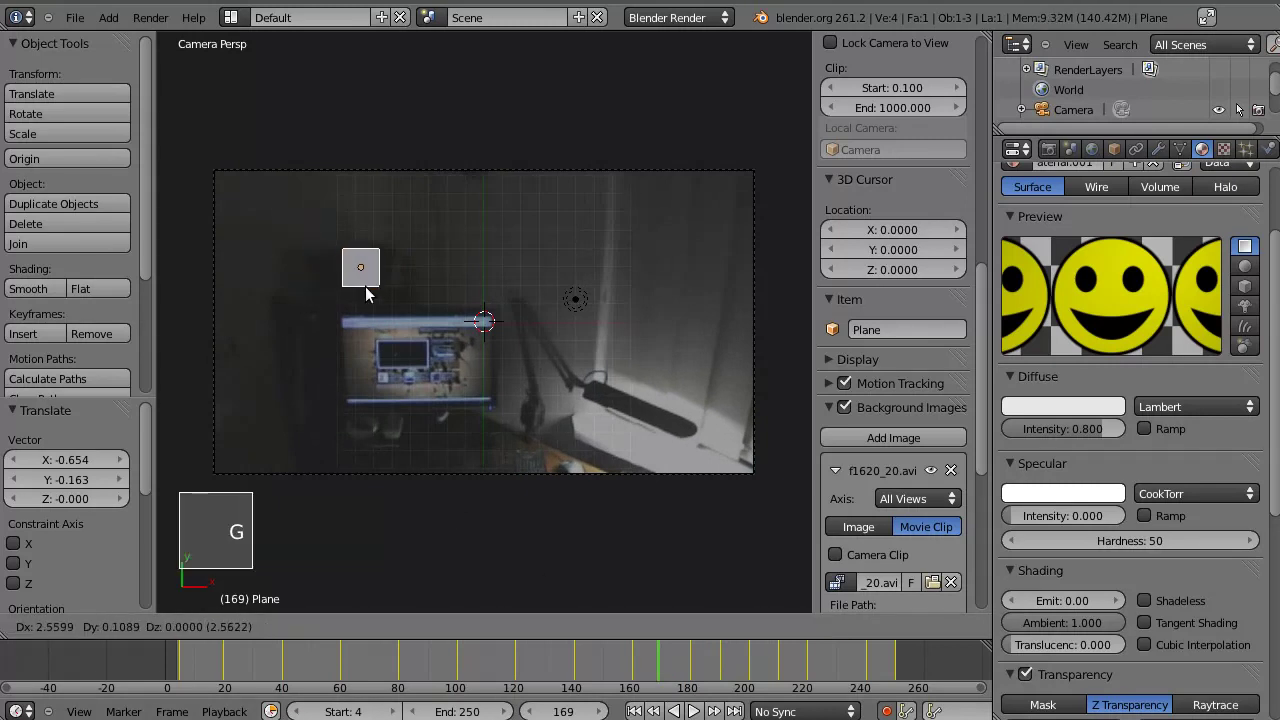
{"action": "left_click", "coordinate": [368, 297]}
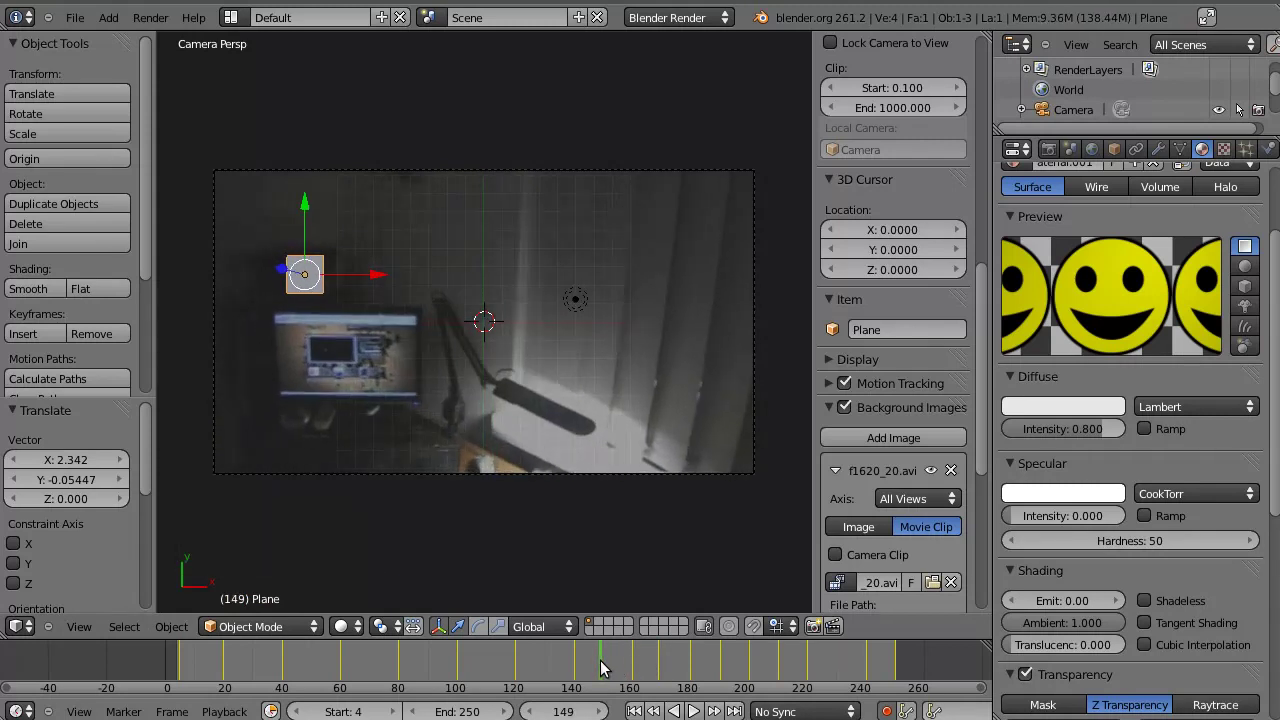
{"action": "key", "text": "g"}
{"action": "left_click", "coordinate": [318, 316]}
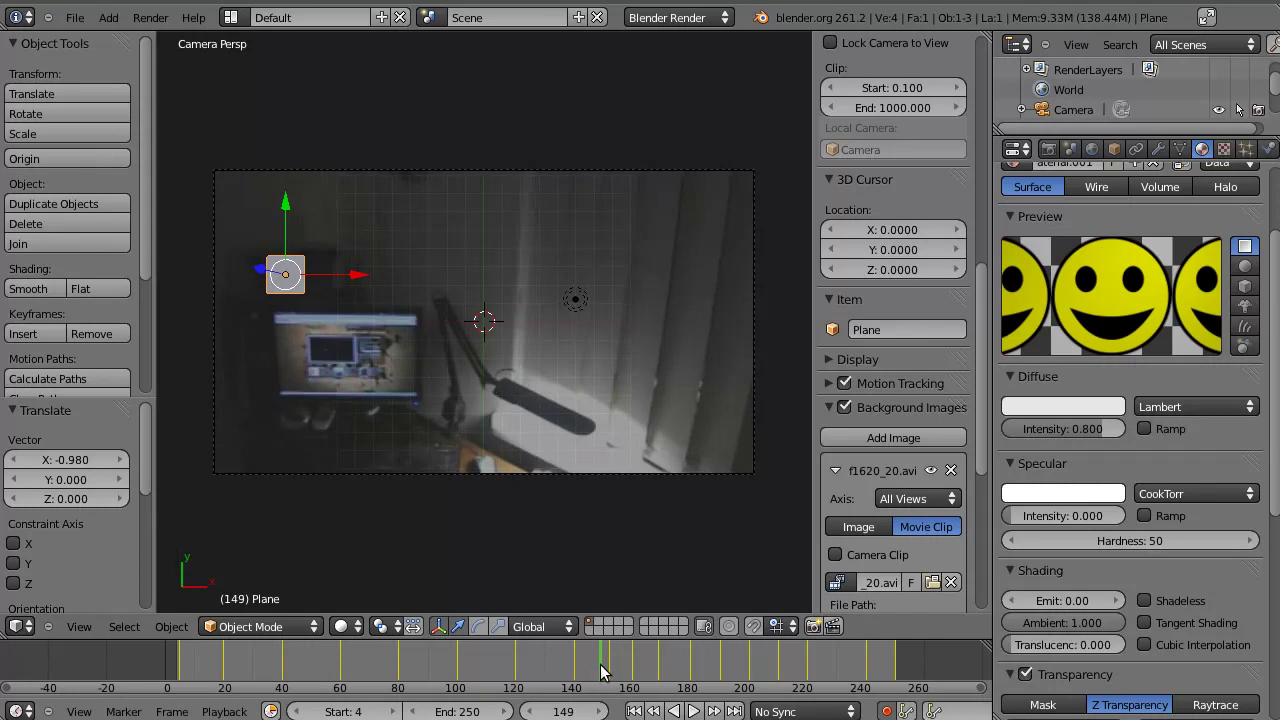
{"action": "key", "text": "g"}
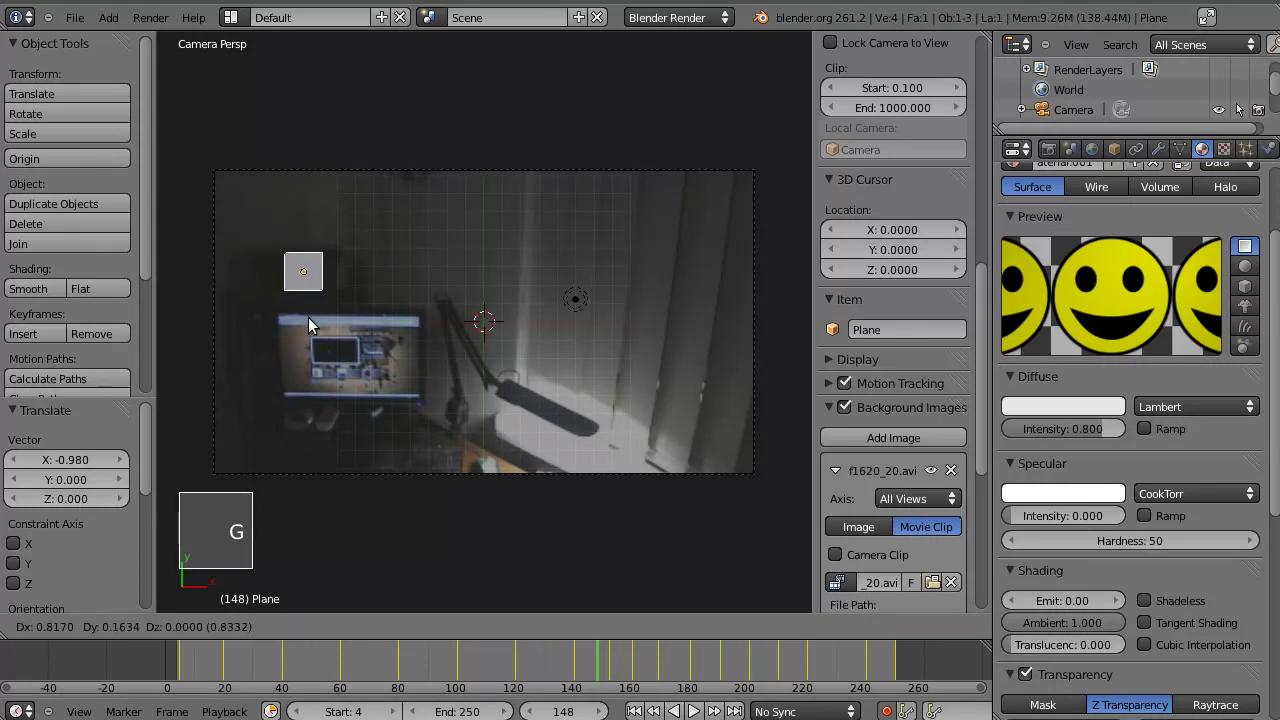
{"action": "left_click", "coordinate": [316, 334]}
{"action": "left_click", "coordinate": [600, 668]}
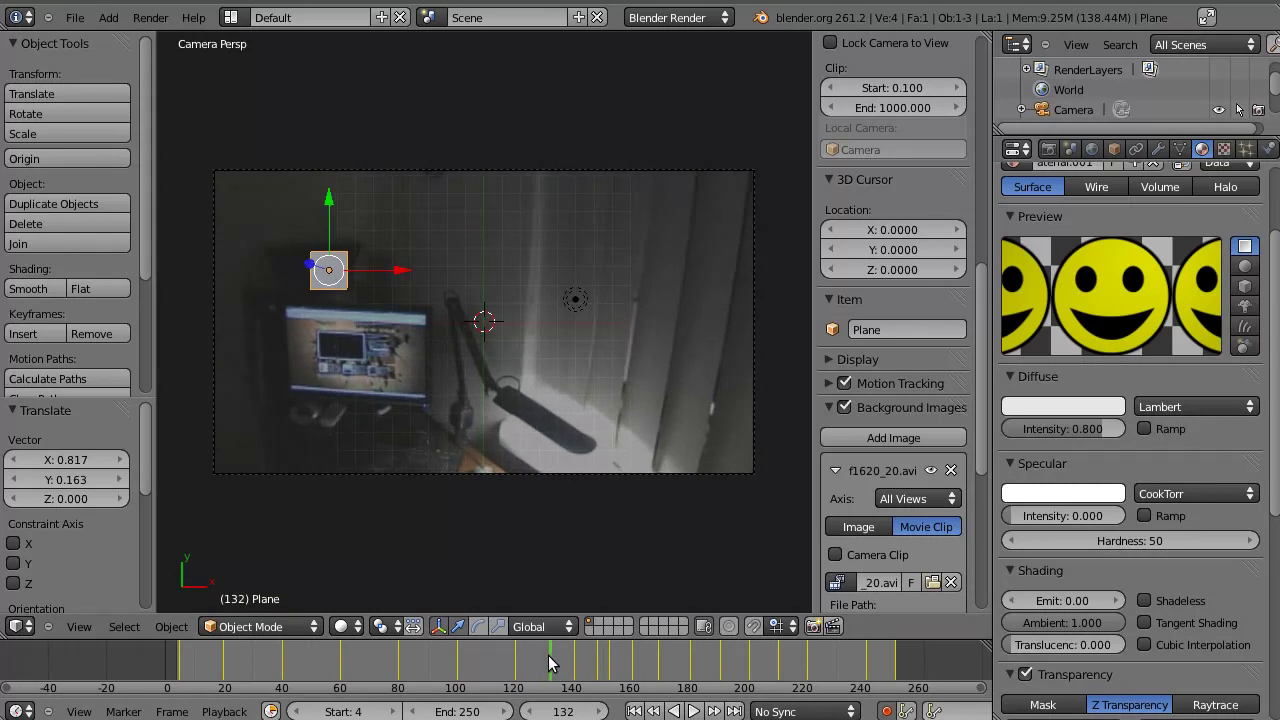
{"action": "key", "text": "g"}
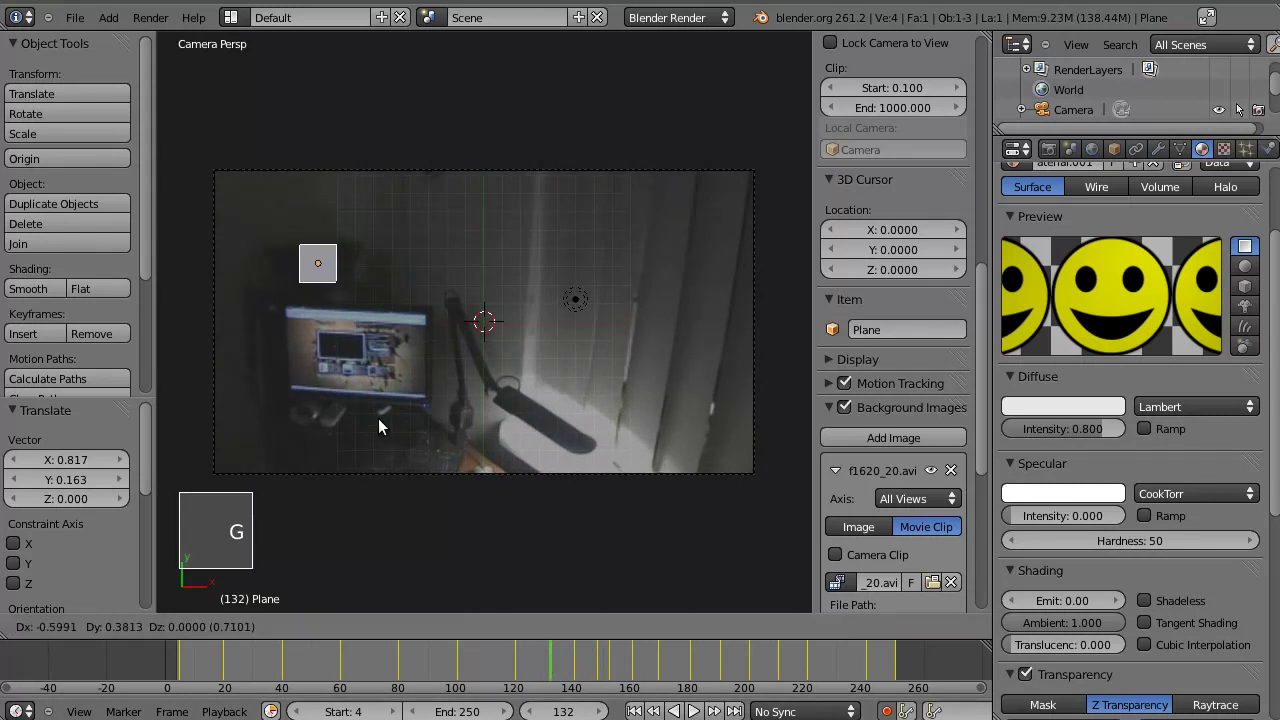
- Add location keyframes over the monitor at in-between frames such as 94, 81, 33 and 105
{"action": "left_click", "coordinate": [386, 431]}
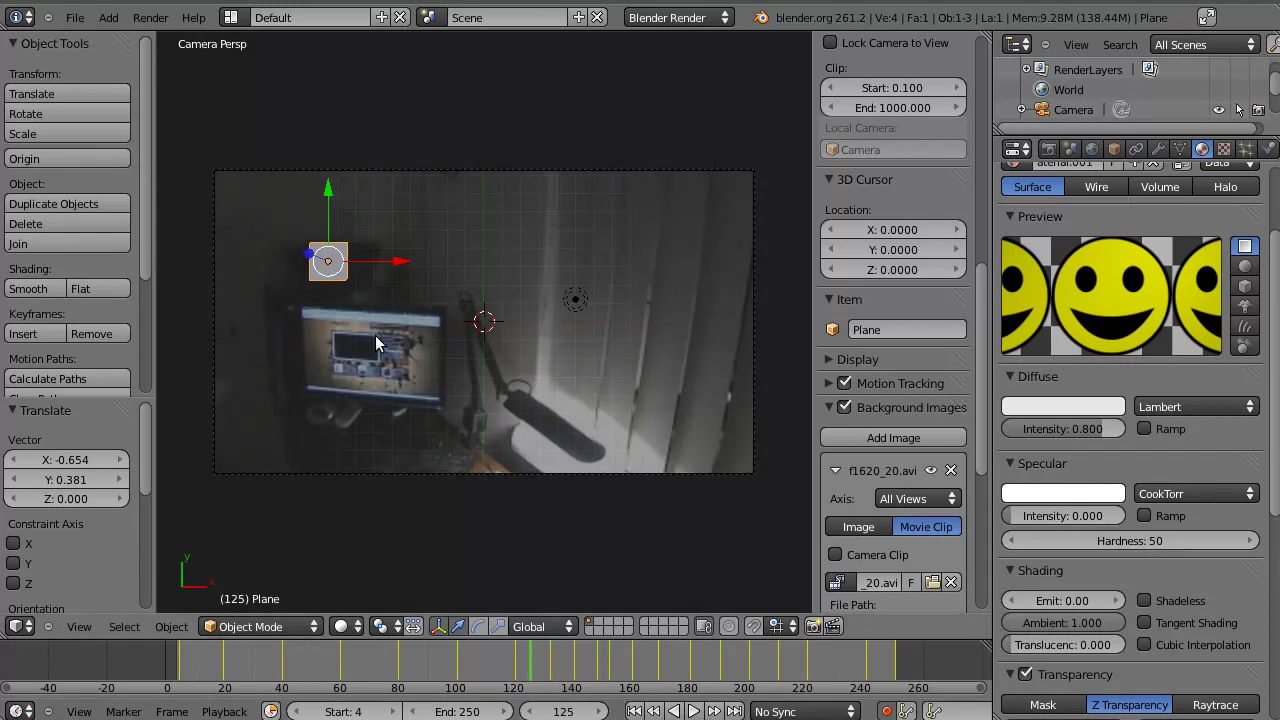
{"action": "key", "text": "g"}
{"action": "left_click", "coordinate": [381, 346]}
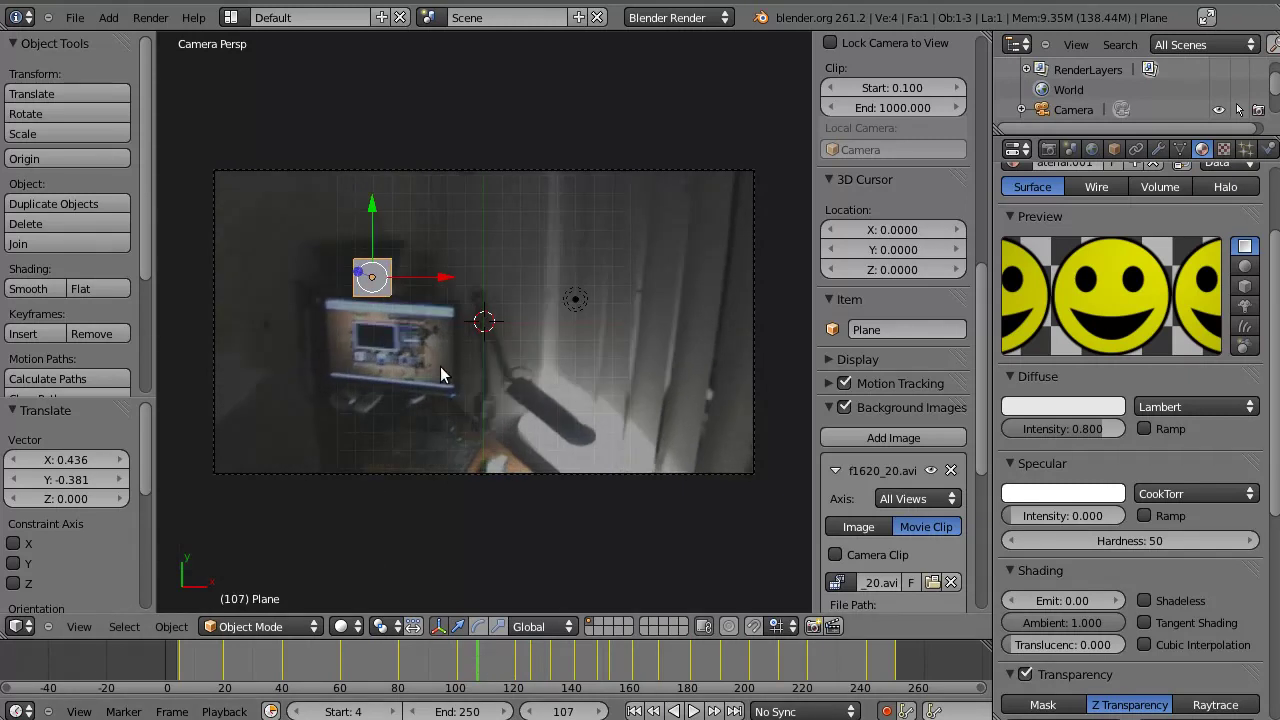
{"action": "key", "text": "g"}
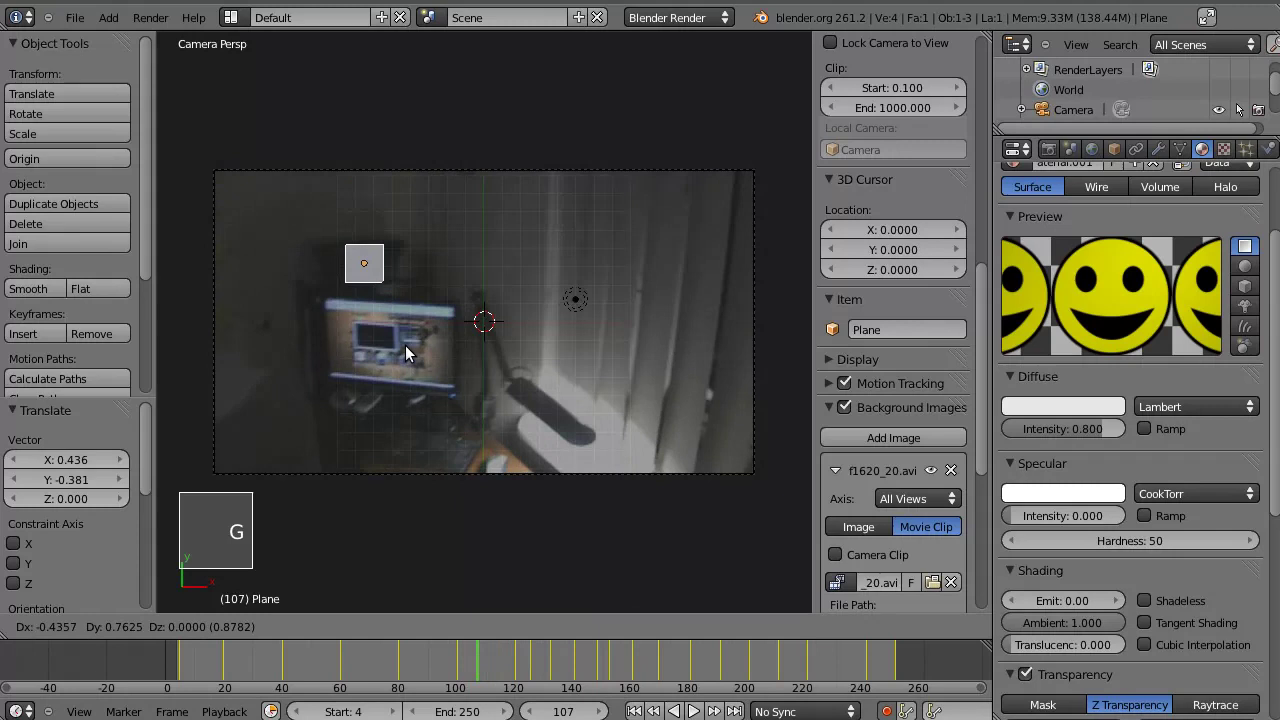
{"action": "left_click", "coordinate": [412, 360]}
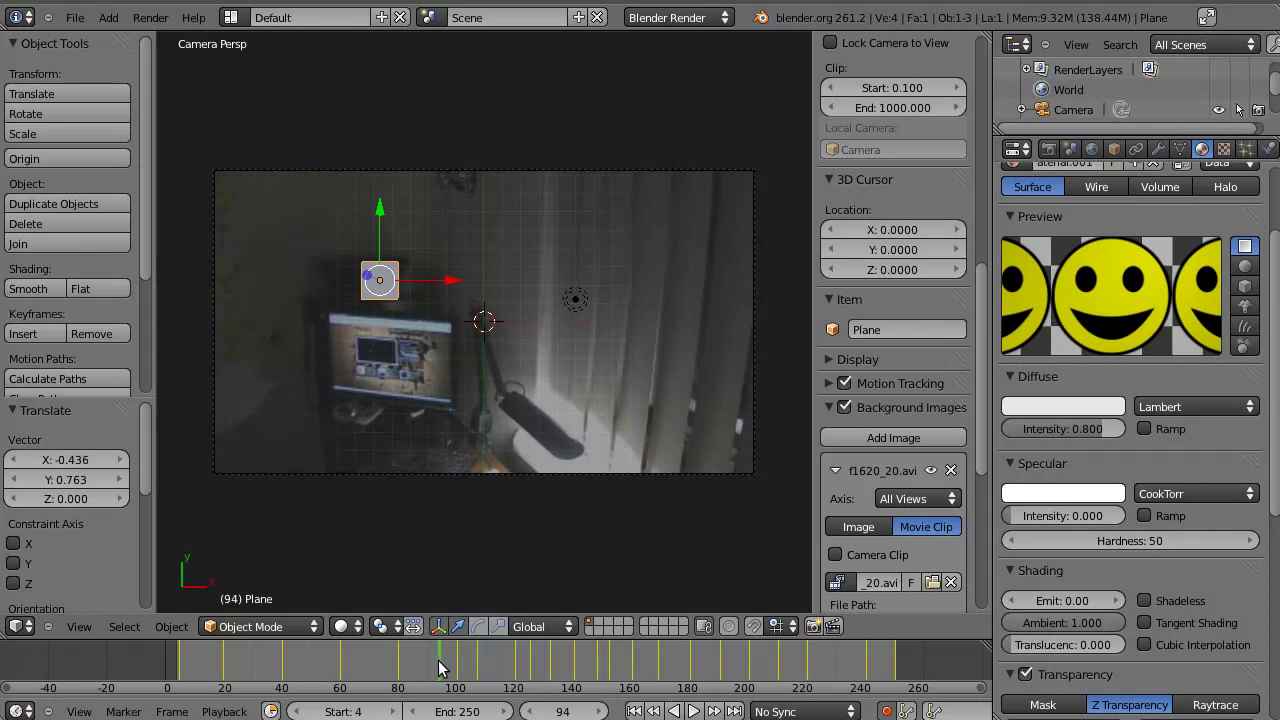
{"action": "key", "text": "g"}
{"action": "left_click", "coordinate": [406, 344]}
{"action": "left_click", "coordinate": [472, 678]}
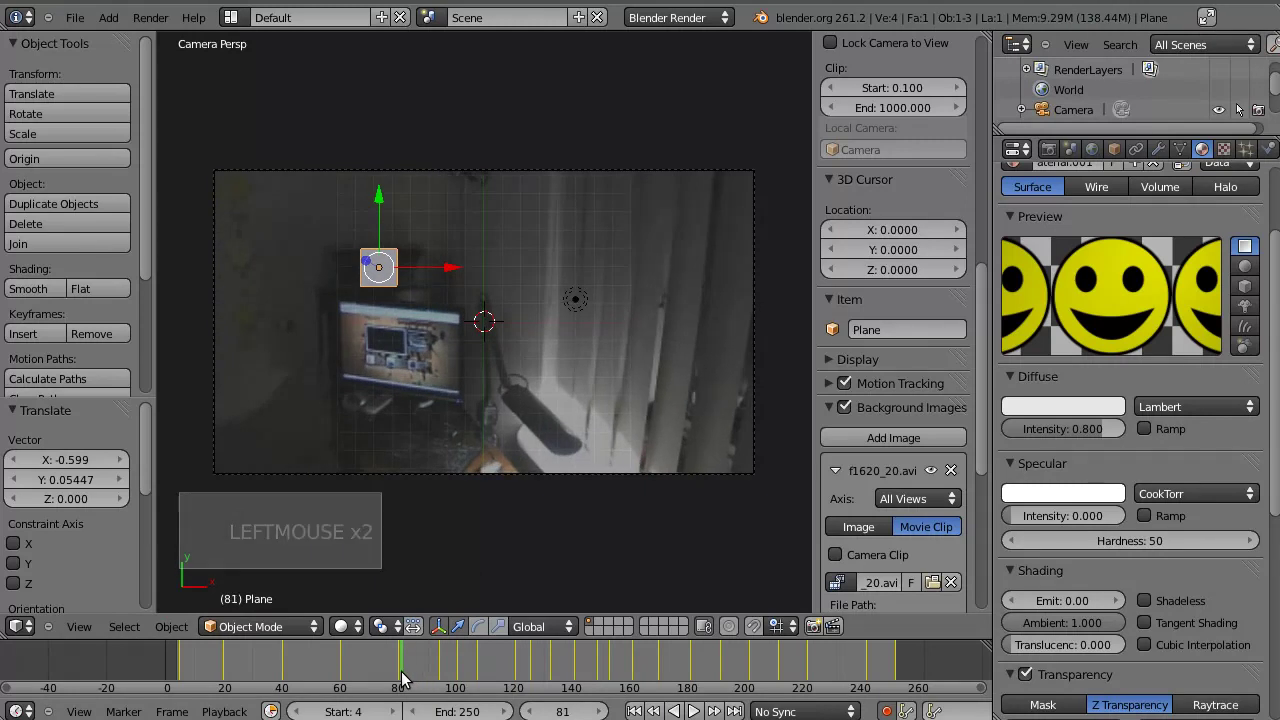
{"action": "left_click", "coordinate": [407, 682]}
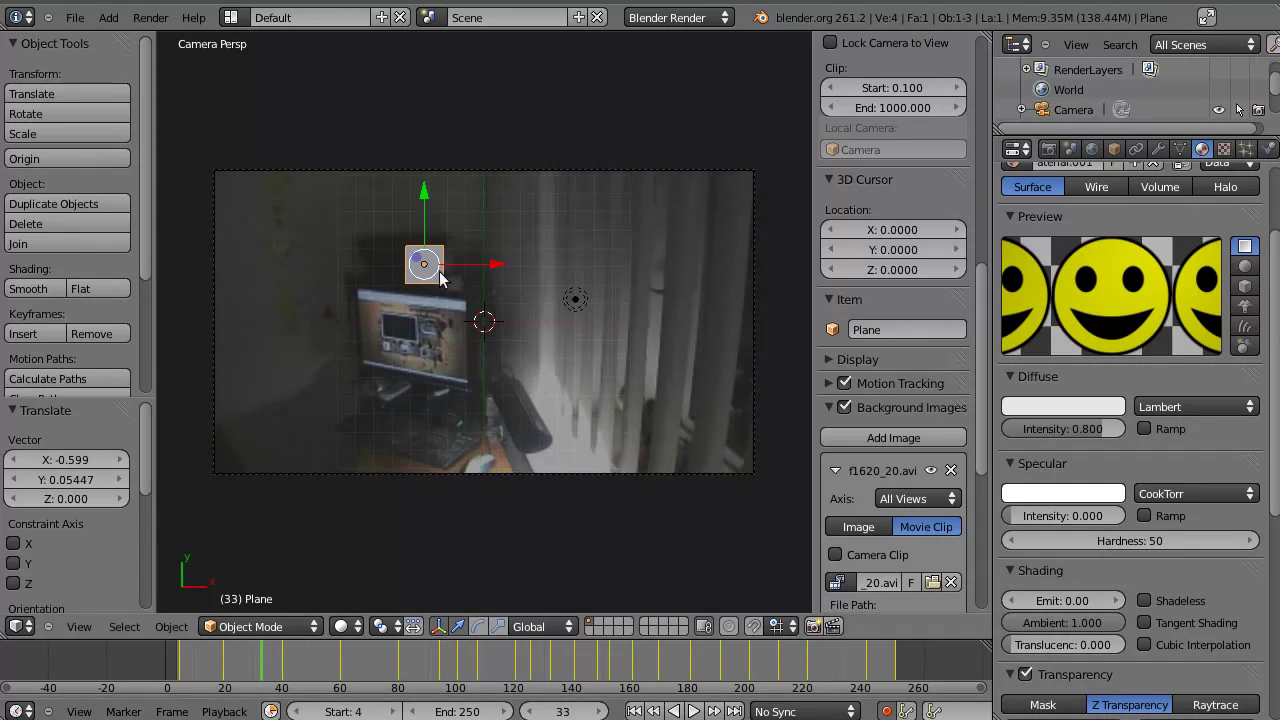
{"action": "key", "text": "g"}
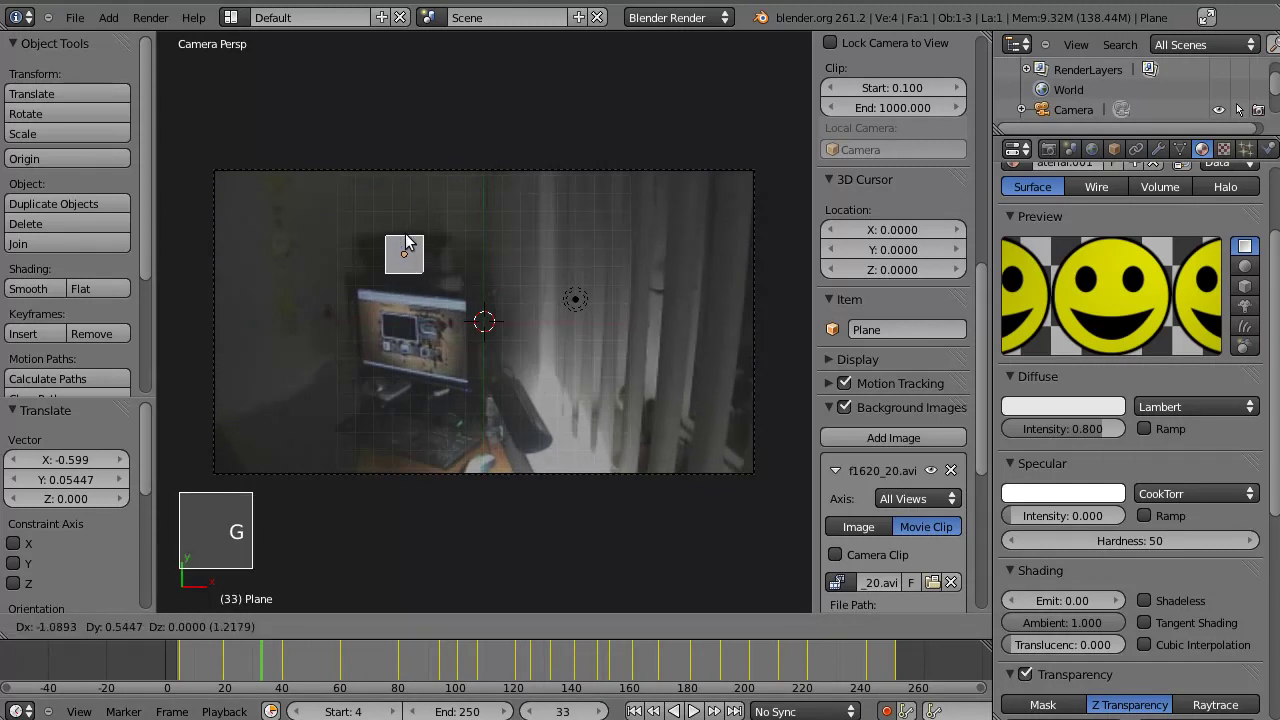
- Keyframe the plane over the object at late frames around 247, 226, 235 and 92
{"action": "left_click", "coordinate": [417, 249]}
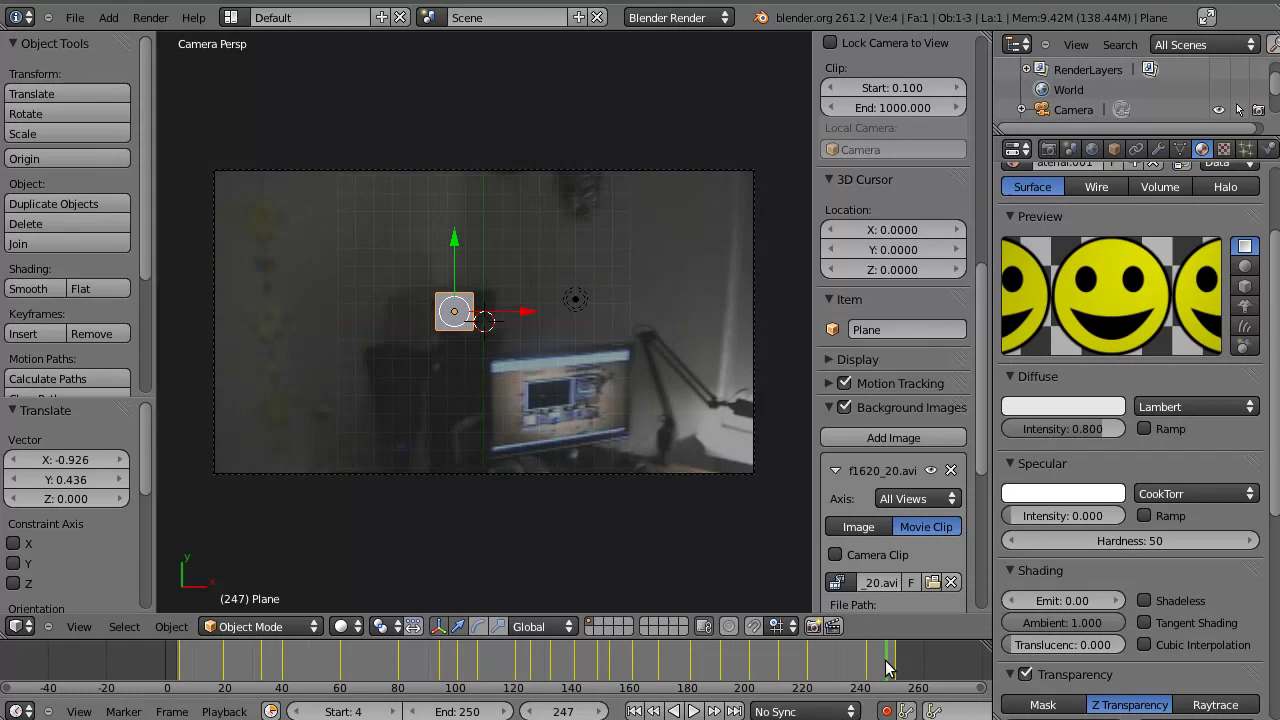
{"action": "key", "text": "g"}
{"action": "left_click", "coordinate": [593, 399]}
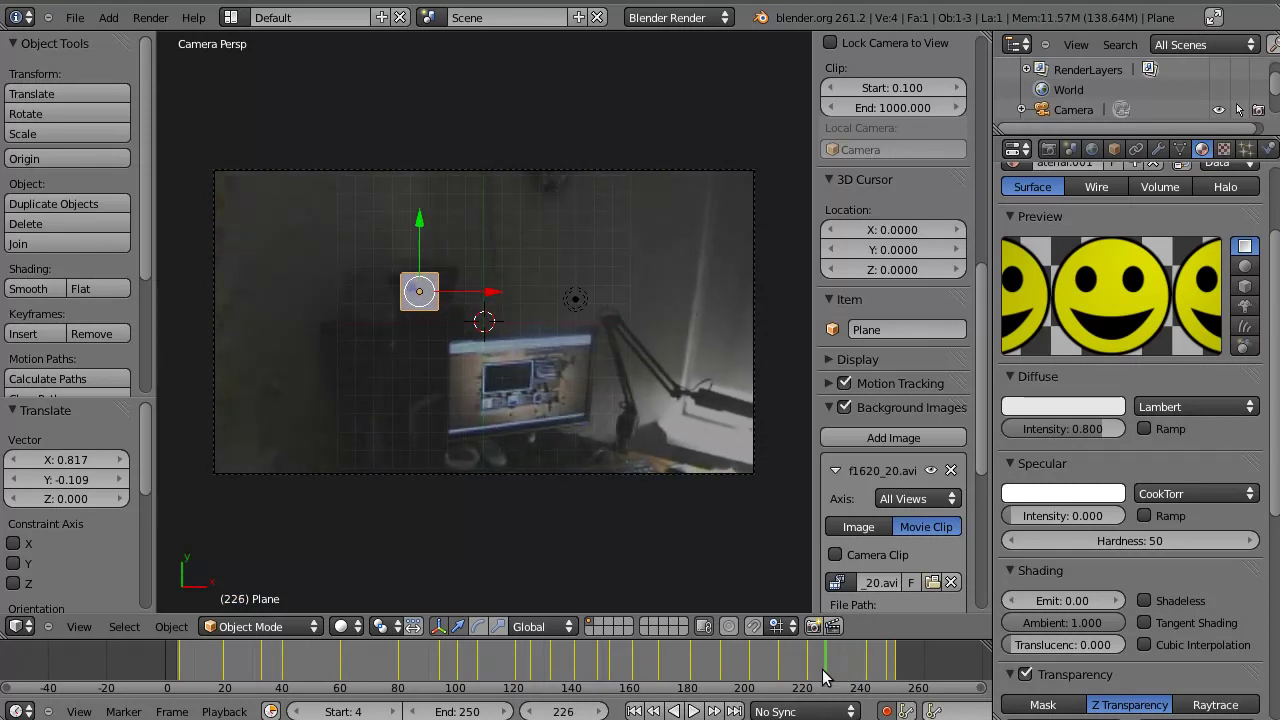
{"action": "key", "text": "g"}
{"action": "left_click", "coordinate": [489, 331]}
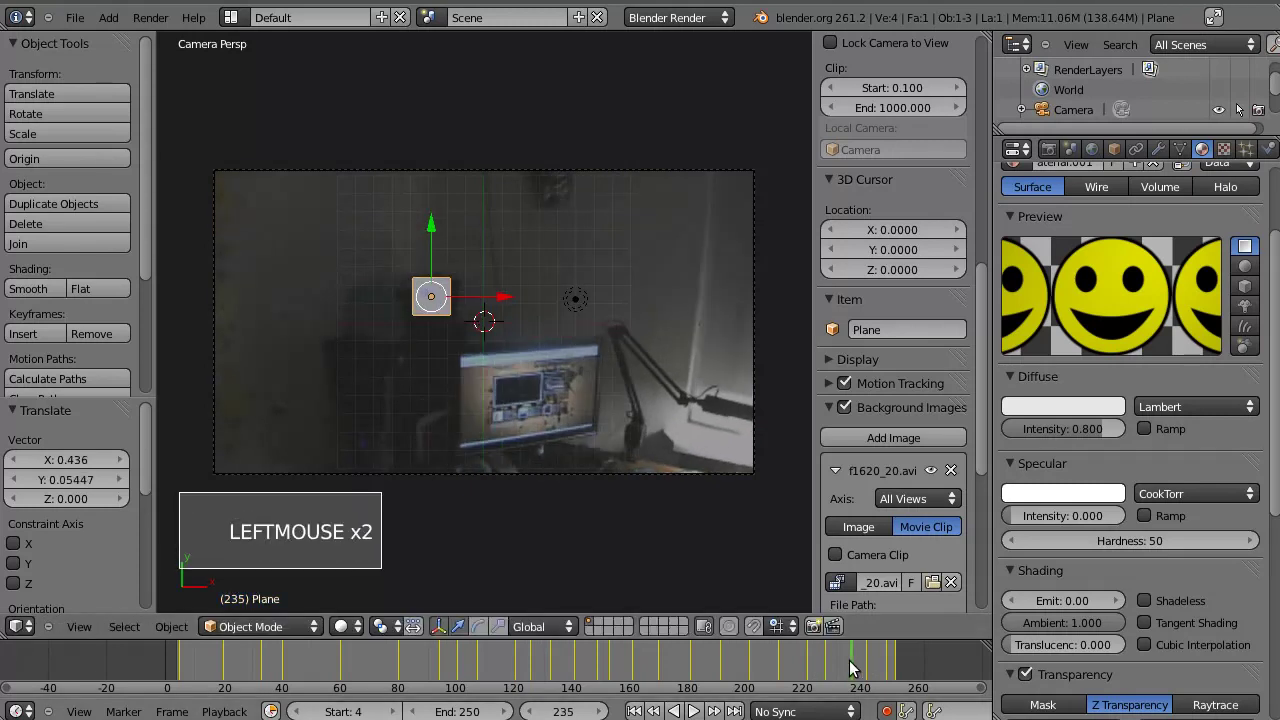
{"action": "key", "text": "g"}
{"action": "left_click", "coordinate": [440, 321]}
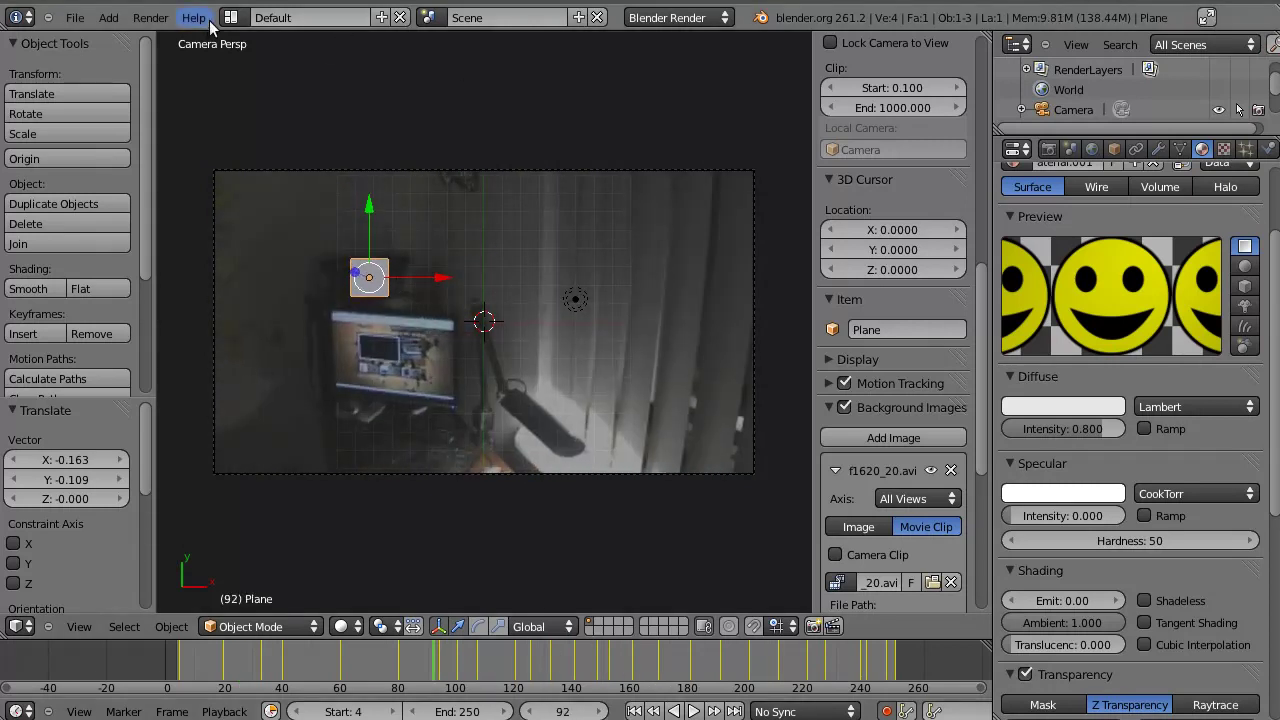
- Set the world's Horizon Color to black
{"action": "scroll", "scroll_direction": "up", "scroll_amount": 3}
{"action": "scroll", "scroll_direction": "up", "scroll_amount": 3}
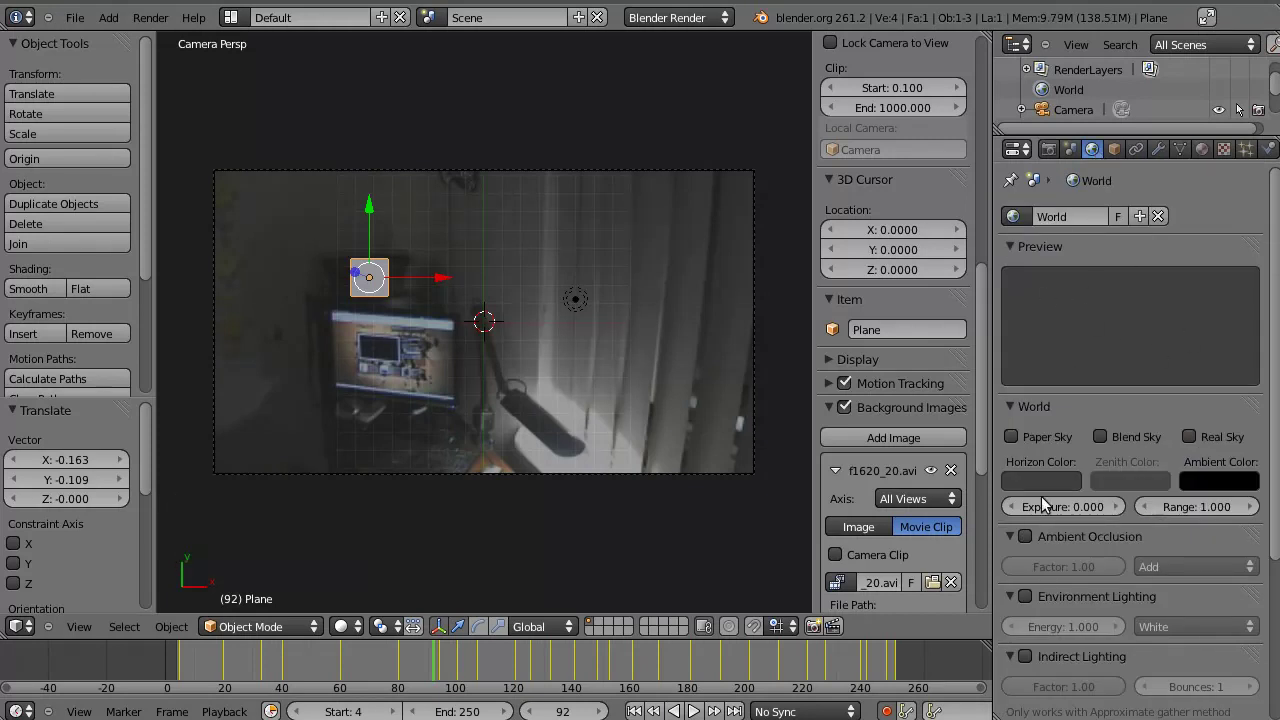
{"action": "left_click", "coordinate": [1060, 498]}
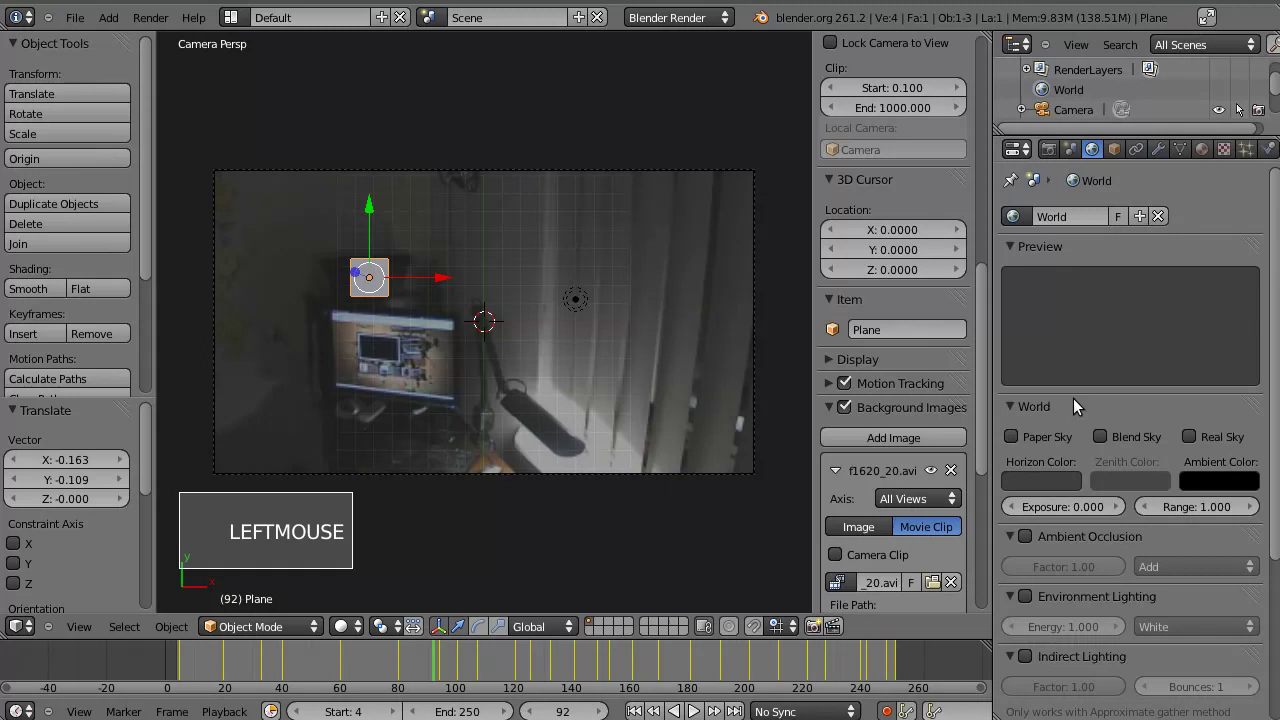
{"action": "left_click", "coordinate": [1061, 499]}
{"action": "left_click", "coordinate": [1179, 373]}
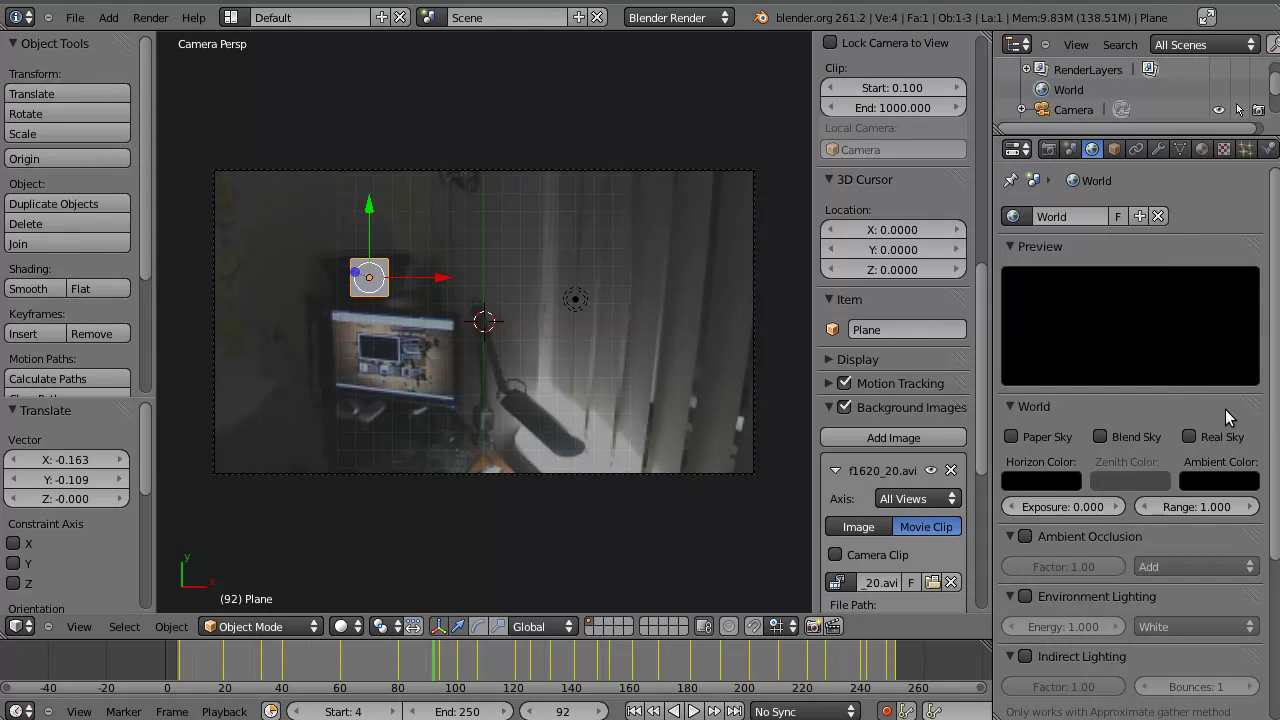
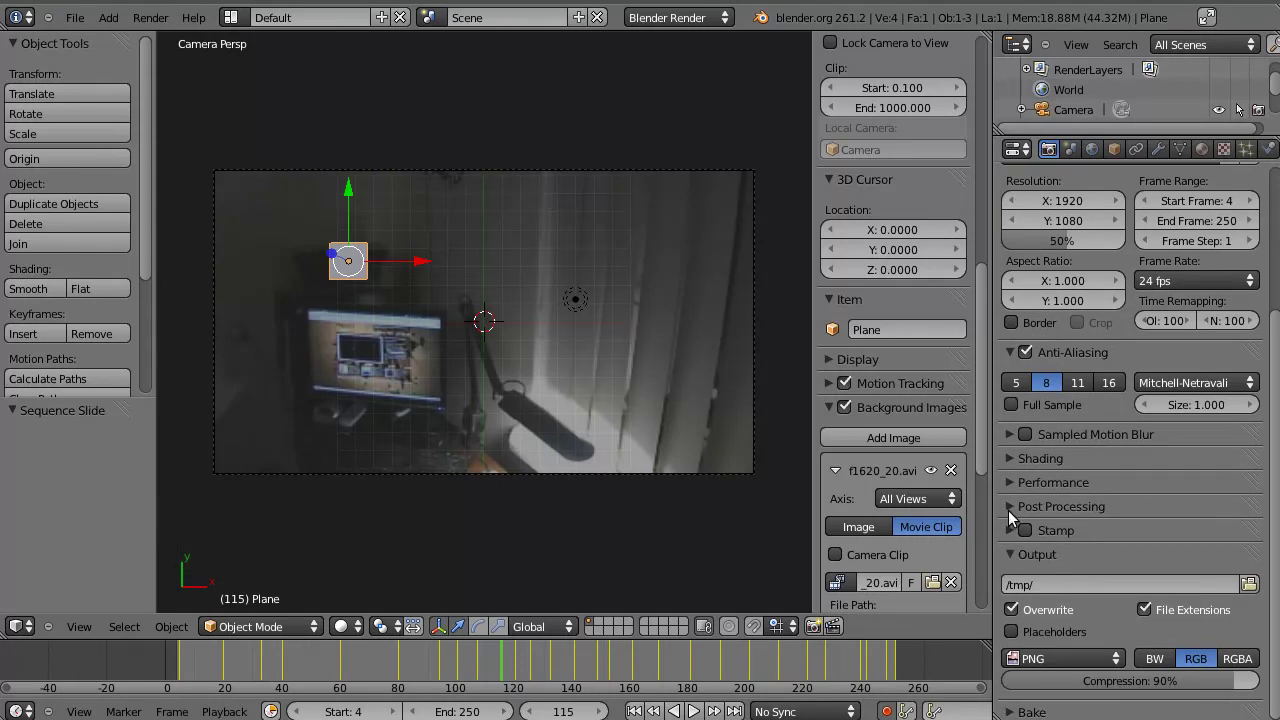
- Disable Compositing in Post Processing and set render resolution to 1280x720 at 100%
{"action": "left_click", "coordinate": [1015, 514]}
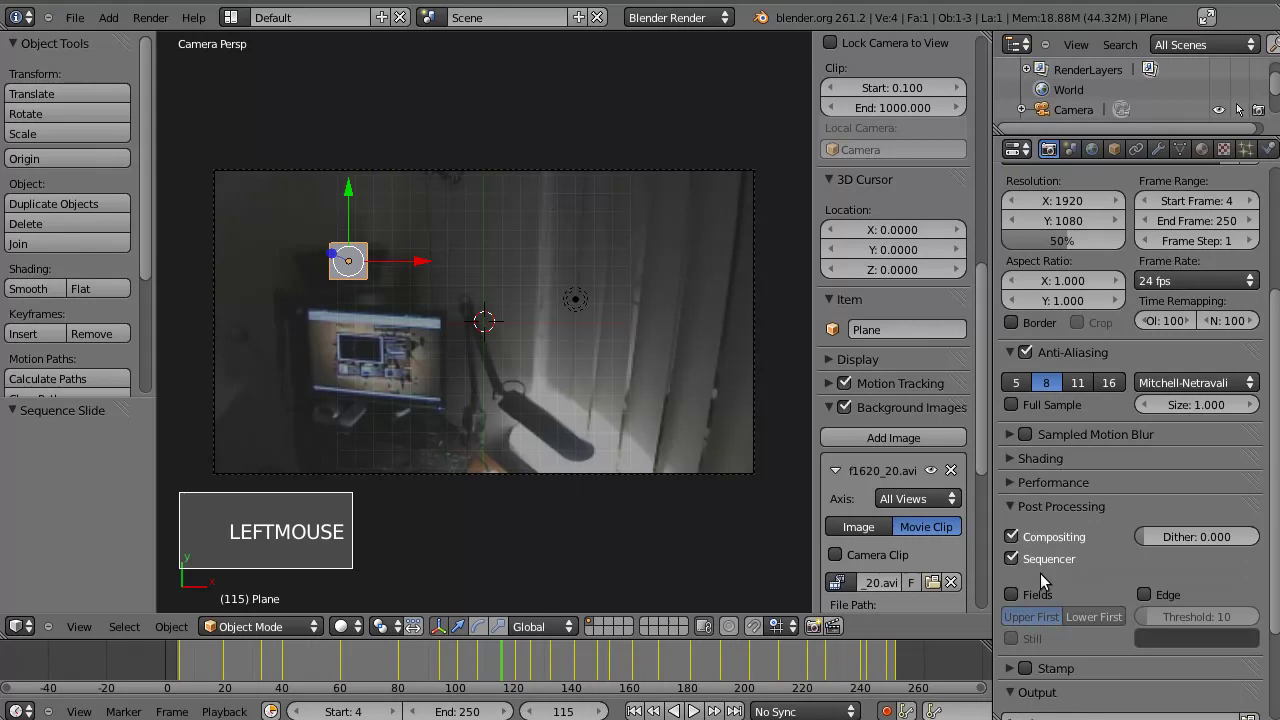
{"action": "left_click", "coordinate": [1019, 565]}
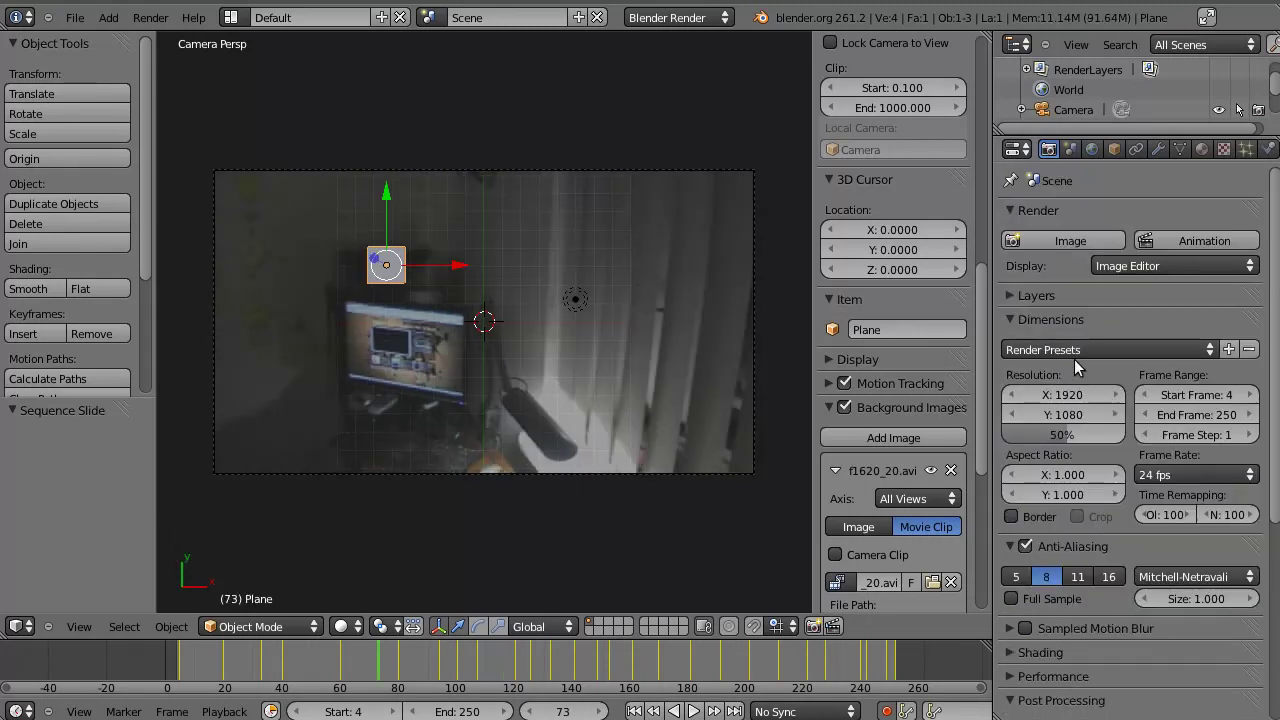
{"action": "left_click", "coordinate": [1073, 400]}
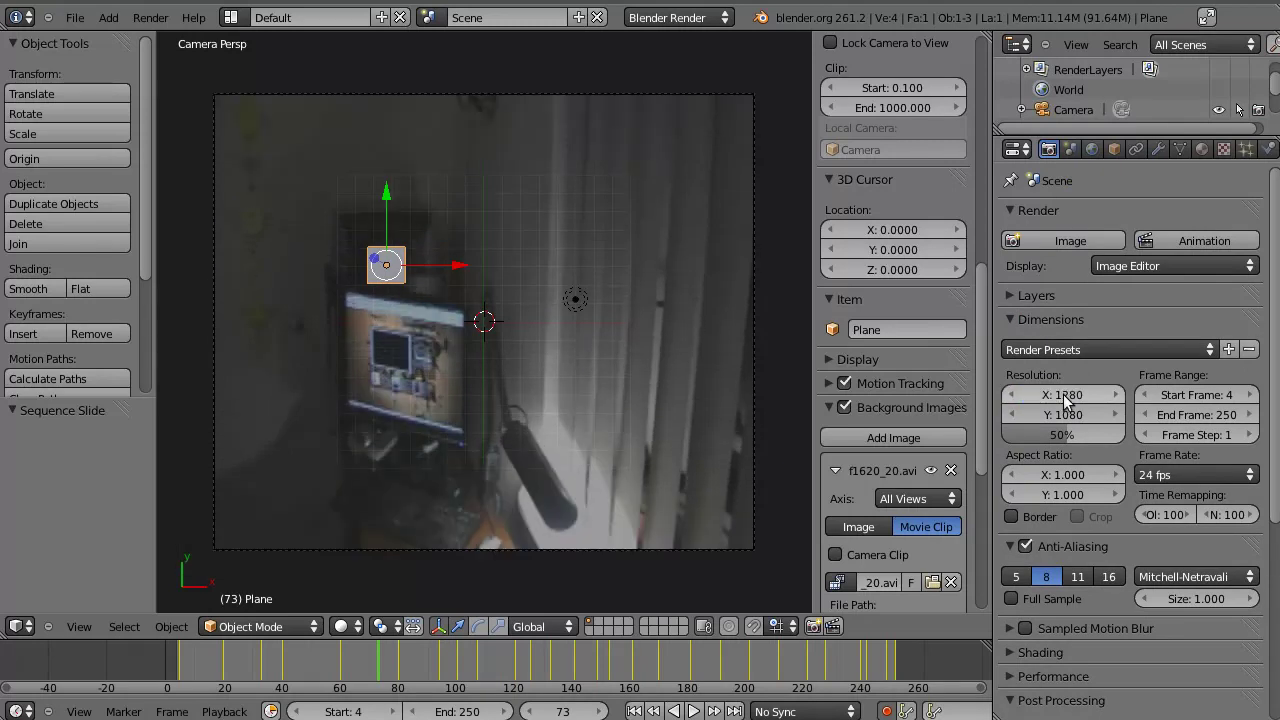
{"action": "left_click", "coordinate": [1071, 429]}
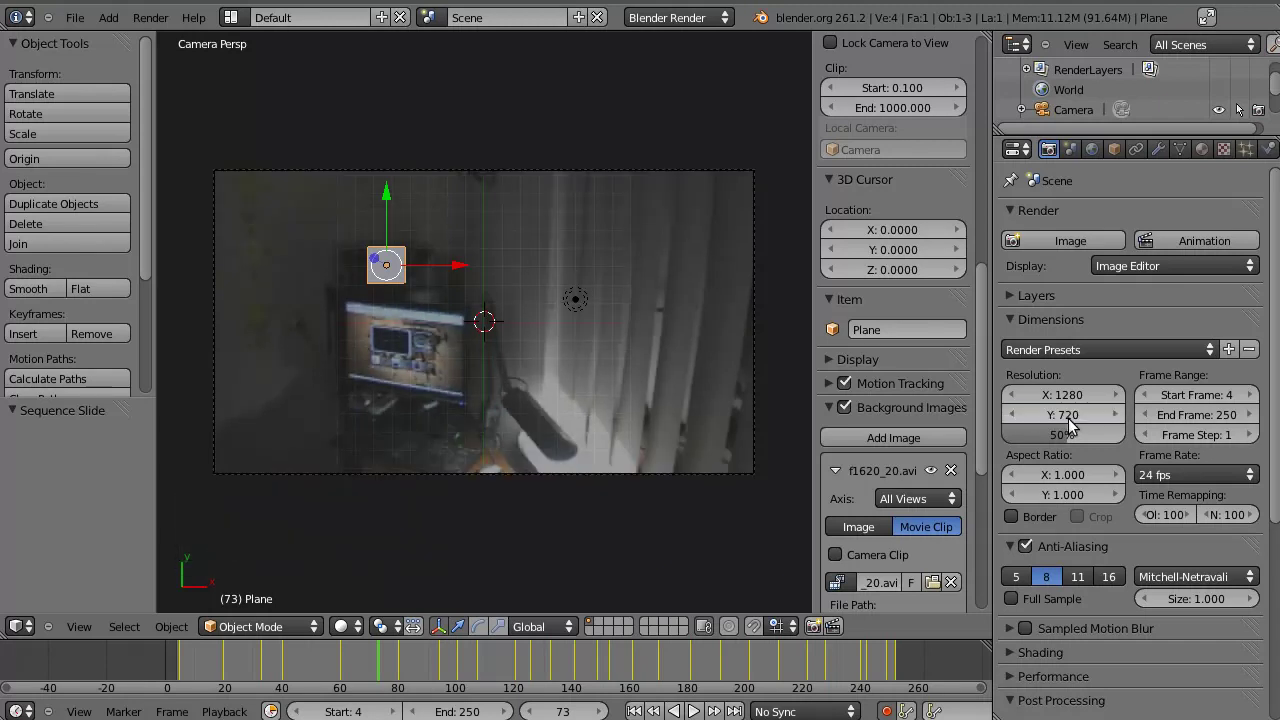
{"action": "left_click", "coordinate": [1078, 434]}
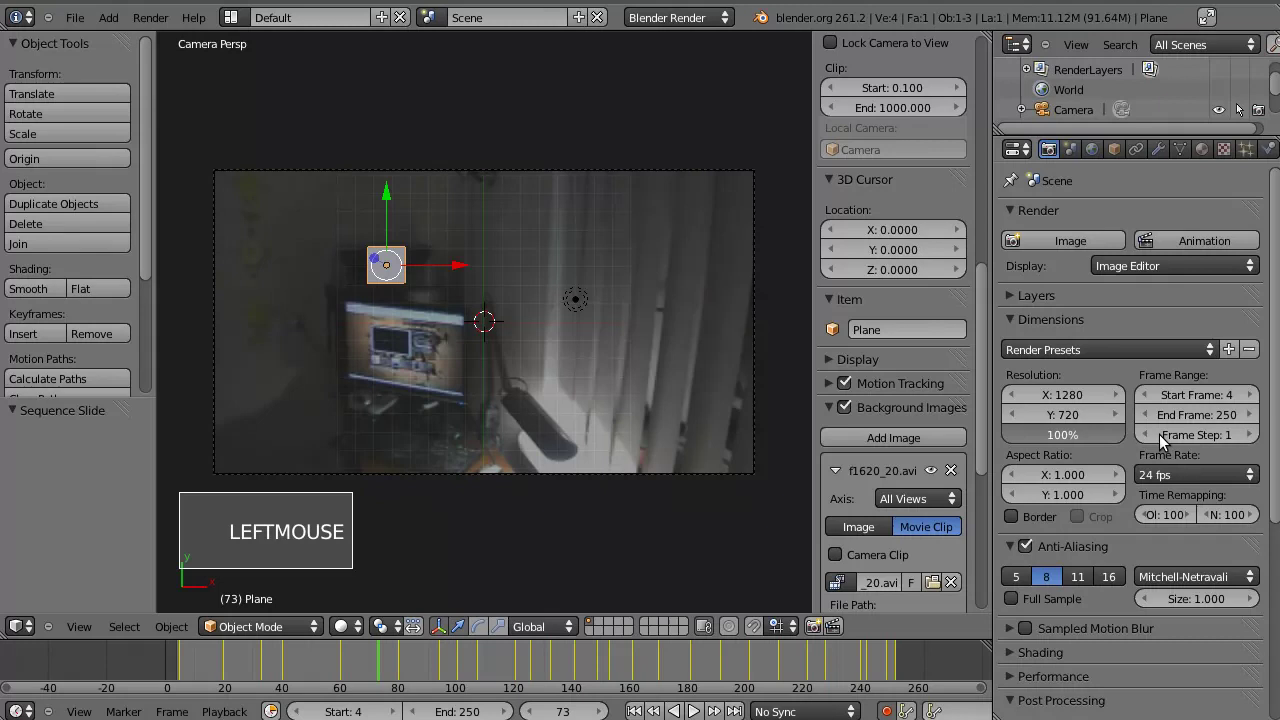
{"action": "scroll", "scroll_direction": "down", "scroll_amount": 3}
{"action": "scroll", "scroll_direction": "down", "scroll_amount": 3}
- Set the render output to the blender_screen_capture folder as AVI Raw
{"action": "left_click", "coordinate": [1260, 617]}
{"action": "scroll", "scroll_direction": "down", "scroll_amount": 3}
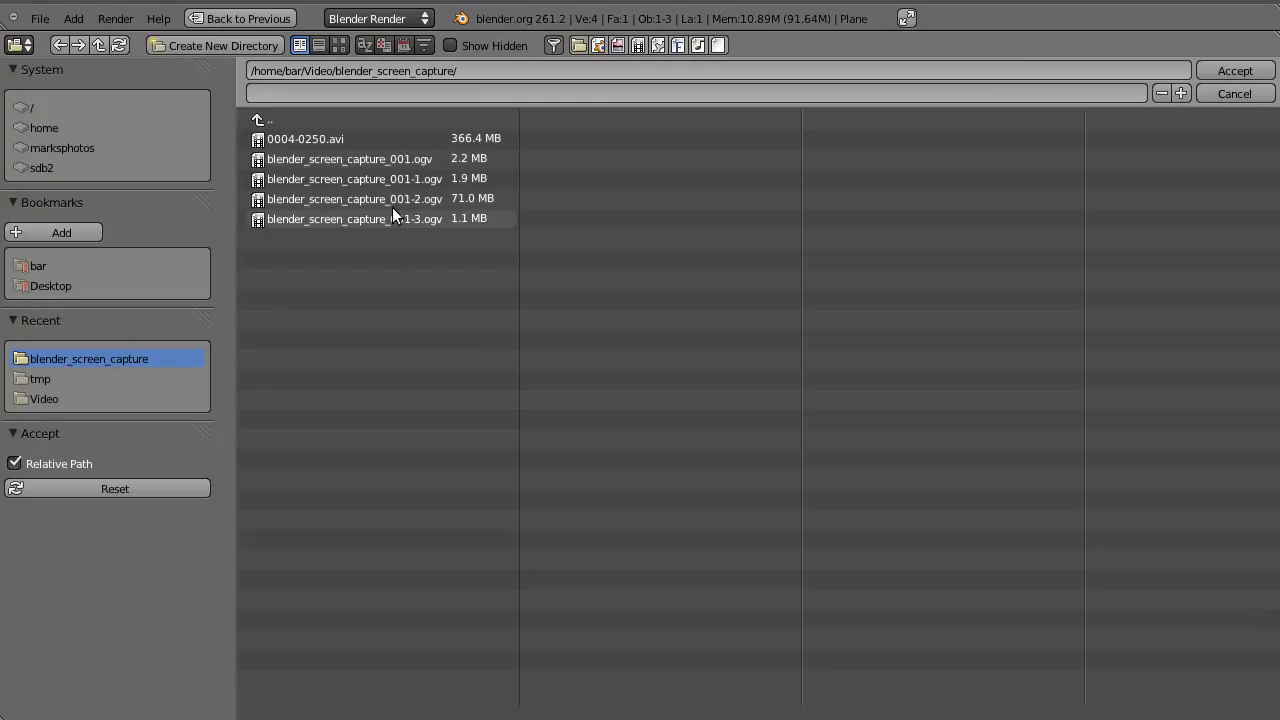
{"action": "left_click", "coordinate": [1213, 87]}
- Render the whole animation, producing smiley frames on a black background
{"action": "scroll", "scroll_direction": "down", "scroll_amount": 3}
{"action": "scroll", "scroll_direction": "down", "scroll_amount": 3}
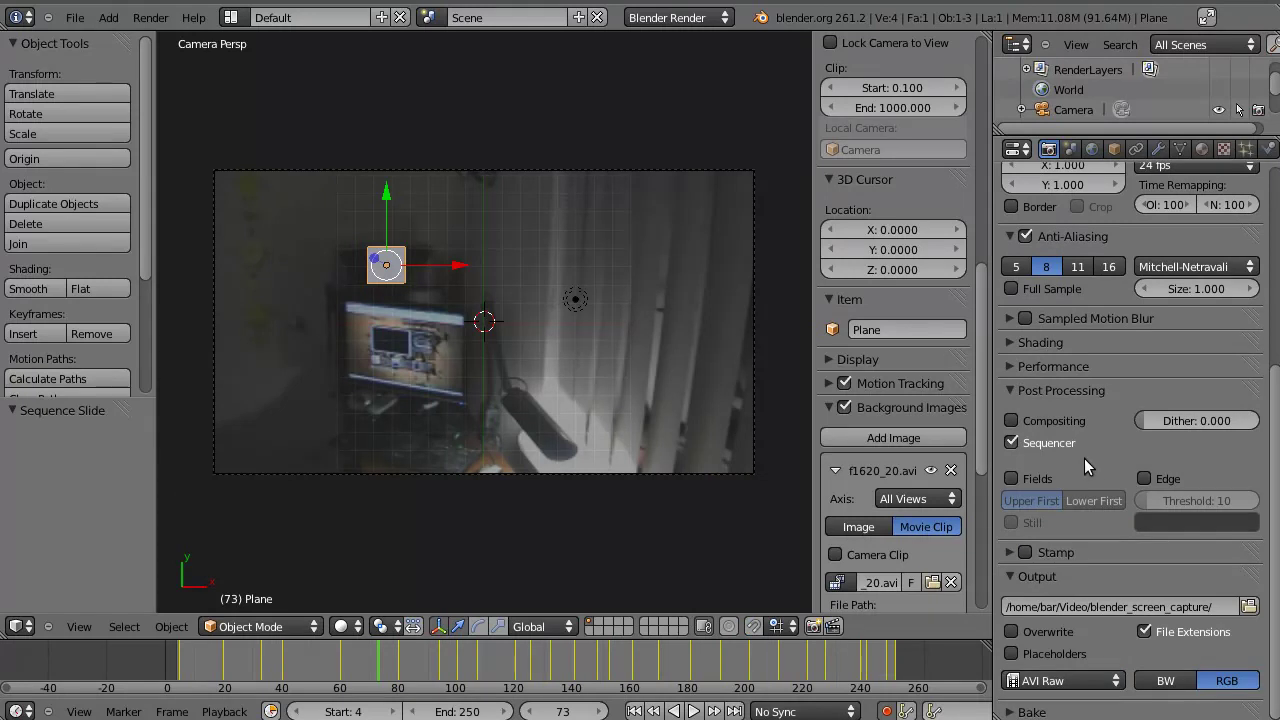
{"action": "scroll", "scroll_direction": "up", "scroll_amount": 3}
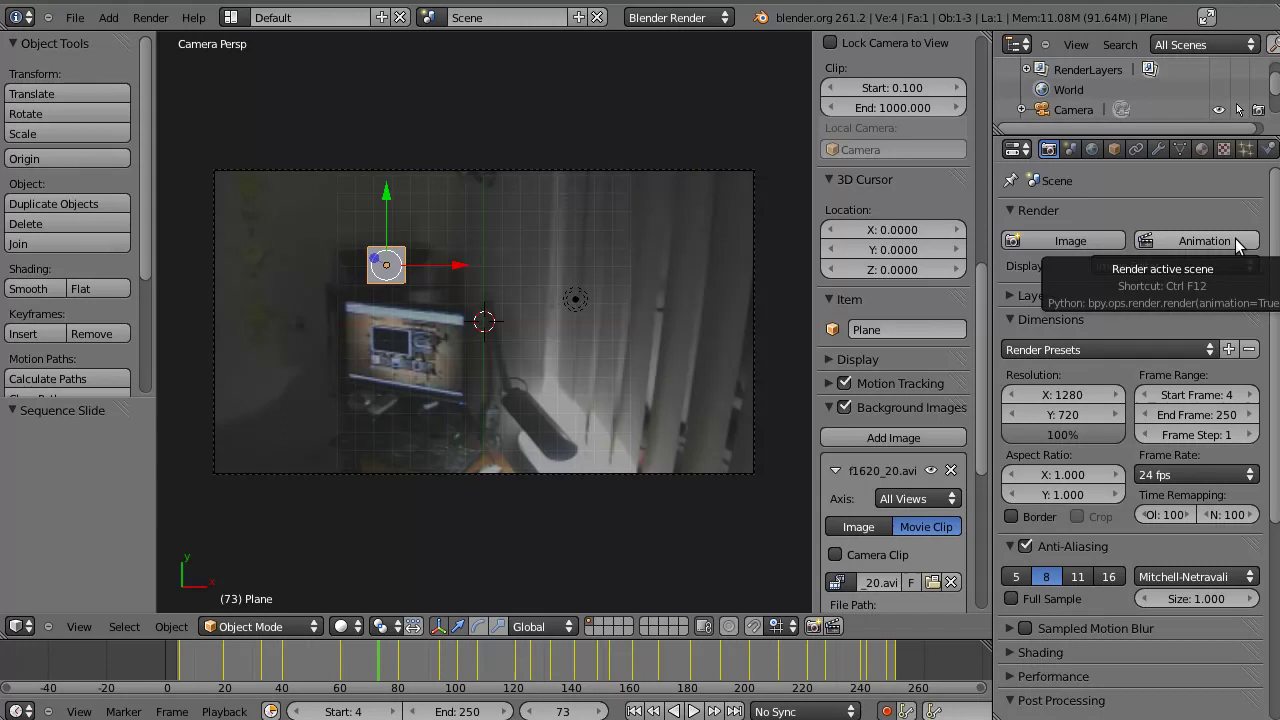
{"action": "left_click", "coordinate": [1242, 246]}
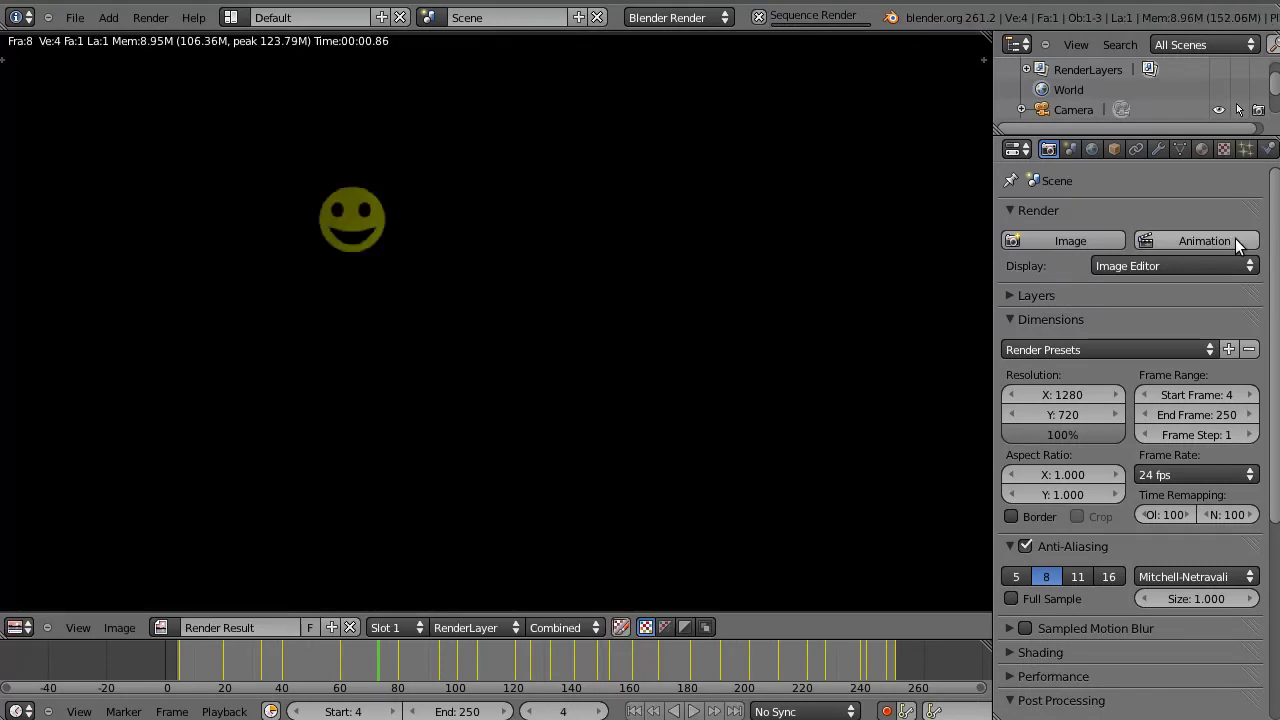